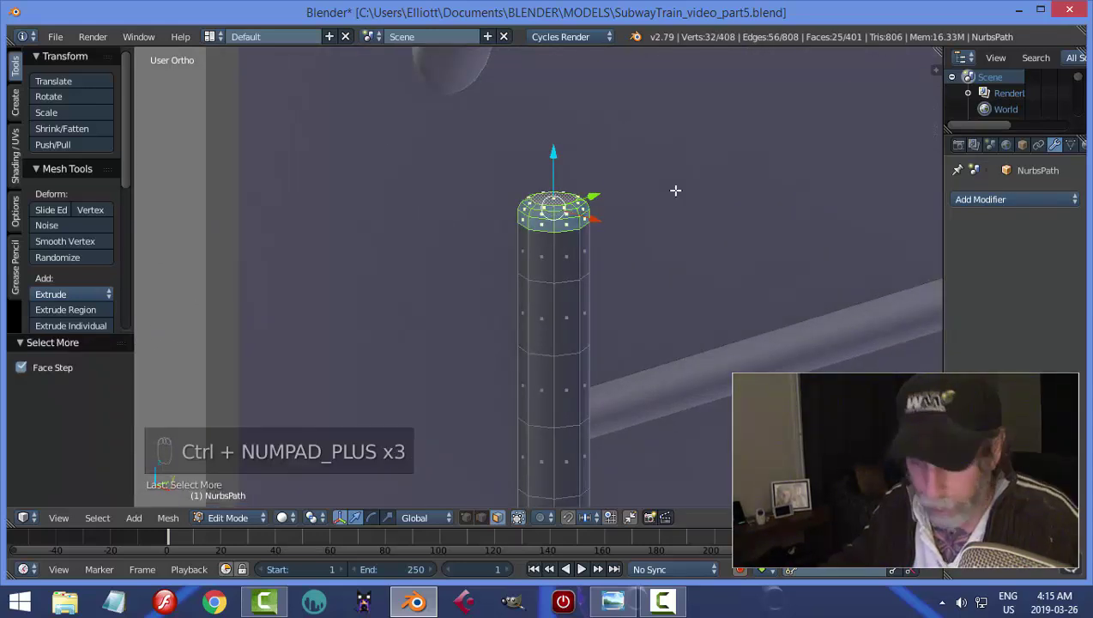
# - Extrude the left post's top faces and Shrink/Fatten them into a wider cap
pyautogui.press('e')
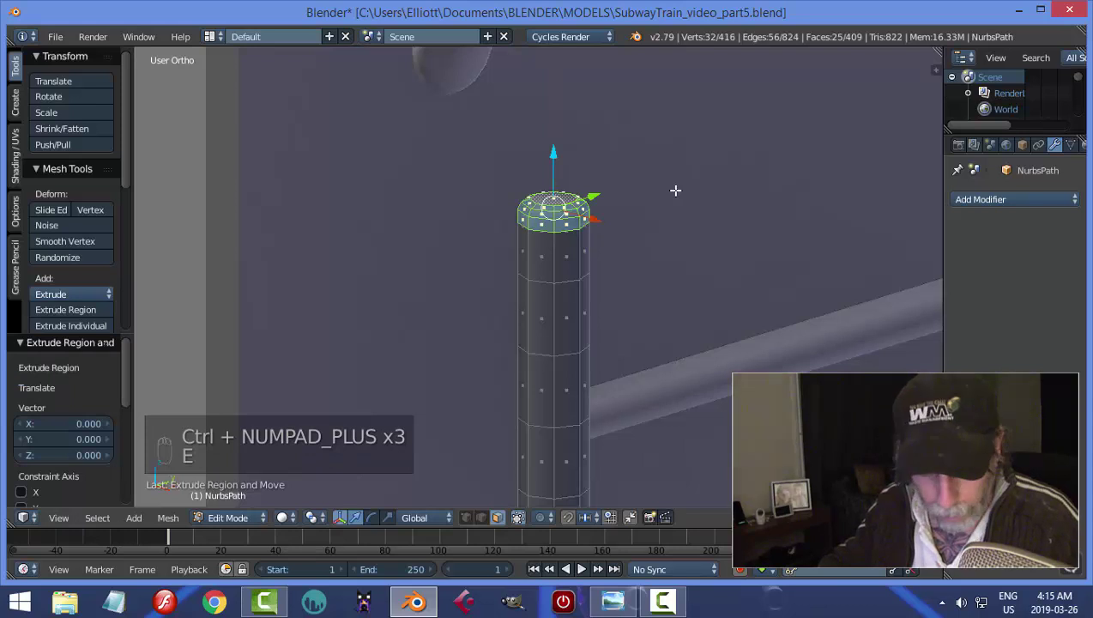
pyautogui.press('alt+s')
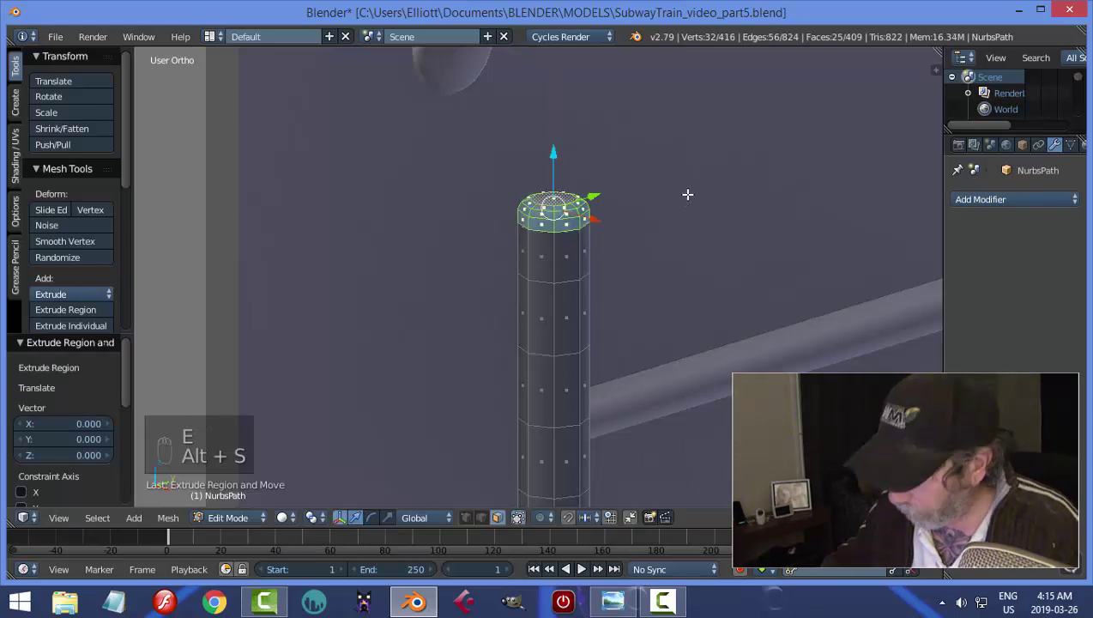
pyautogui.press('ctrl+z')
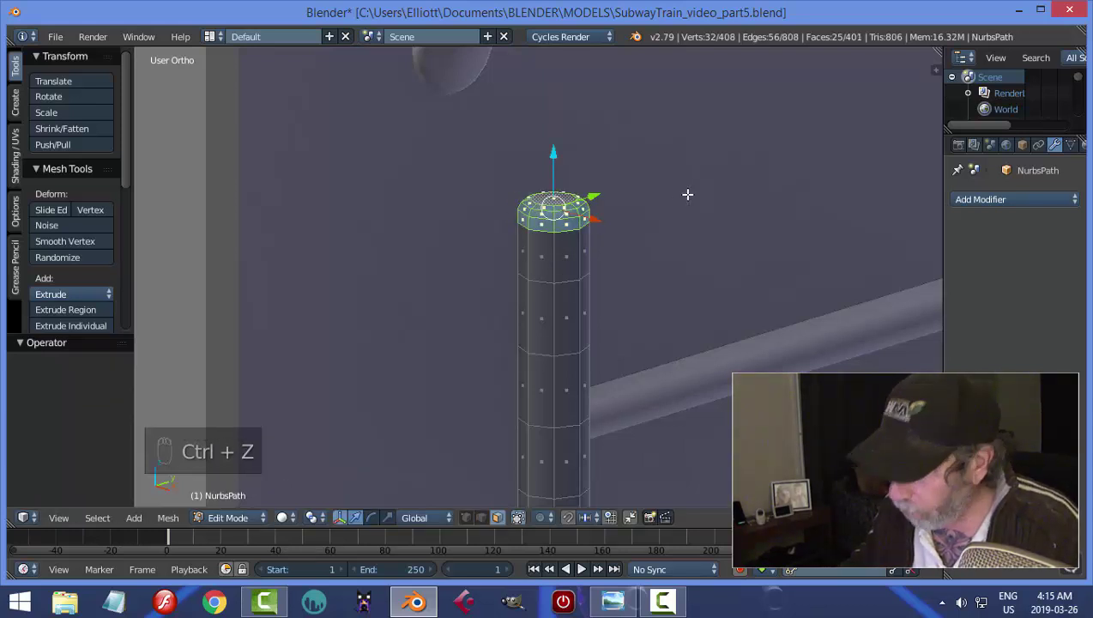
pyautogui.press('ctrl+KP_Add')
pyautogui.press('e')
pyautogui.press('alt+s')
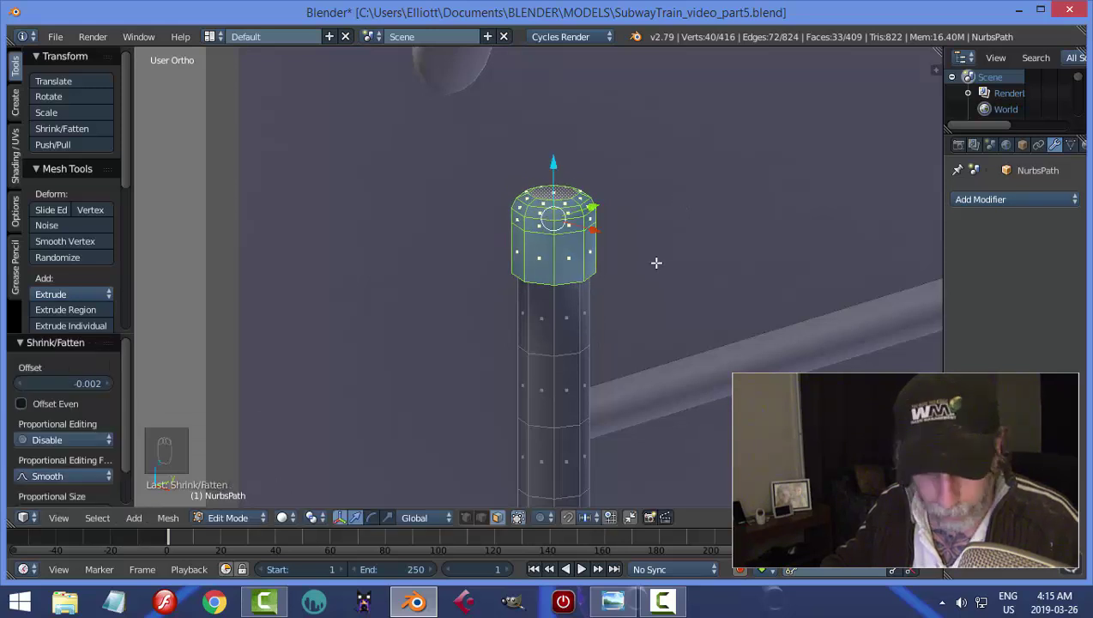
# - Bevel the edge ring beneath the cap and add a loop cut just below it
pyautogui.press('a')
pyautogui.press('ctrl+Tab')
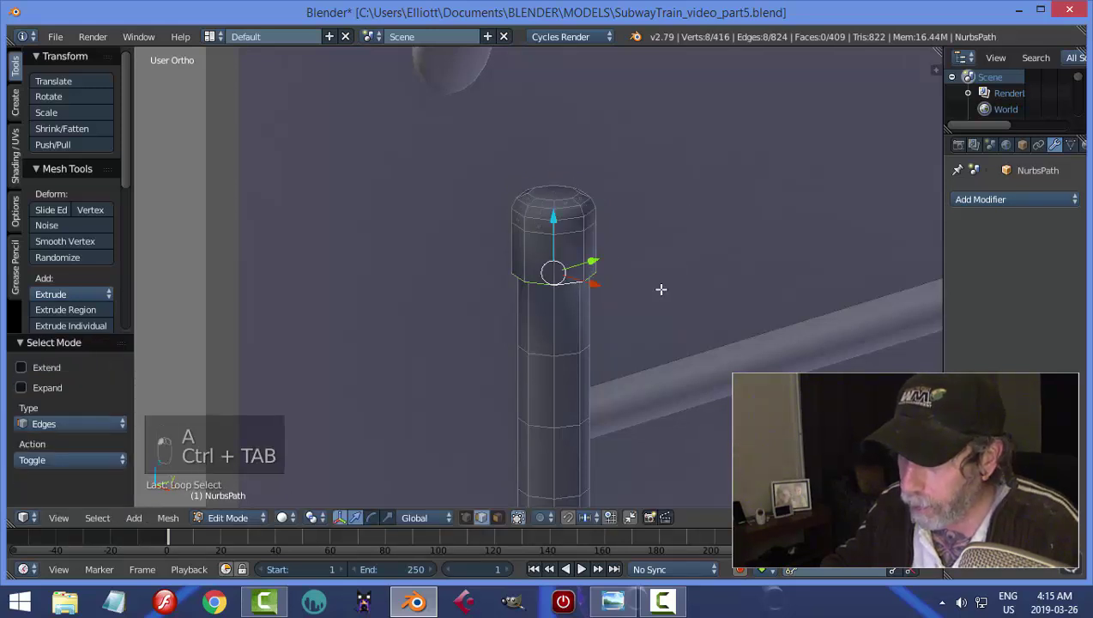
pyautogui.press('ctrl+b')
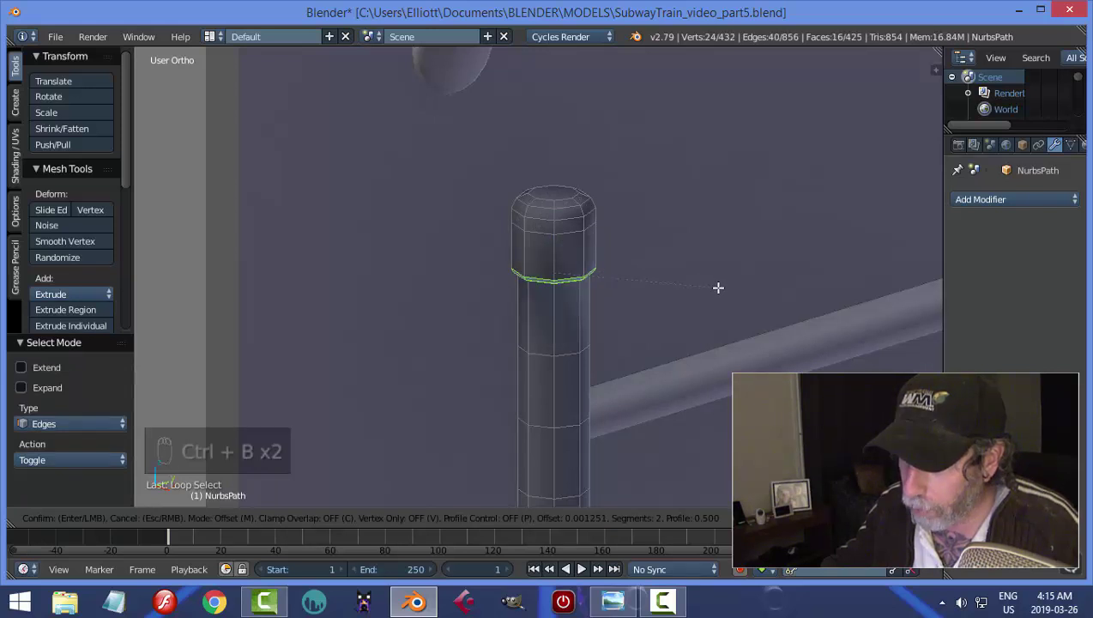
pyautogui.press('a')
pyautogui.press('ctrl+r')
pyautogui.press('ctrl+r')
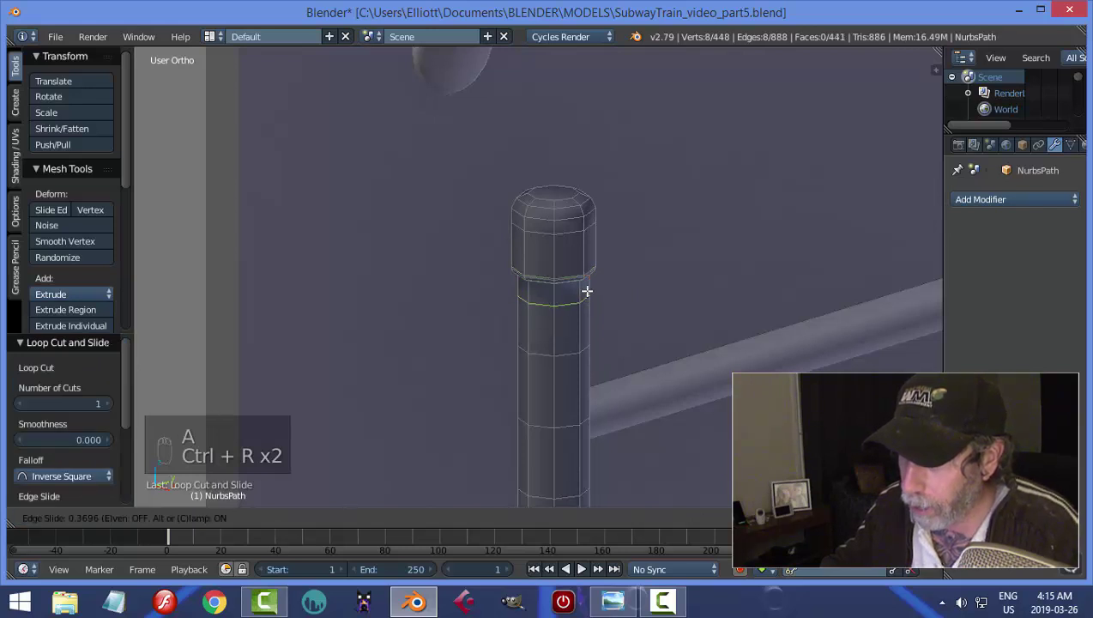
pyautogui.press('a')
pyautogui.press('Tab')
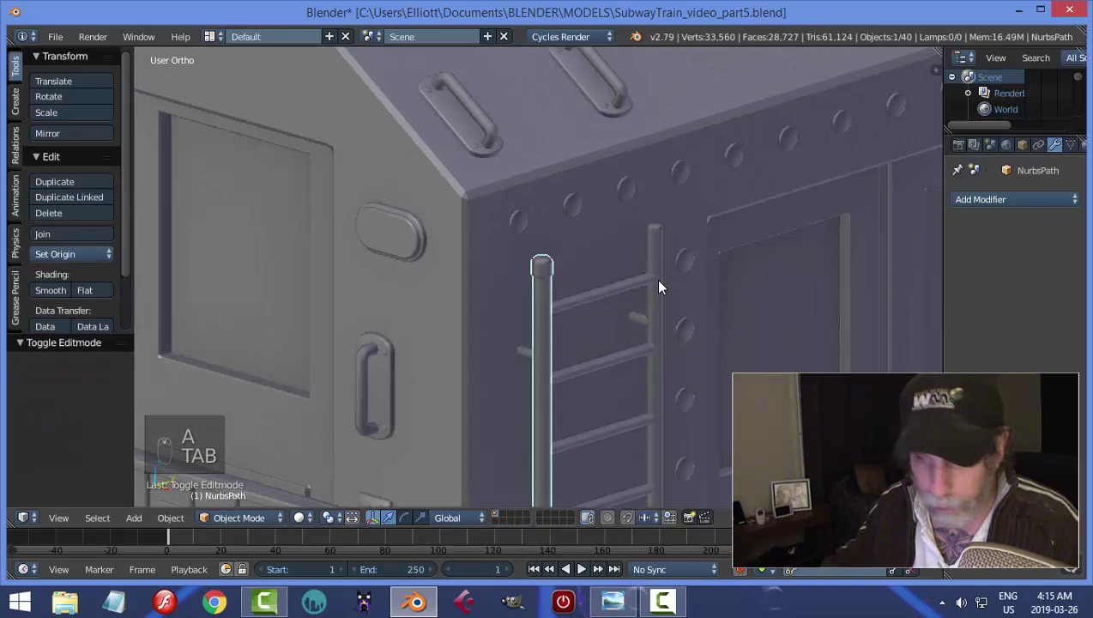
# - Delete the old right-hand ladder post
pyautogui.middleClick(584, 292)
pyautogui.click(587, 257)
pyautogui.press('x')
pyautogui.moveTo(481, 258); pyautogui.dragTo(595, 258)
# - In Right Ortho wireframe, duplicate the capped left post into the right-hand post position
pyautogui.press('KP_3')
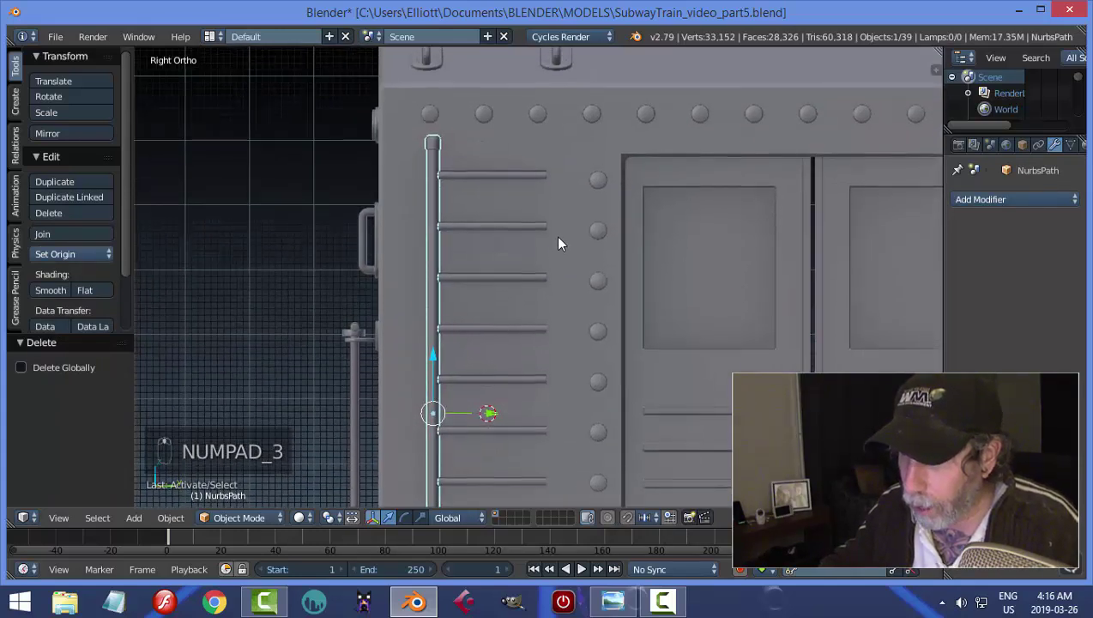
pyautogui.press('z')
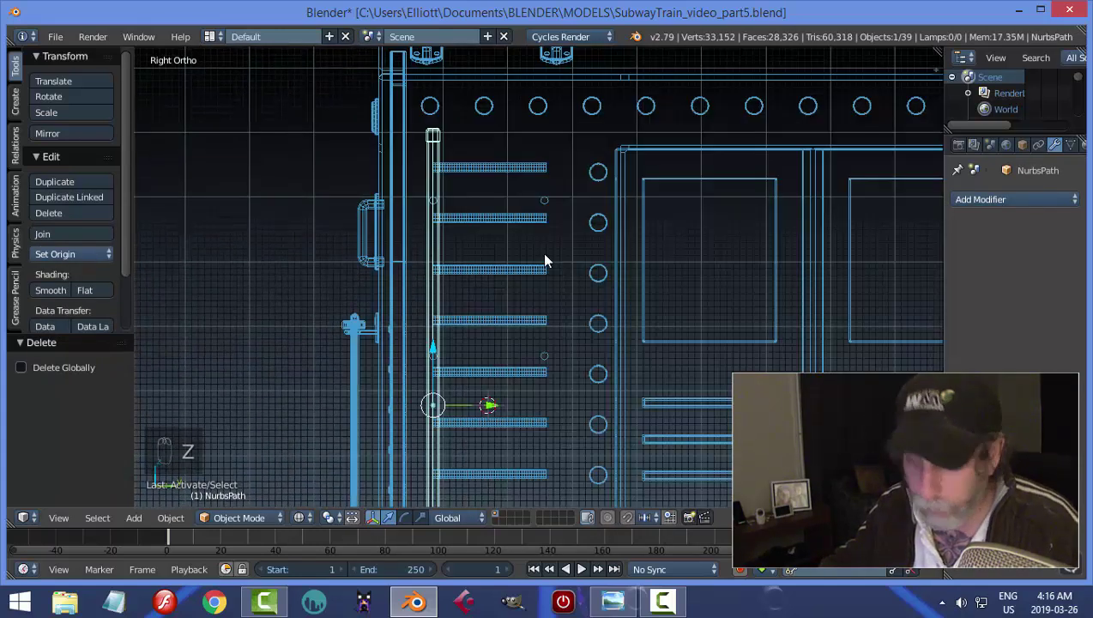
pyautogui.press('shift+d')
pyautogui.moveTo(500, 408); pyautogui.dragTo(611, 408)
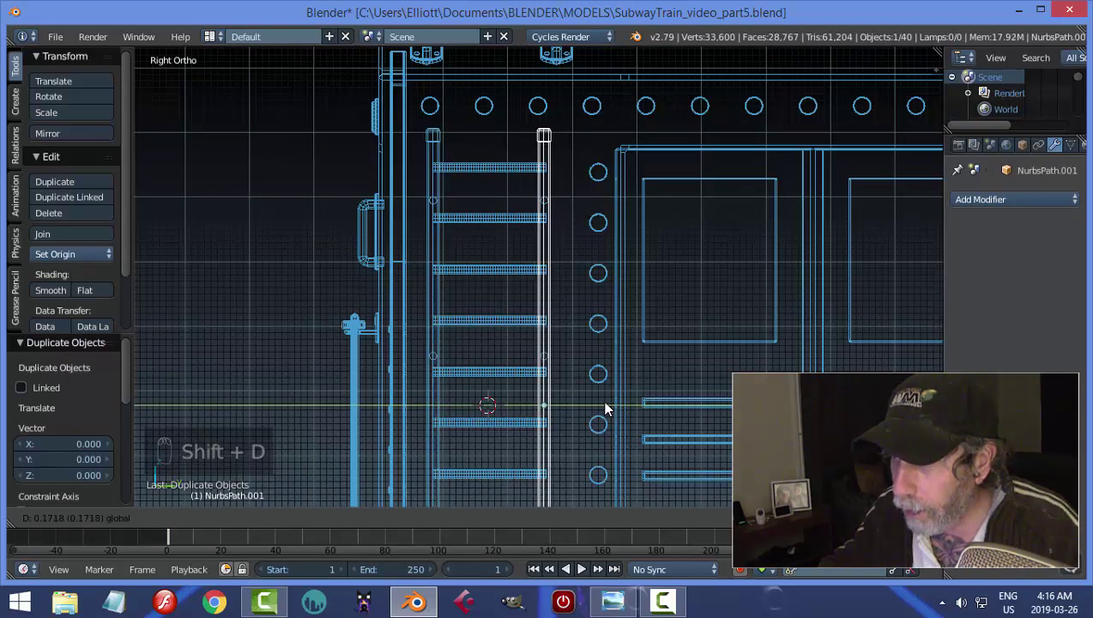
pyautogui.press('z')
pyautogui.press('a')
pyautogui.moveTo(545, 263); pyautogui.dragTo(621, 276)
pyautogui.moveTo(600, 285); pyautogui.dragTo(572, 285)
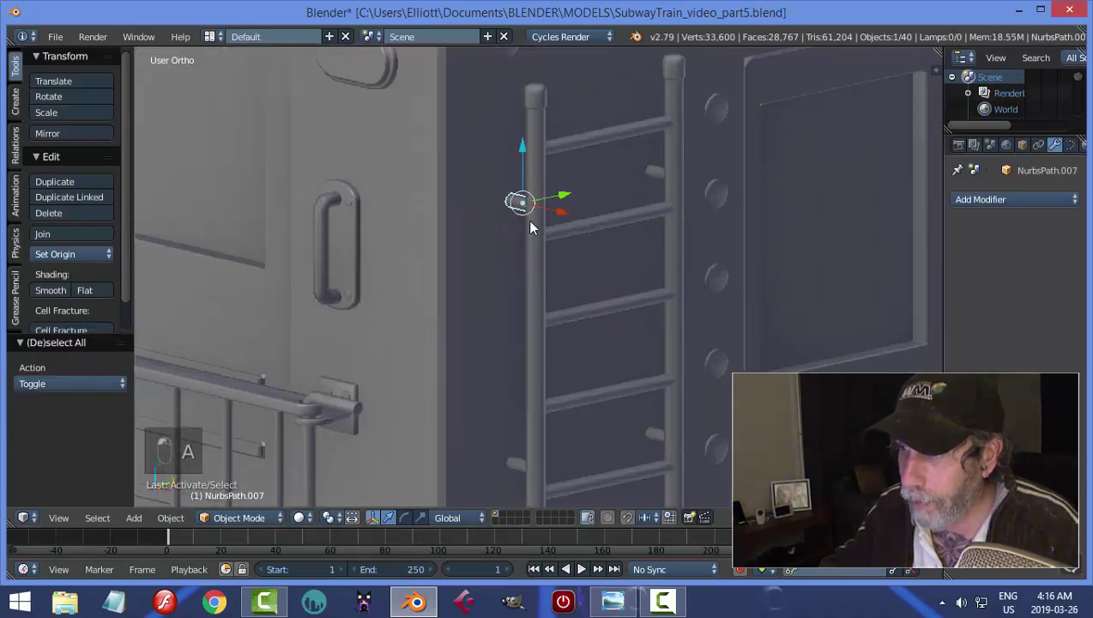
# - Check the short rod curve's settings, convert it to a mesh and enter its Edit Mode
pyautogui.press('Tab')
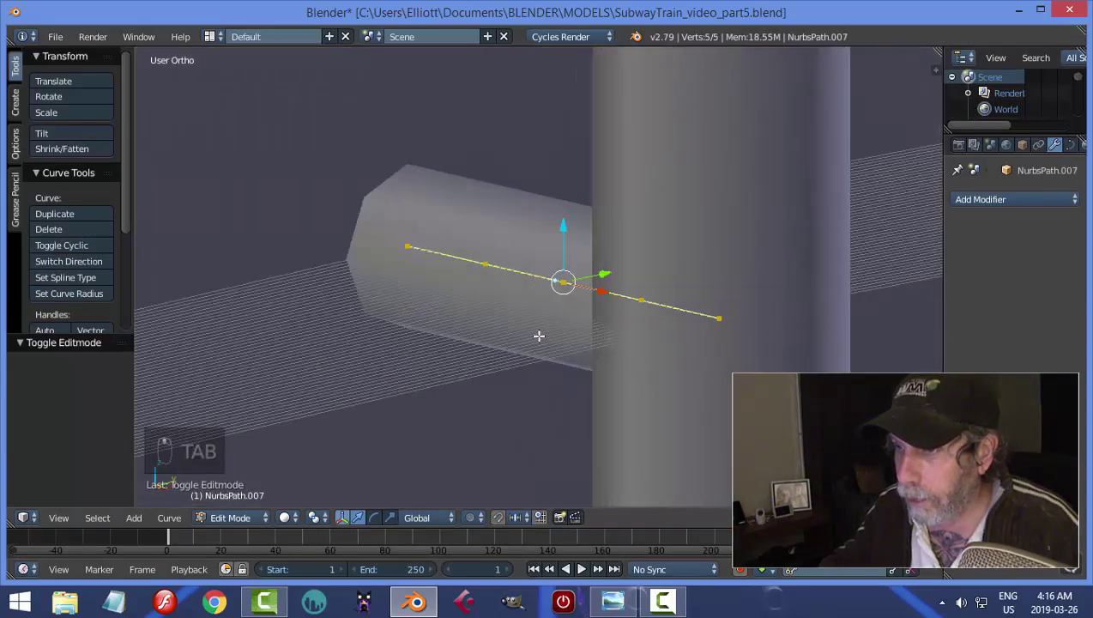
pyautogui.press('Tab')
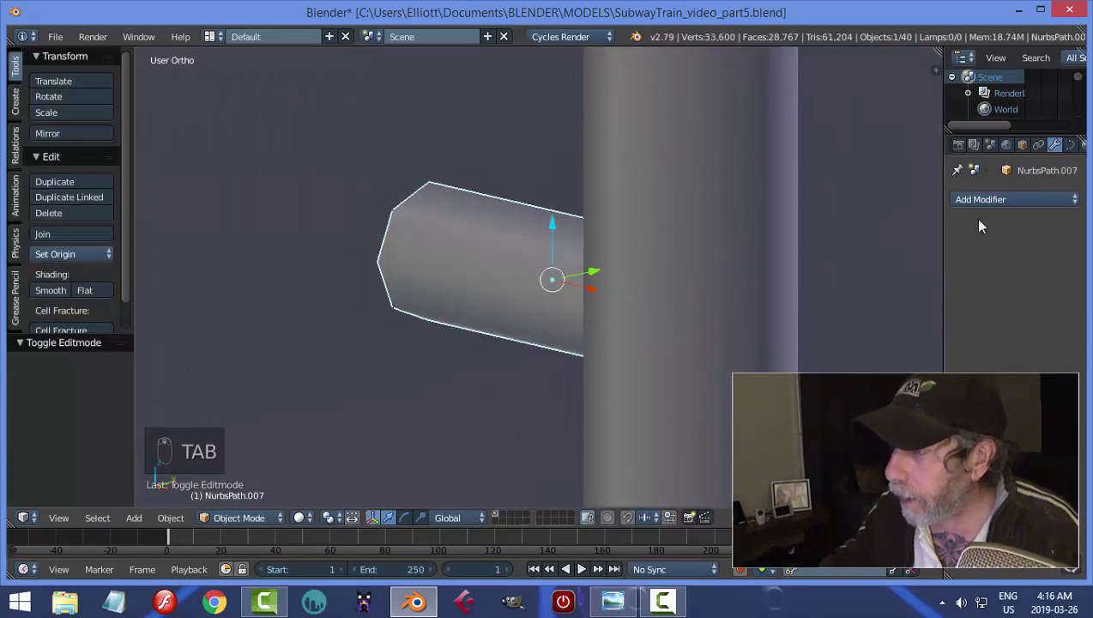
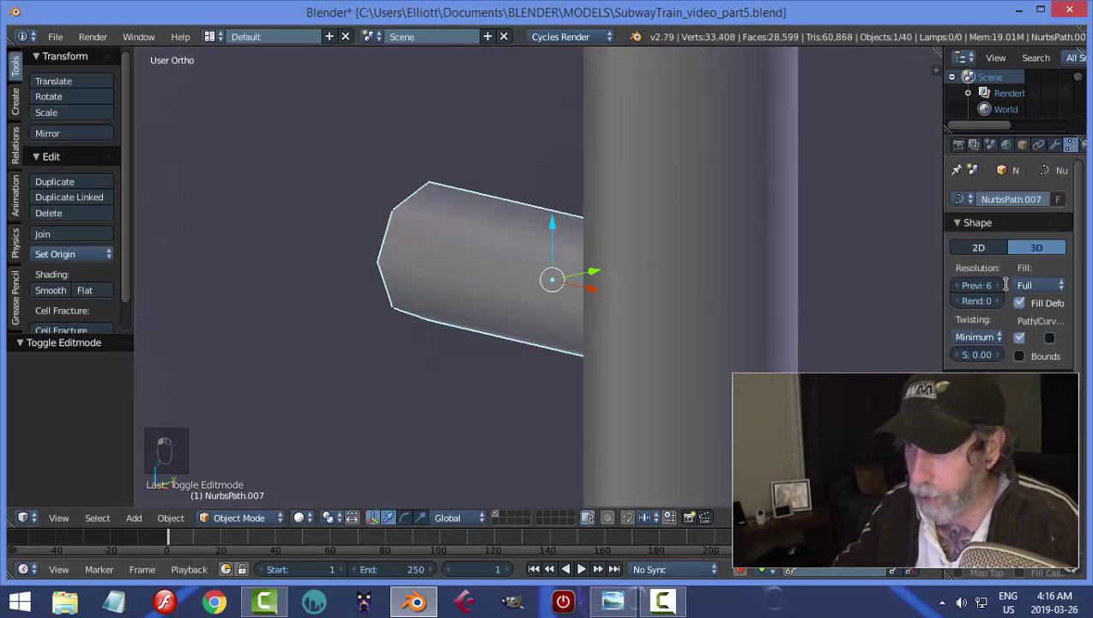
pyautogui.press('Tab')
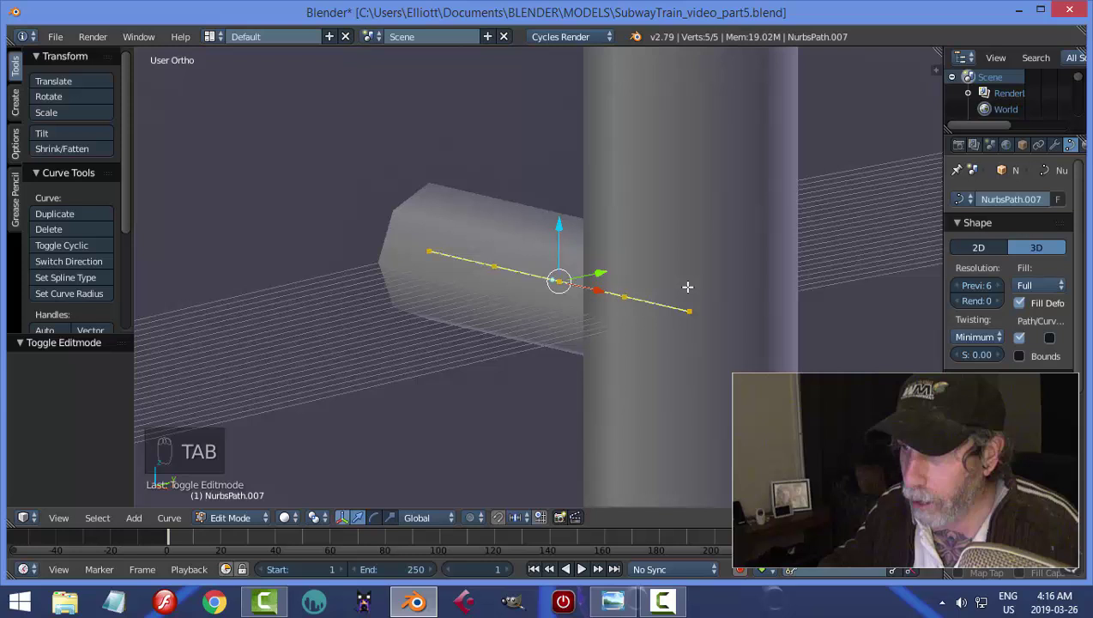
pyautogui.press('Tab')
pyautogui.press('alt+c')
pyautogui.press('Tab')
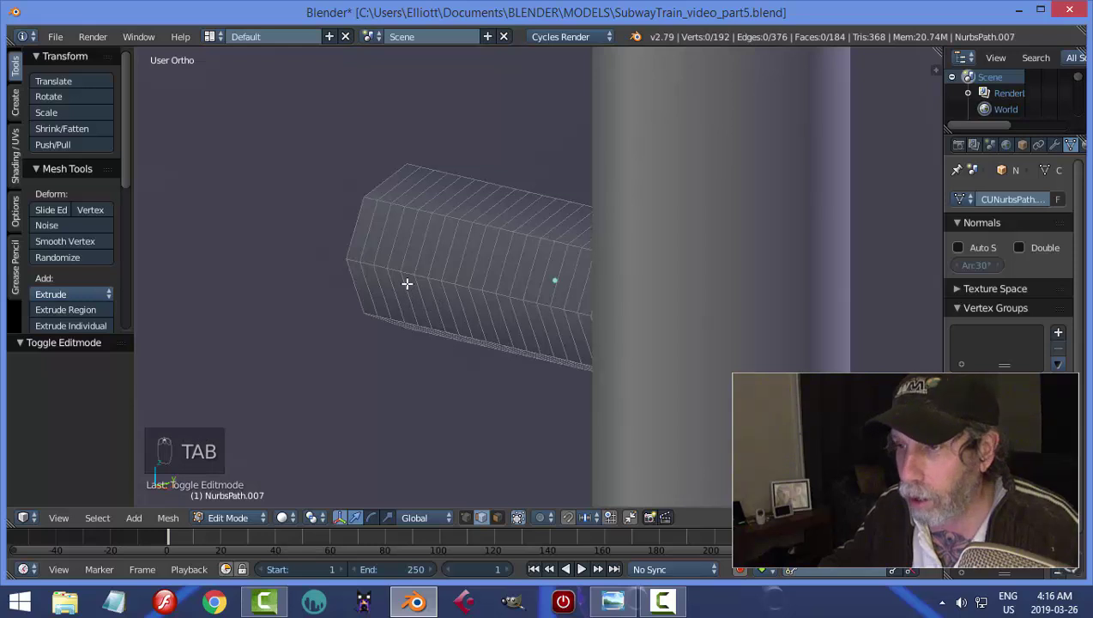
# - Extrude the rod's end faces and Shrink/Fatten them into a wider octagonal flange
pyautogui.press('ctrl+Tab')
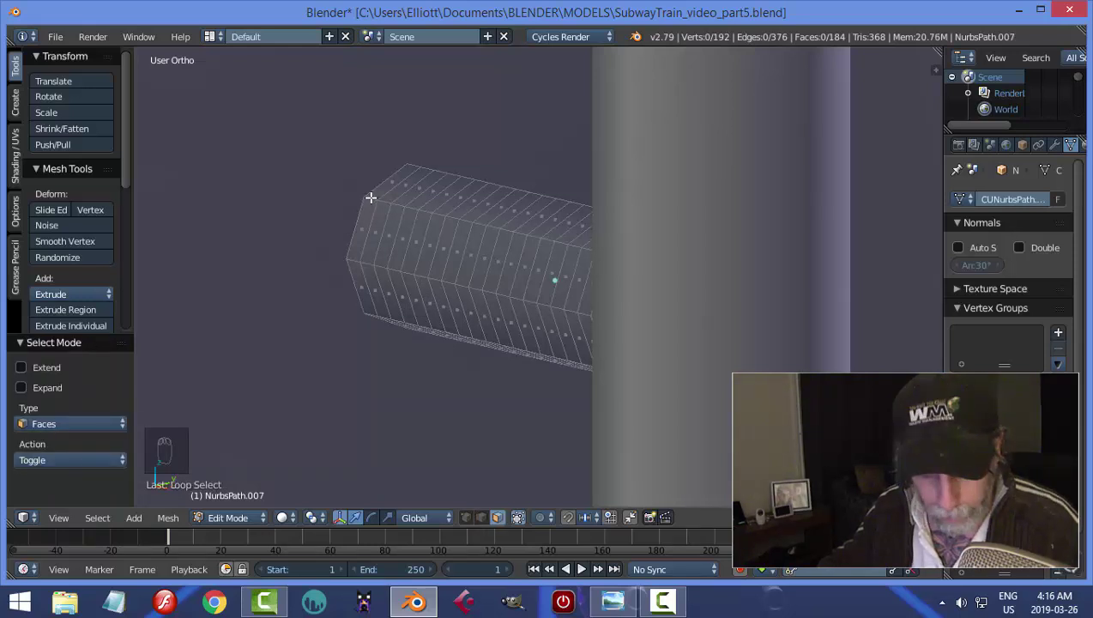
pyautogui.press('z')
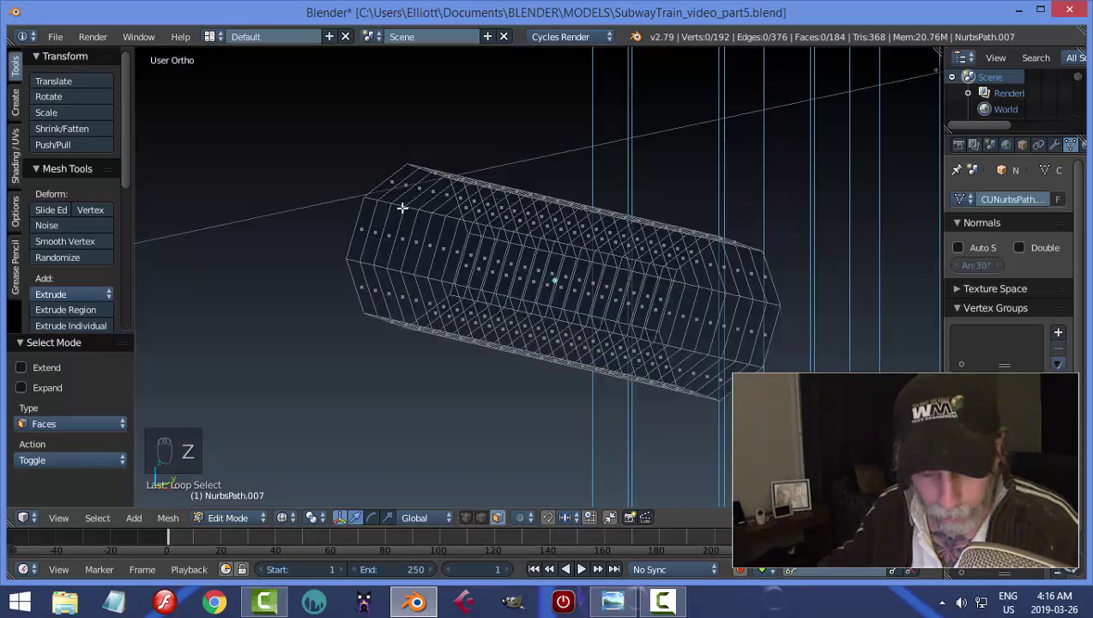
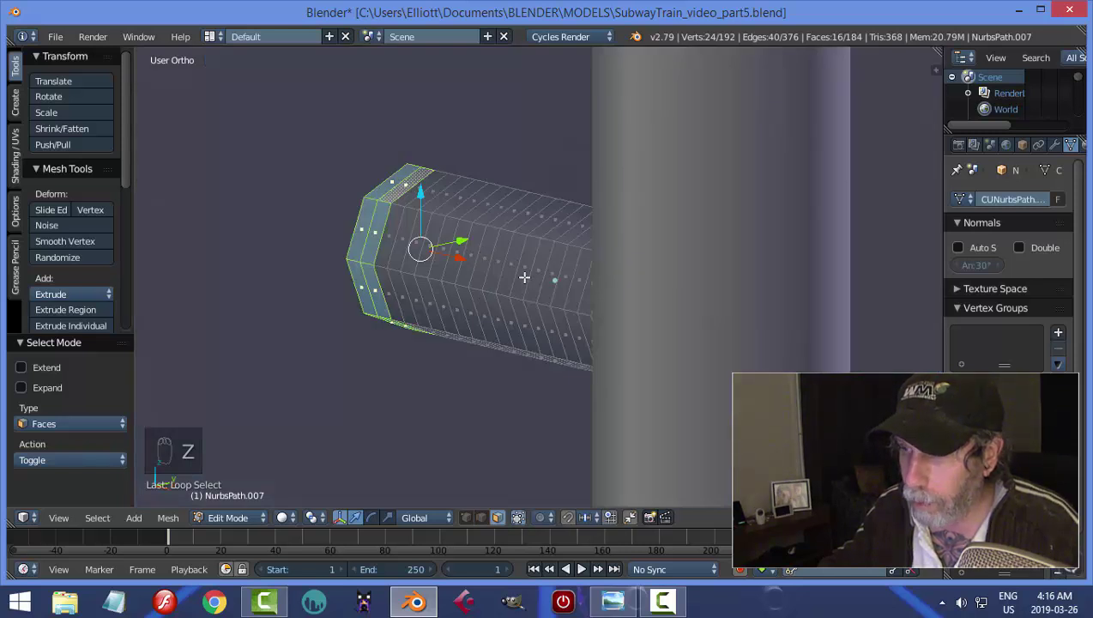
pyautogui.press('e')
pyautogui.press('alt+s')
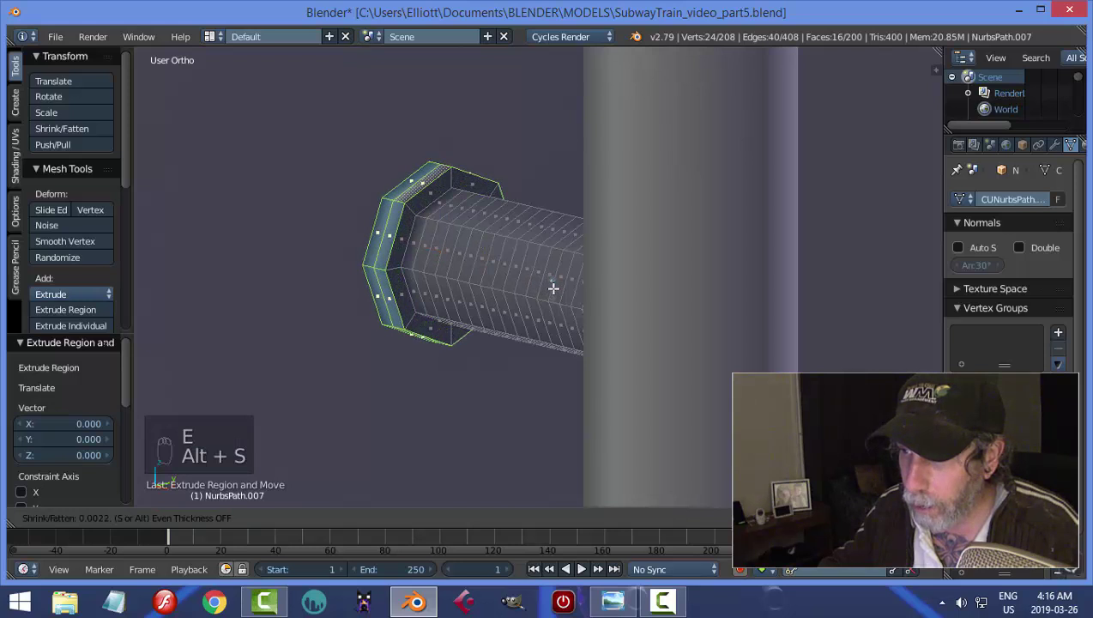
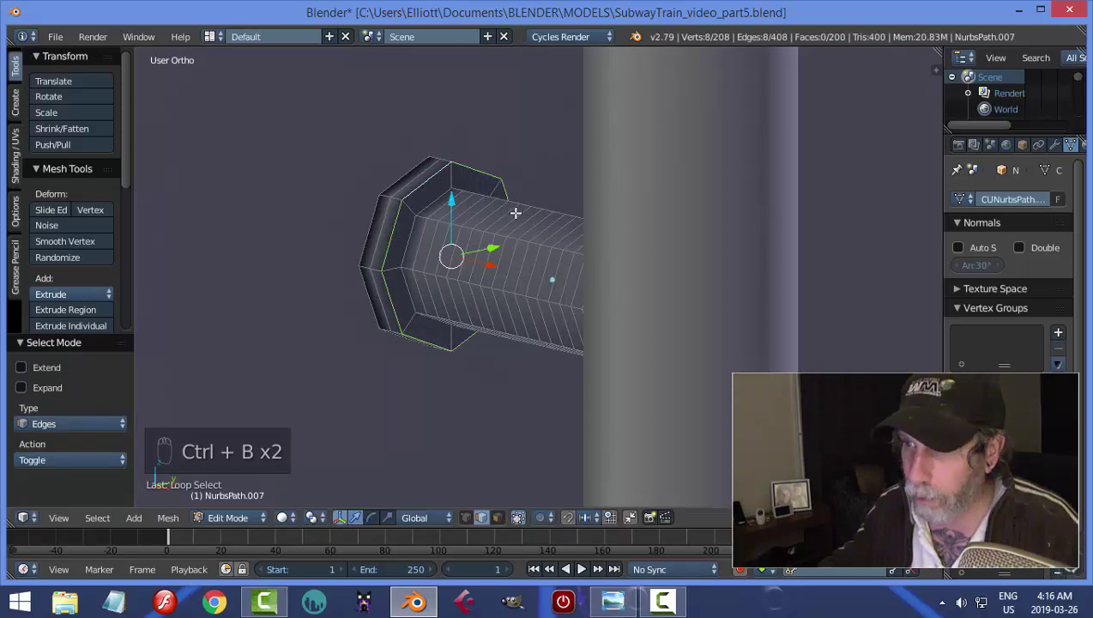
# - Bevel the flange edges with a single segment and add a loop cut behind it
pyautogui.press('Tab')
pyautogui.press('ctrl+a')
pyautogui.press('Tab')
pyautogui.press('ctrl+b')
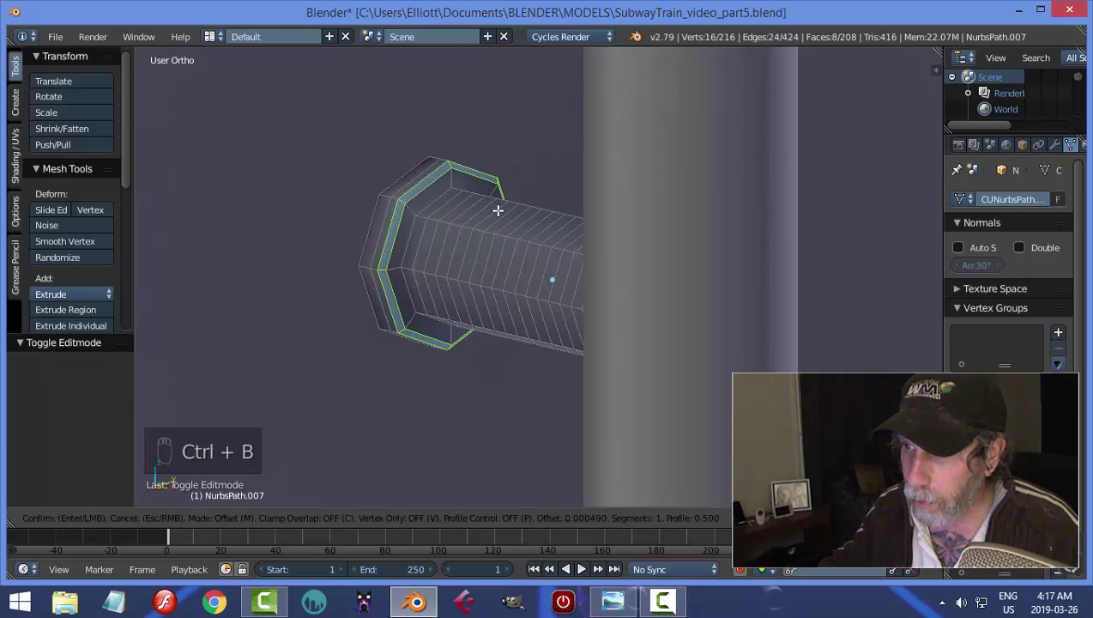
pyautogui.press('a')
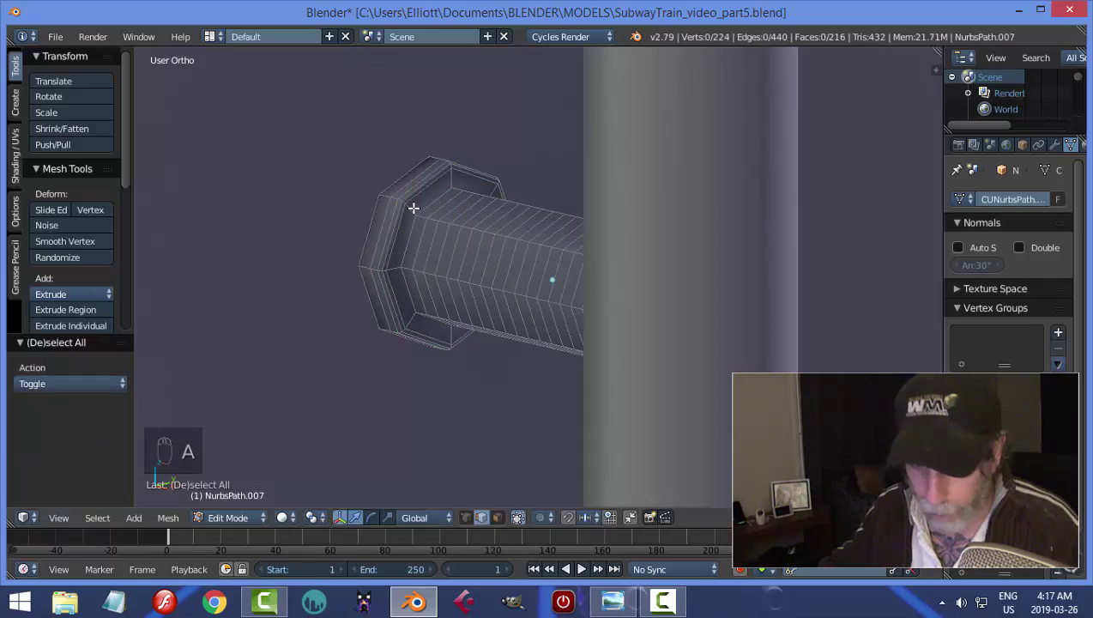
pyautogui.press('ctrl+r')
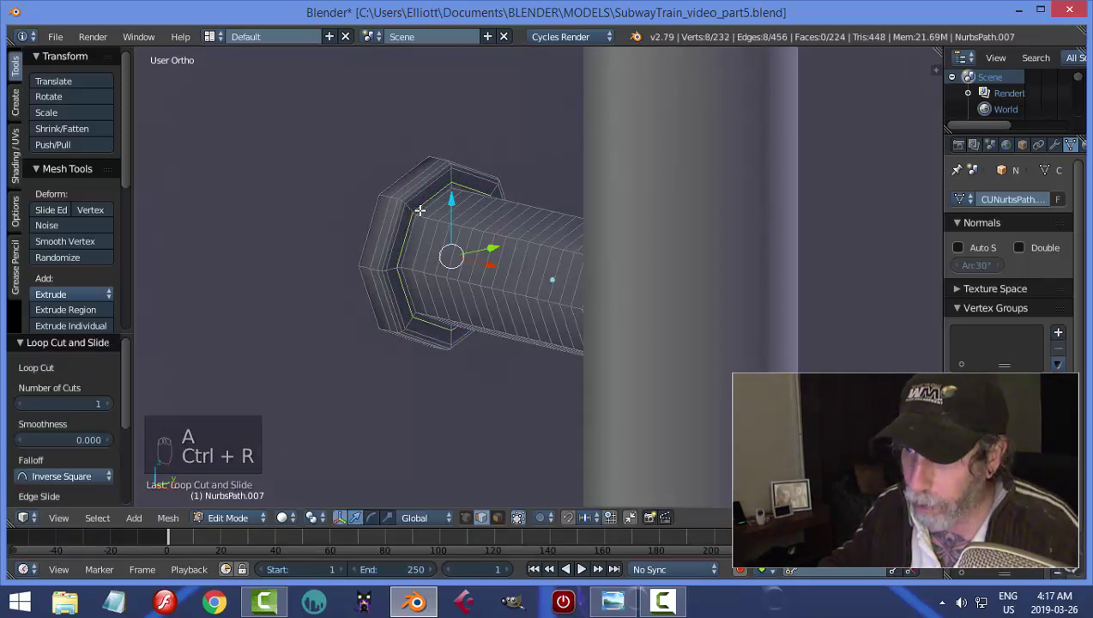
pyautogui.press('Tab')
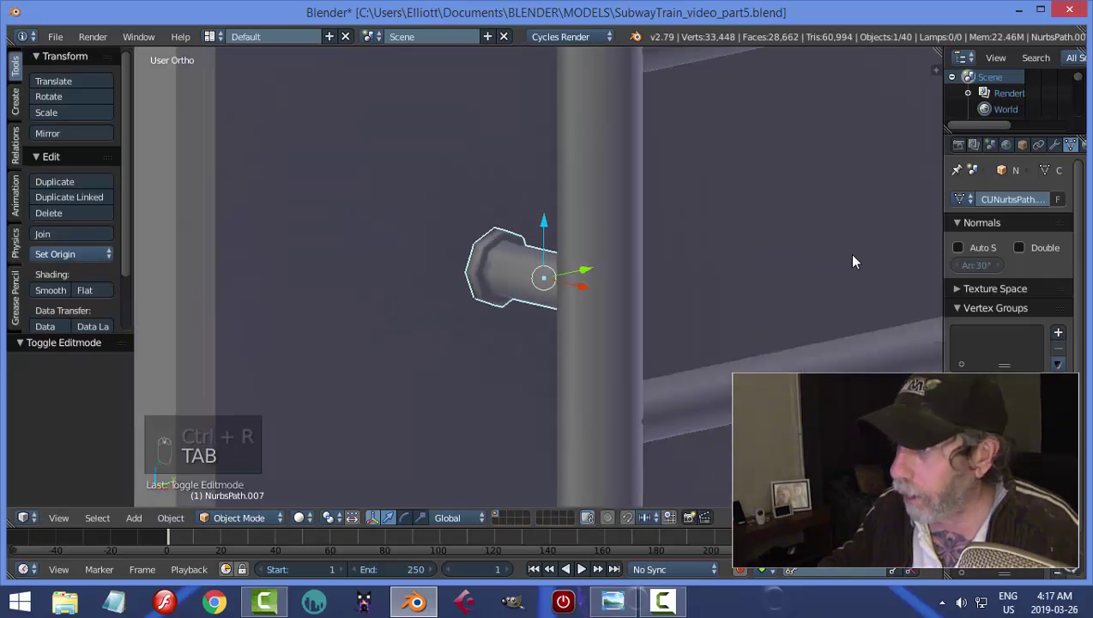
# - Orbit around the ladder, select the second rod bracket and enter its Edit Mode
pyautogui.moveTo(57, 292); pyautogui.dragTo(560, 273)
pyautogui.press('a')
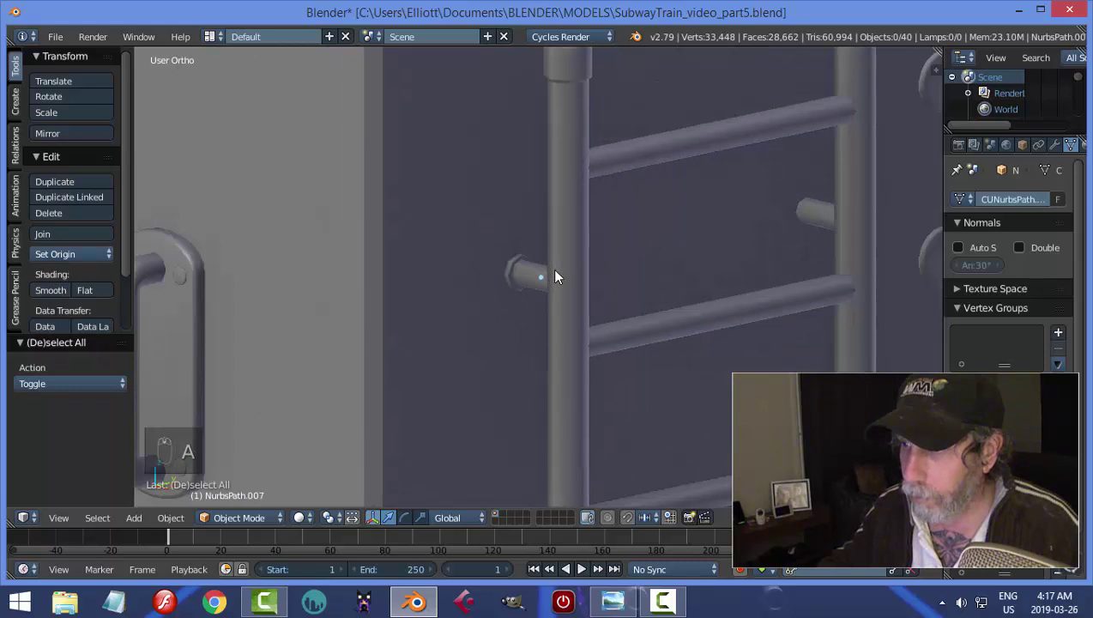
pyautogui.moveTo(566, 292); pyautogui.dragTo(572, 284)
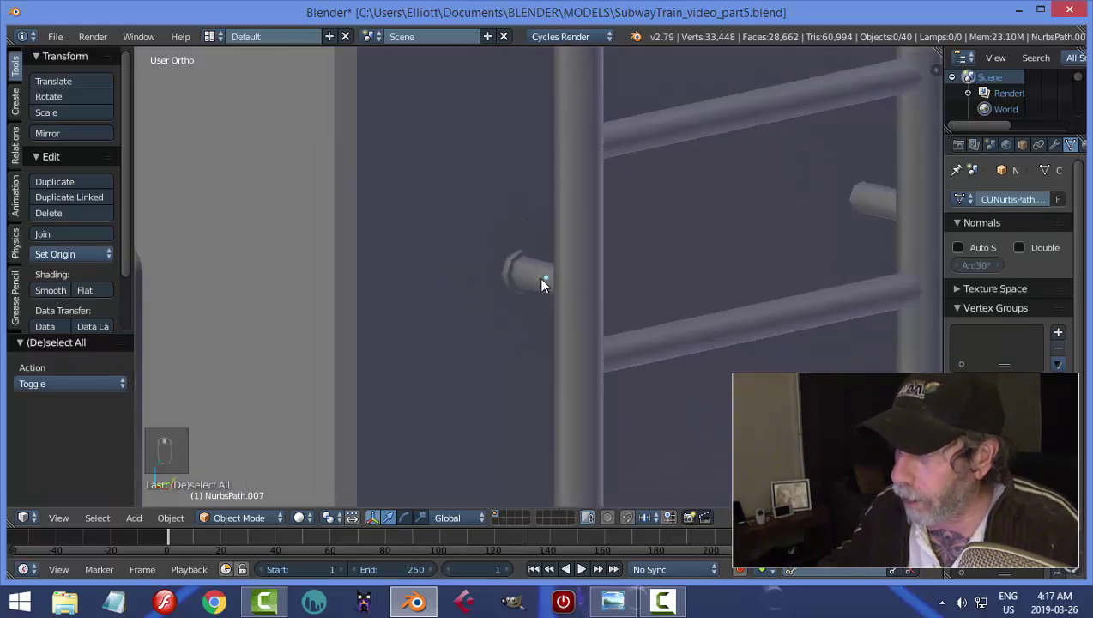
pyautogui.press('a')
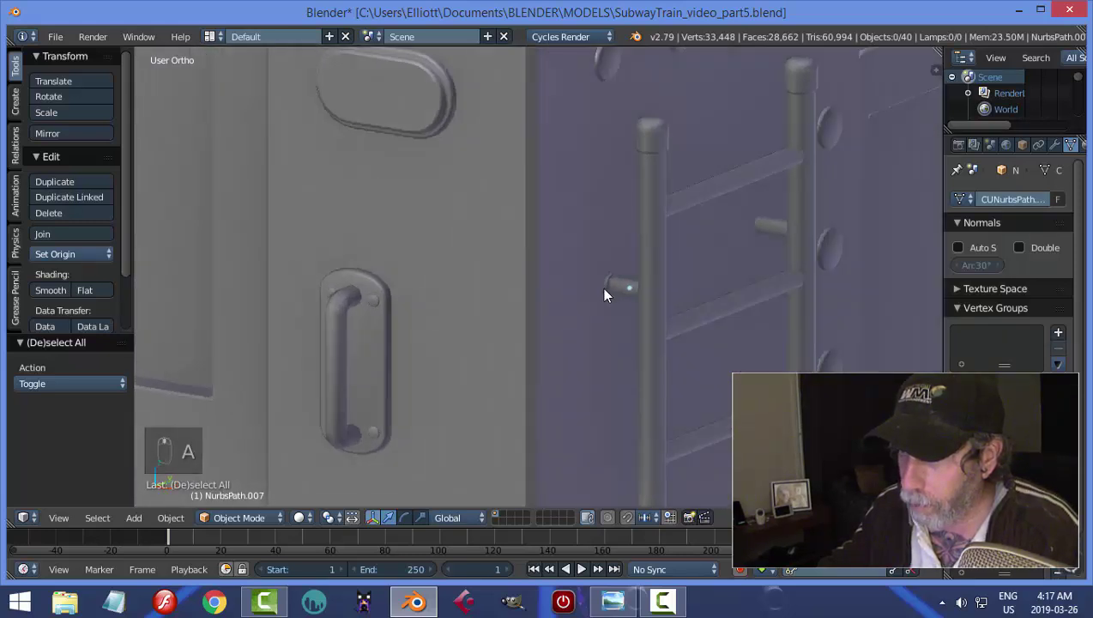
pyautogui.moveTo(659, 295); pyautogui.dragTo(735, 308)
pyautogui.press('Tab')
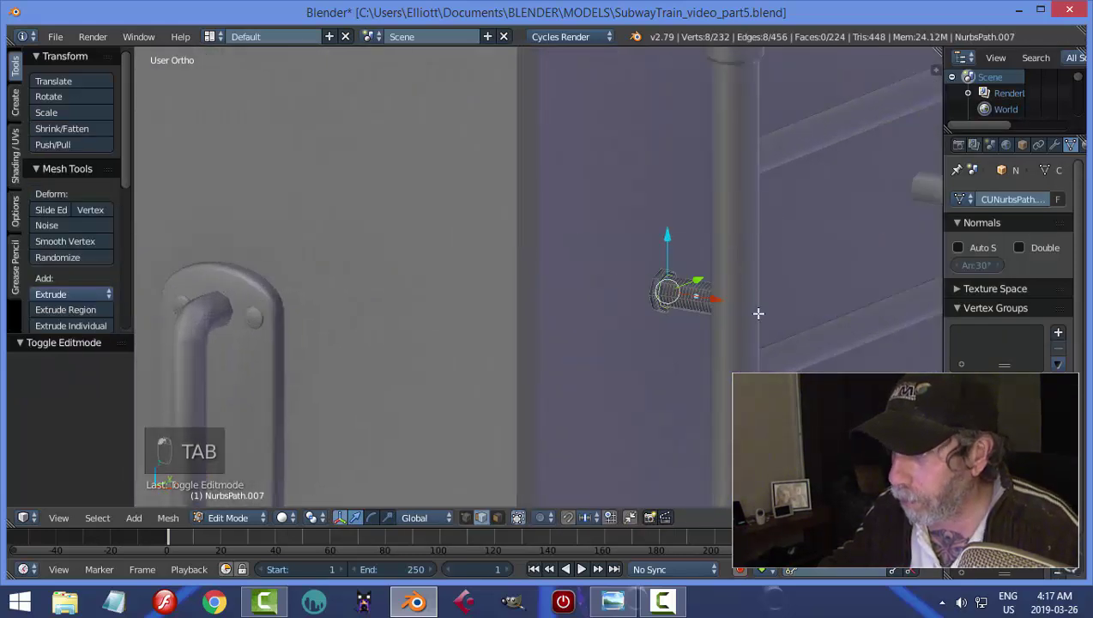
# - Grow the face selection around the rail's end cap and check its shape in Object Mode
pyautogui.press('a')
pyautogui.press('ctrl+Tab')
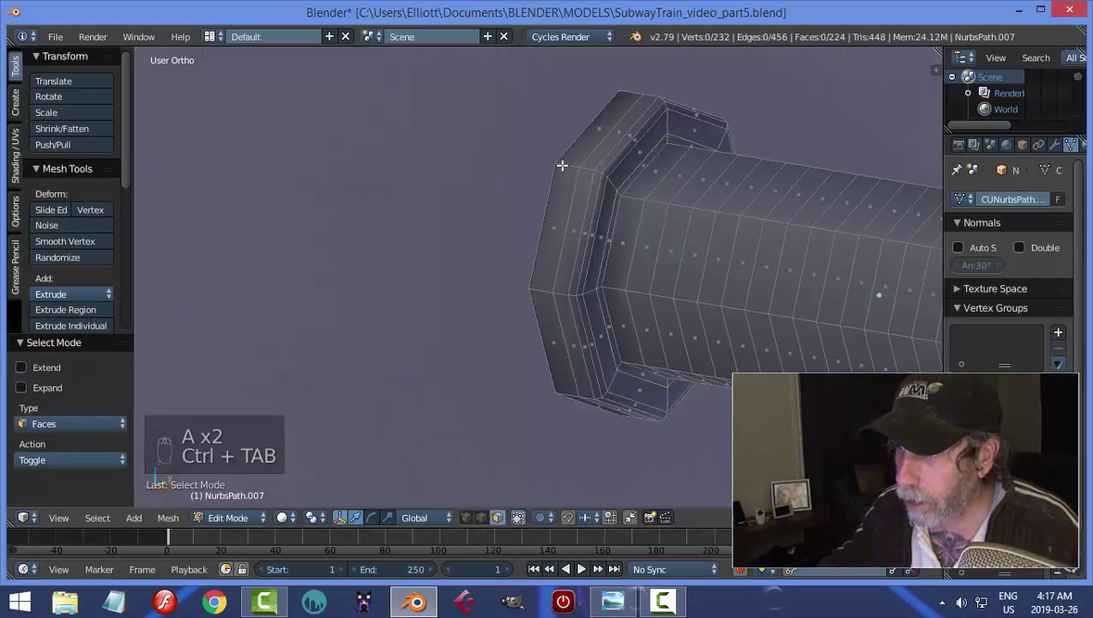
pyautogui.press('ctrl+KP_Add')
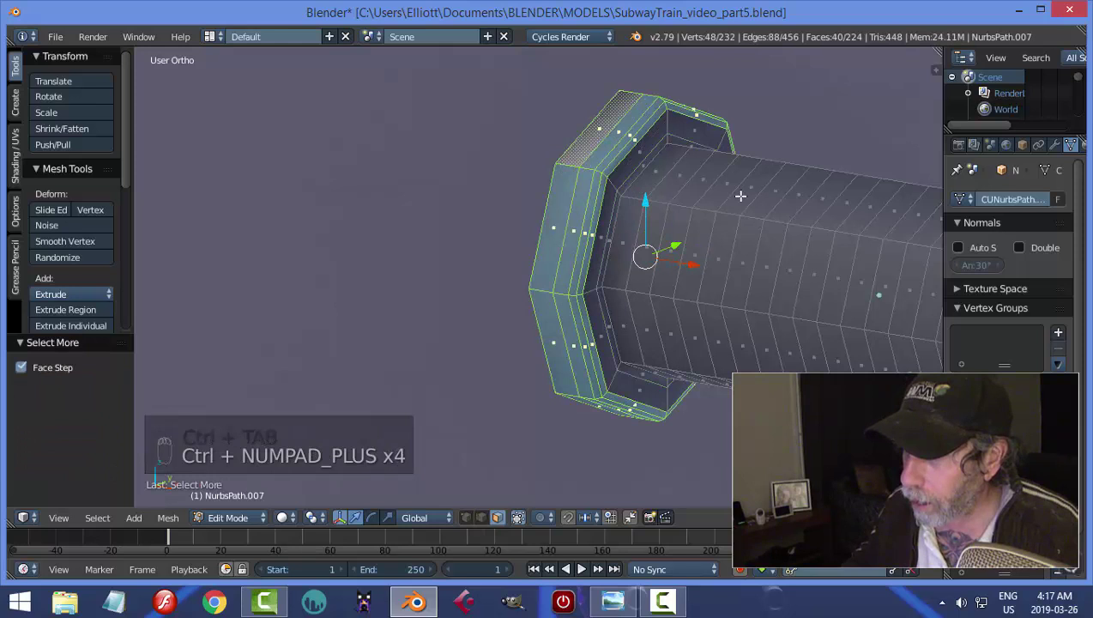
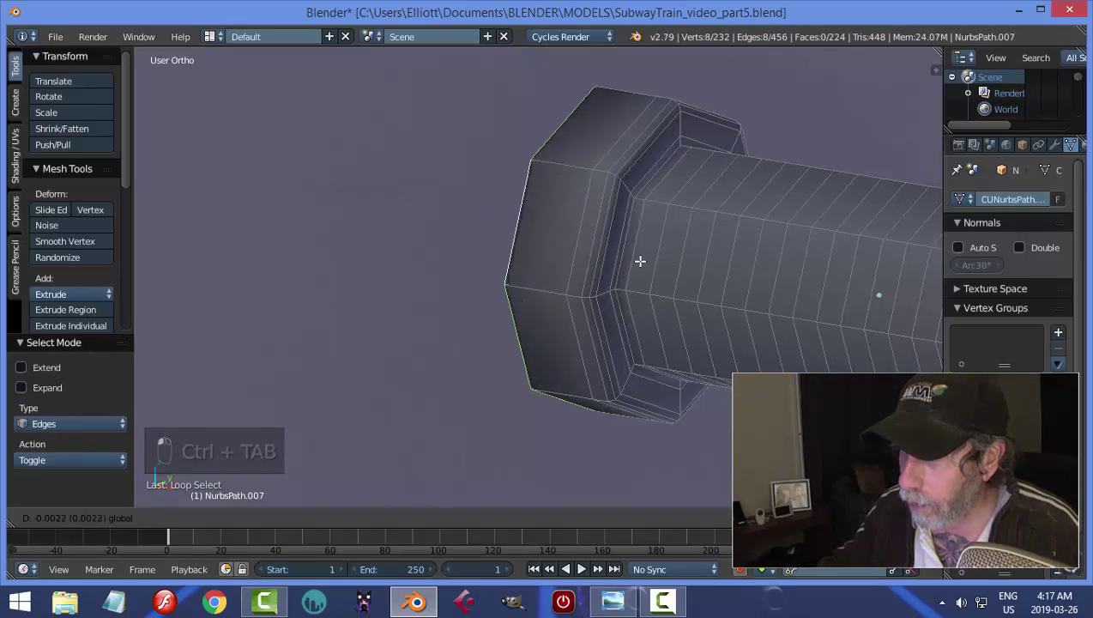
pyautogui.press('a')
pyautogui.press('Tab')
pyautogui.press('a')
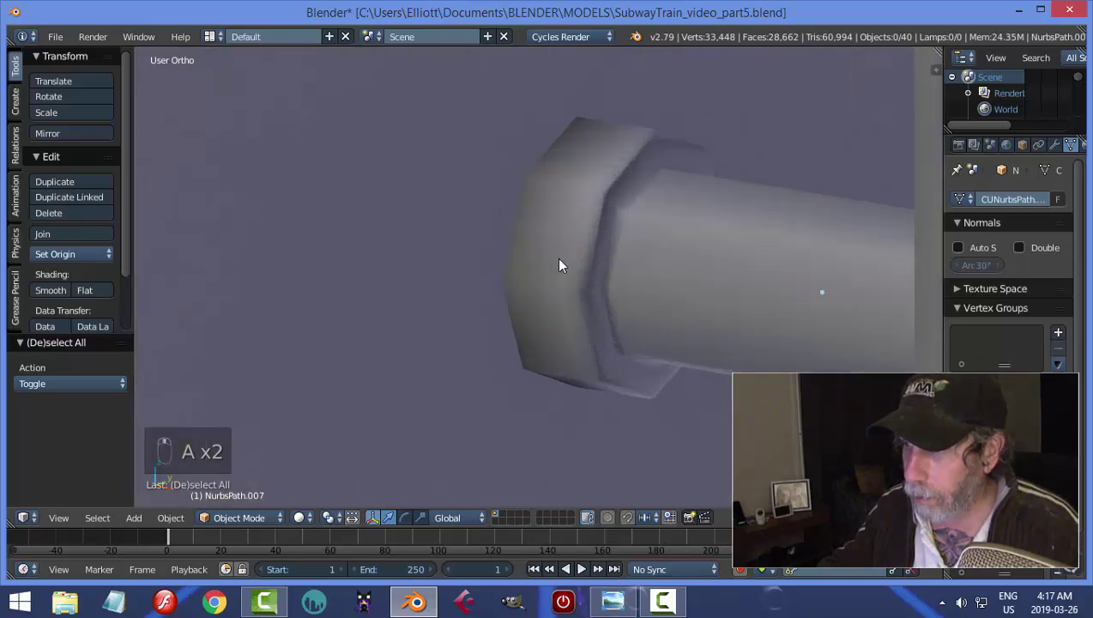
# - Slide the cap's edge loop along the rail to reshape the chamfered rim
pyautogui.rightClick(576, 243)
pyautogui.press('Tab')
pyautogui.press('ctrl+r')
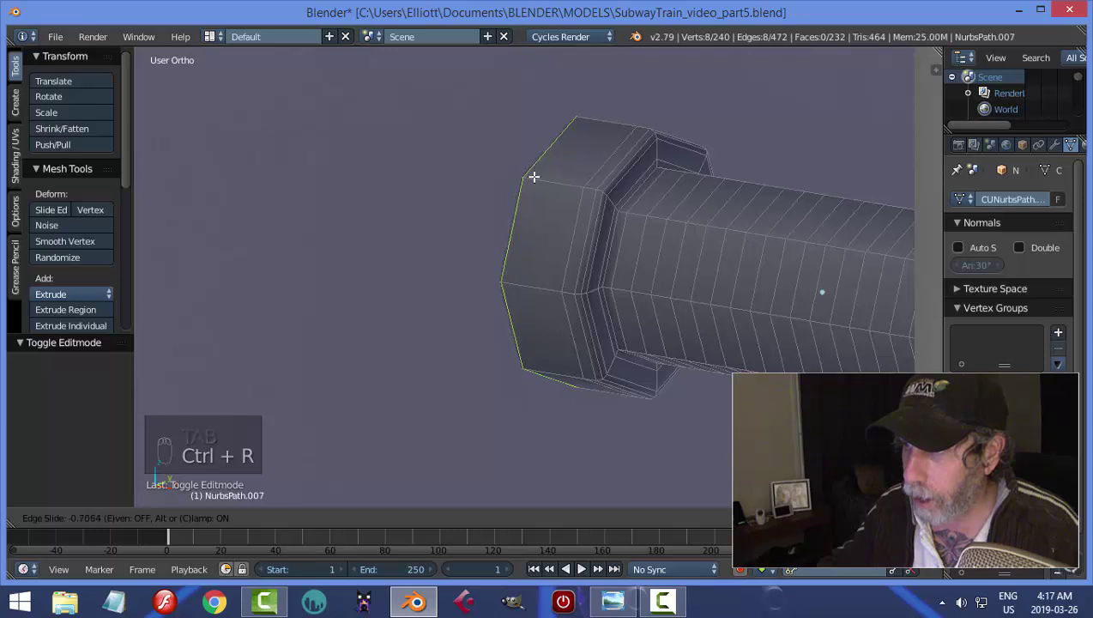
pyautogui.press('a')
pyautogui.press('Tab')
pyautogui.press('a')
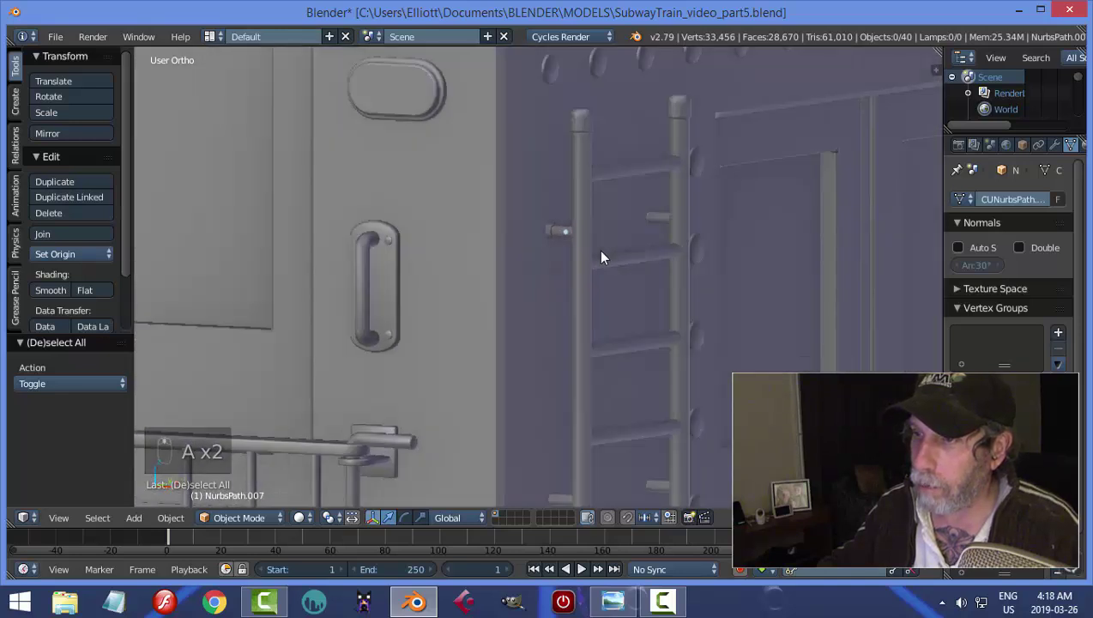
# - In side-view wireframe, delete the first stray fittings near the ladder
pyautogui.middleClick(609, 255)
pyautogui.moveTo(595, 266); pyautogui.dragTo(646, 237)
pyautogui.press('x')
pyautogui.moveTo(646, 237); pyautogui.dragTo(656, 265)
pyautogui.press('KP_3')
pyautogui.press('z')
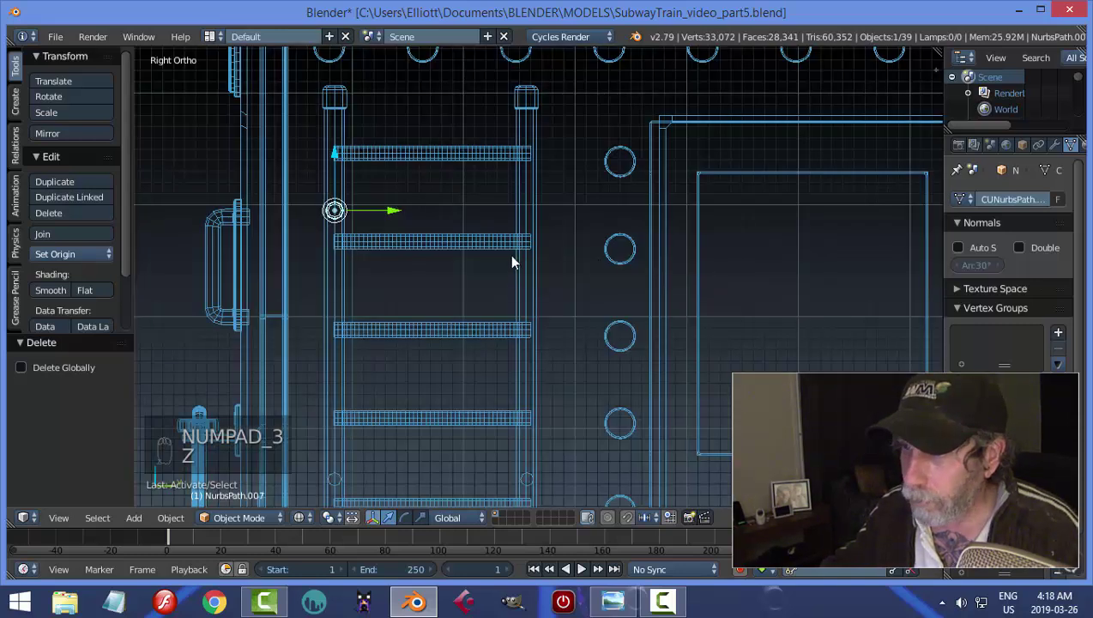
pyautogui.press('shift+d')
pyautogui.moveTo(392, 217); pyautogui.dragTo(584, 246)
pyautogui.moveTo(573, 351); pyautogui.dragTo(618, 344)
pyautogui.click(618, 344)
pyautogui.moveTo(619, 338); pyautogui.dragTo(452, 457)
pyautogui.moveTo(453, 457); pyautogui.dragTo(594, 441)
pyautogui.press('x')
# - Delete the remaining stray fittings around the ladder bottom
pyautogui.moveTo(595, 441); pyautogui.dragTo(583, 337)
pyautogui.middleClick(584, 337)
pyautogui.click(586, 308)
pyautogui.middleClick(586, 281)
pyautogui.moveTo(583, 288); pyautogui.dragTo(569, 332)
pyautogui.moveTo(548, 363); pyautogui.dragTo(561, 340)
pyautogui.click(569, 325)
pyautogui.moveTo(522, 410); pyautogui.dragTo(532, 411)
pyautogui.press('x')
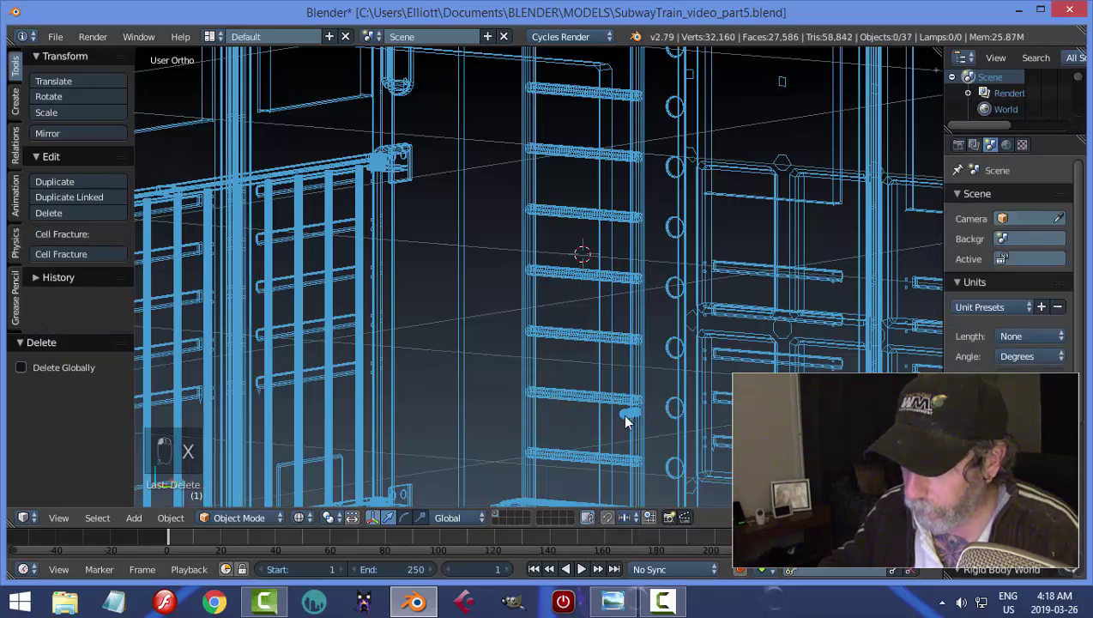
pyautogui.press('x')
pyautogui.moveTo(610, 207); pyautogui.dragTo(626, 241)
pyautogui.moveTo(532, 108); pyautogui.dragTo(619, 92)
pyautogui.moveTo(620, 92); pyautogui.dragTo(693, 147)
# - Join the ladder fittings and frame them from the side
pyautogui.press('ctrl+j')
pyautogui.moveTo(67, 262); pyautogui.dragTo(724, 227)
pyautogui.middleClick(725, 227)
pyautogui.doubleClick(725, 227)
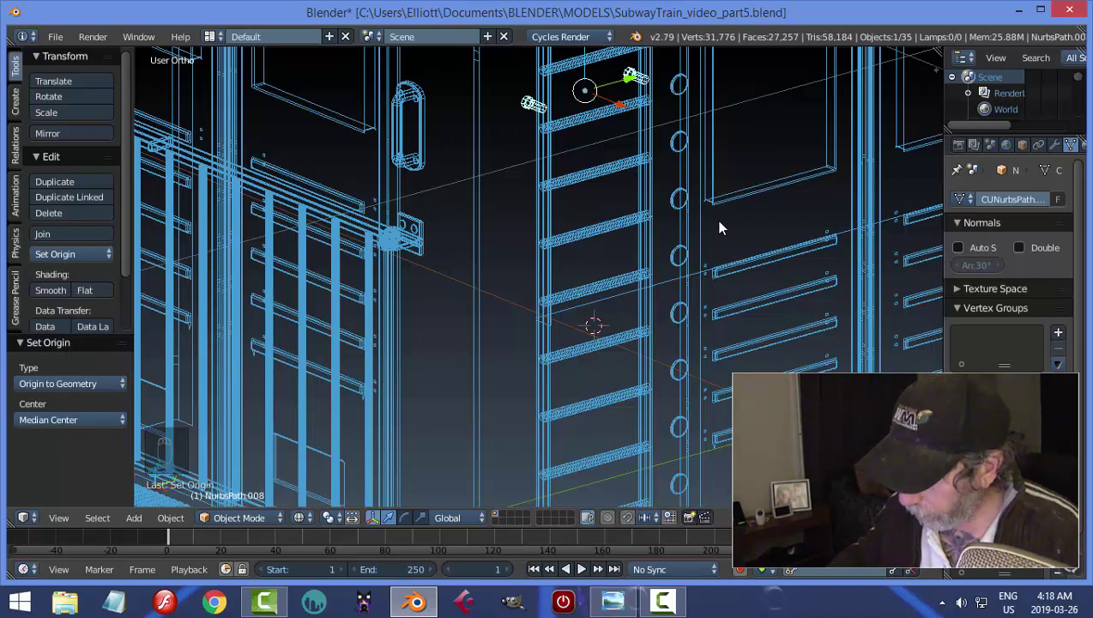
pyautogui.press('KP_3')
pyautogui.scroll(-3)
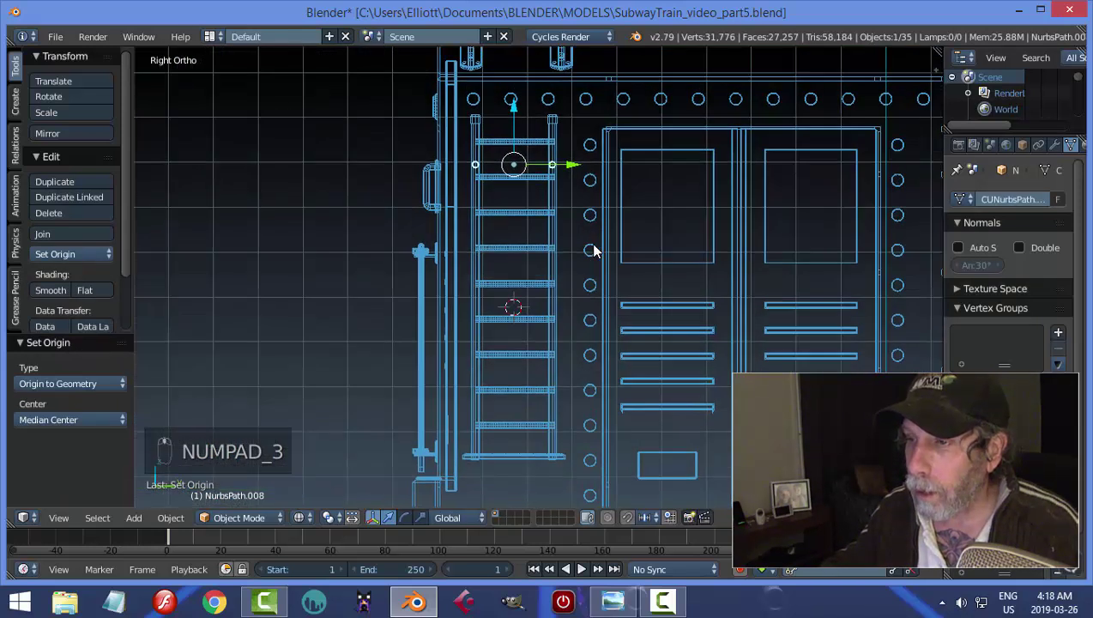
# - Duplicate the fitting and place the copies lower down the ladder on Z
pyautogui.press('shift+d')
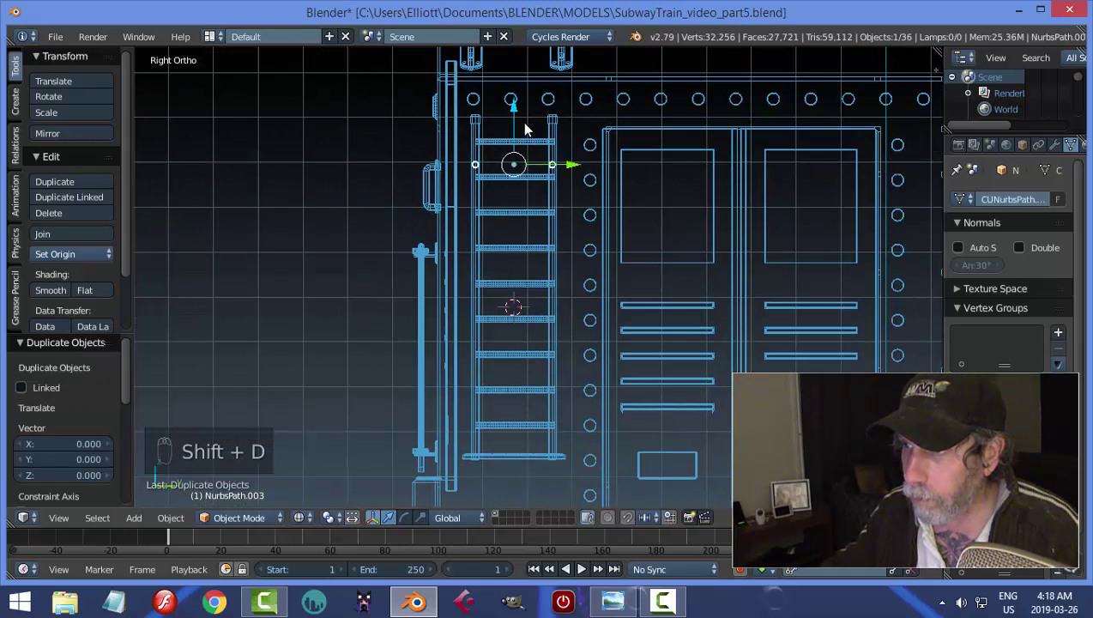
pyautogui.moveTo(519, 115); pyautogui.dragTo(549, 214)
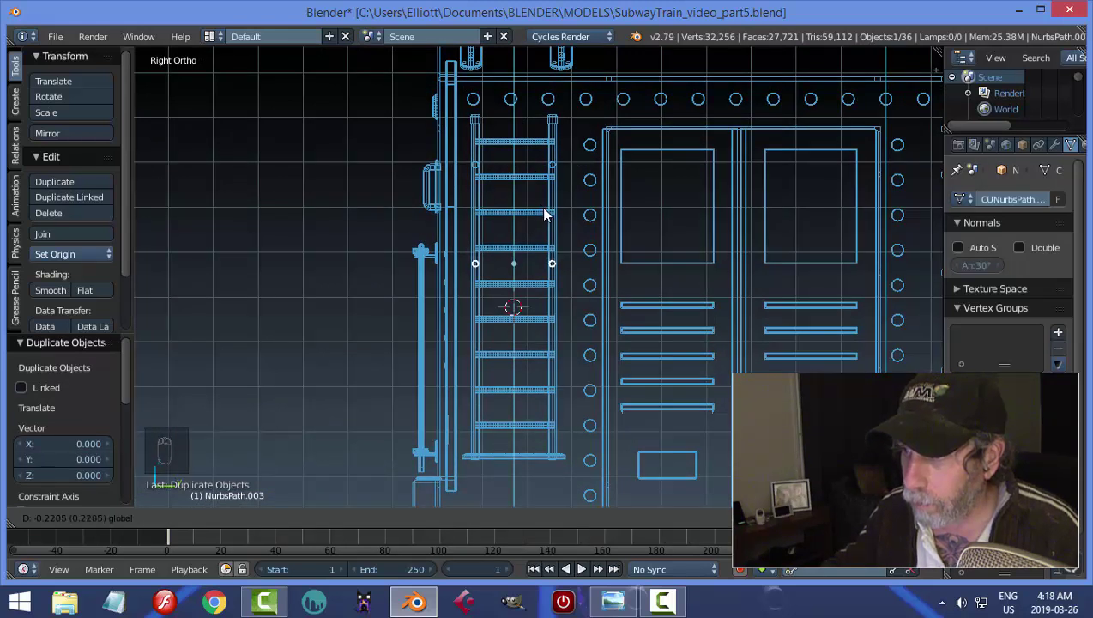
pyautogui.press('shift+d')
pyautogui.moveTo(523, 214); pyautogui.dragTo(532, 321)
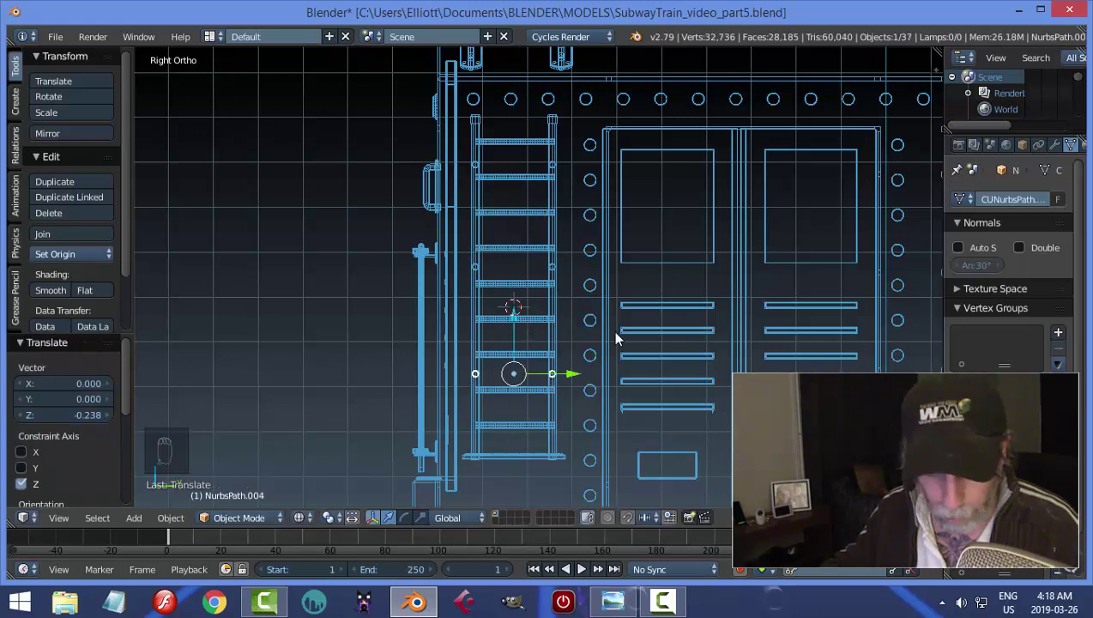
pyautogui.press('a')
pyautogui.press('z')
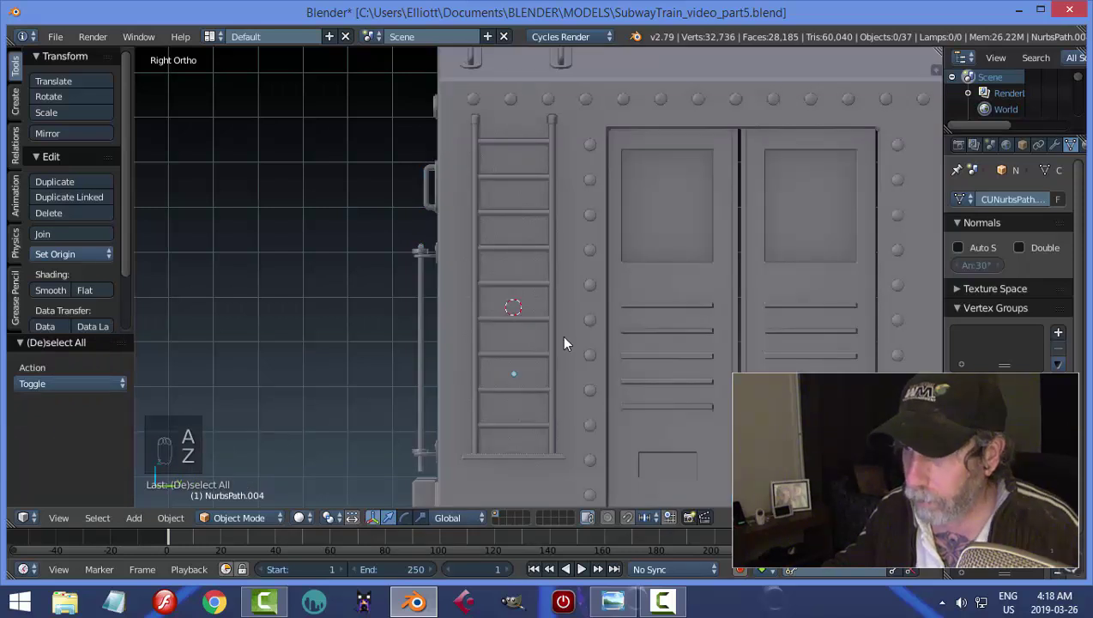
# - Save the file and orbit toward the front roof corner
pyautogui.moveTo(595, 329); pyautogui.dragTo(686, 337)
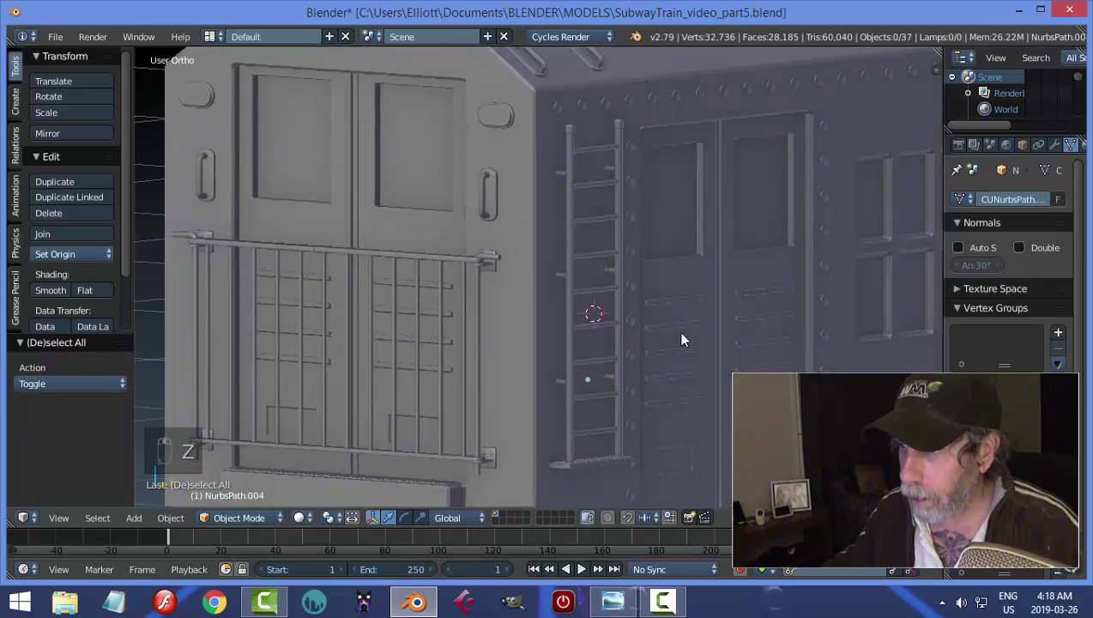
pyautogui.press('ctrl+s')
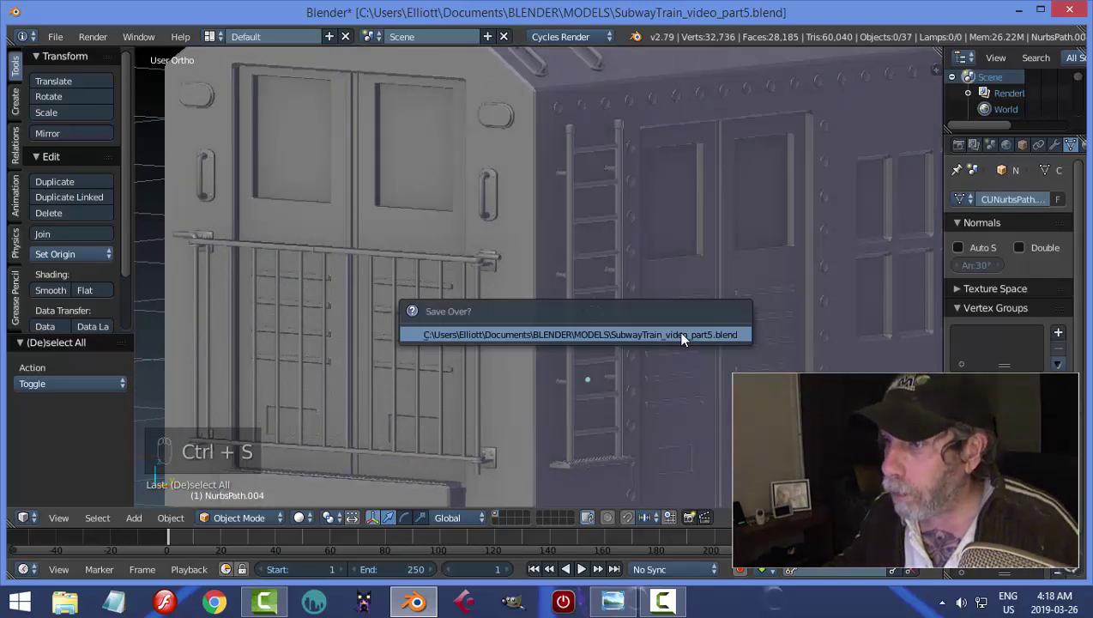
pyautogui.moveTo(651, 344); pyautogui.dragTo(600, 335)
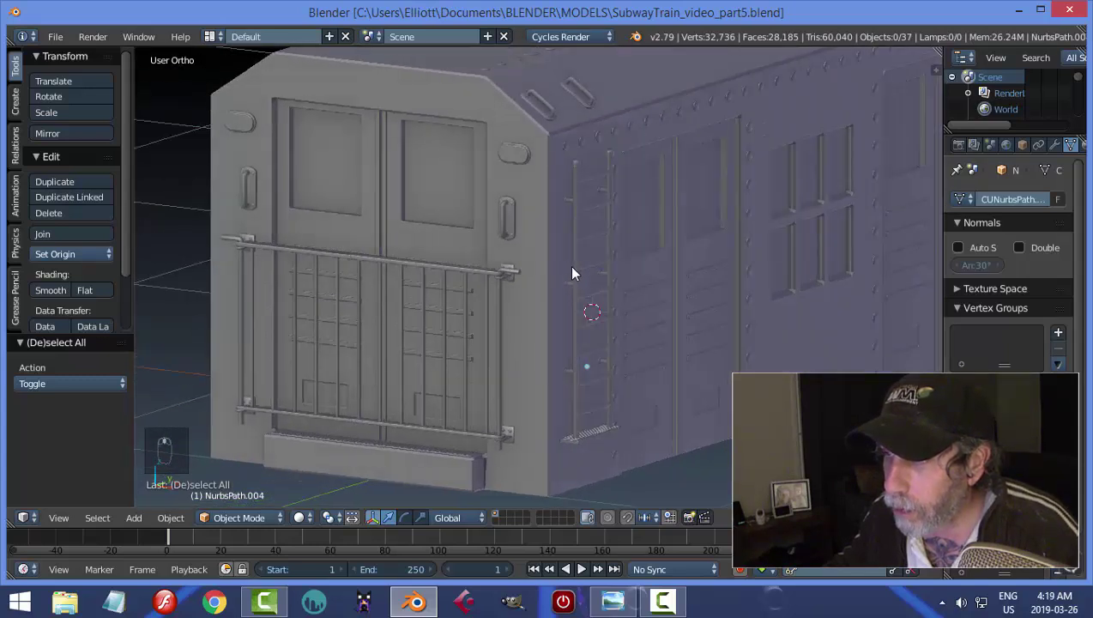
pyautogui.moveTo(521, 161); pyautogui.dragTo(574, 222)
# - Snap the cursor to the oval marker, add a plane there and shrink it into a small plate
pyautogui.press('shift+a')
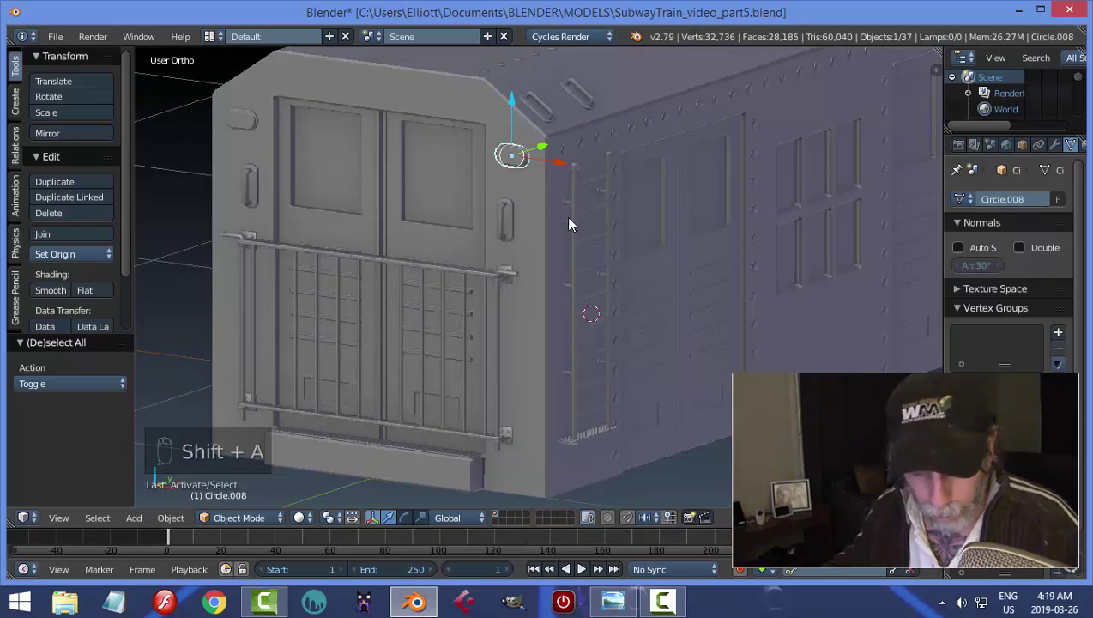
pyautogui.press('shift+s')
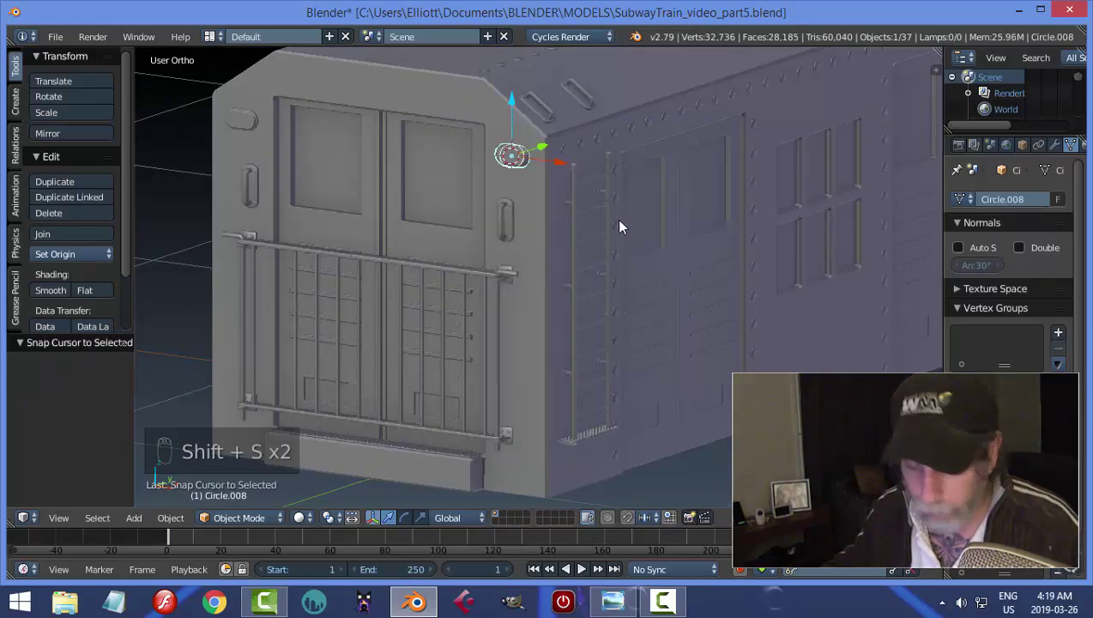
pyautogui.press('shift+a')
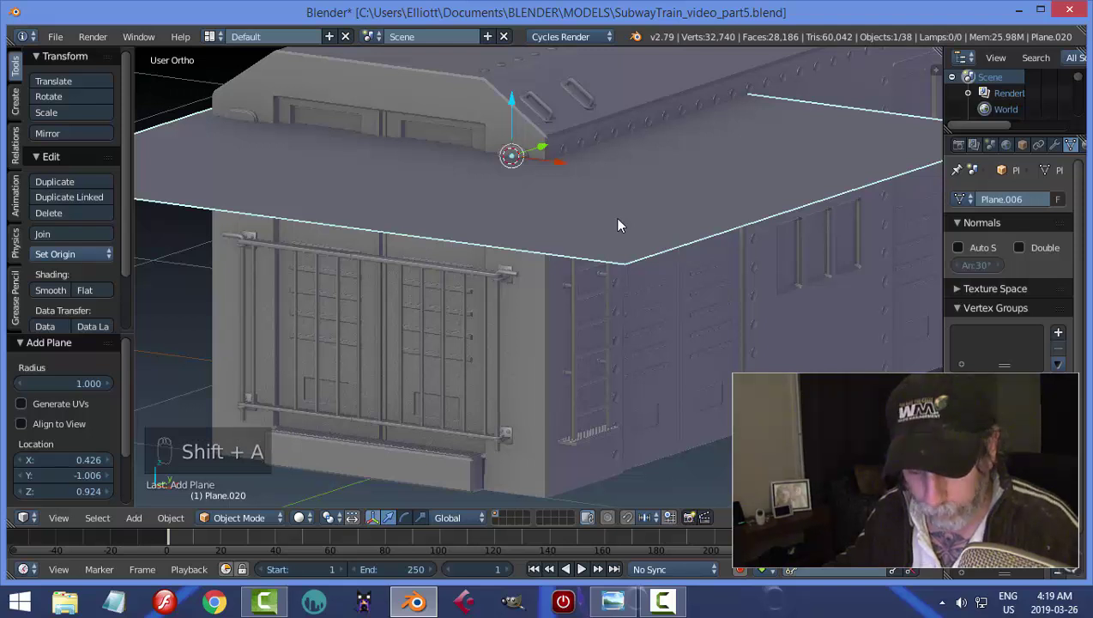
pyautogui.press('r')
pyautogui.press('Tab')
pyautogui.press('s')
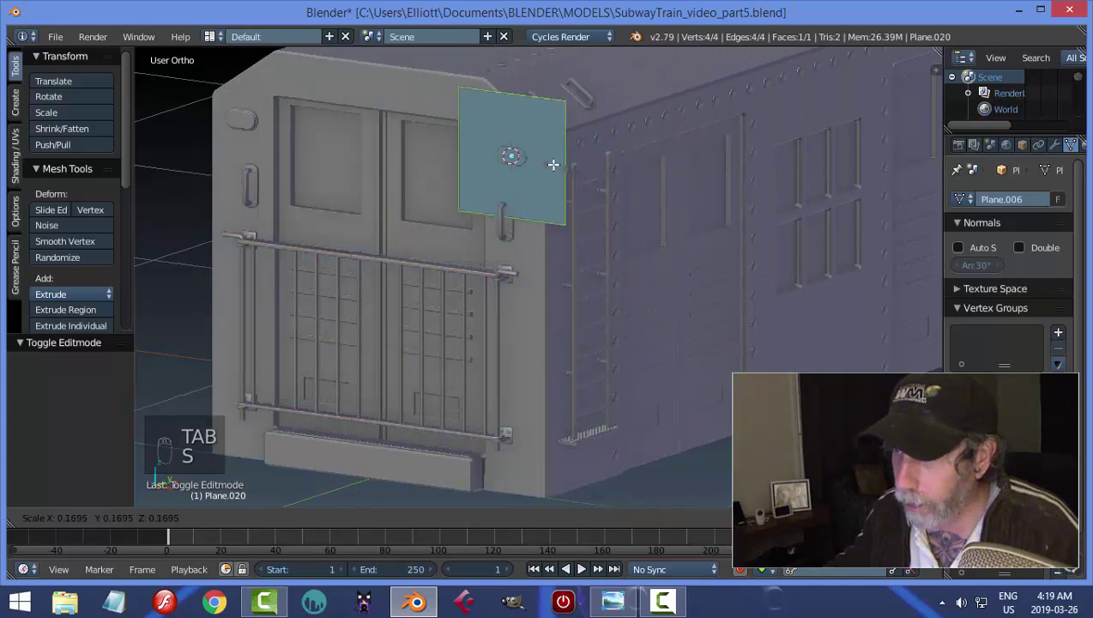
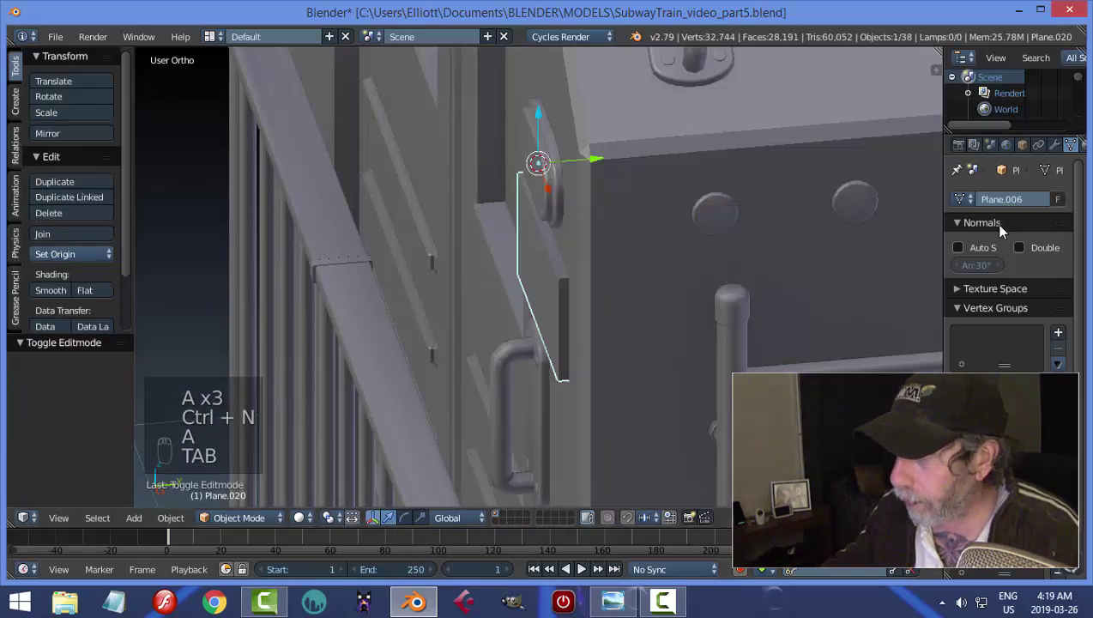
# - Give the plate a two-segment Bevel modifier, shift it out along the side and tidy its mesh
pyautogui.moveTo(1058, 148); pyautogui.dragTo(1035, 307)
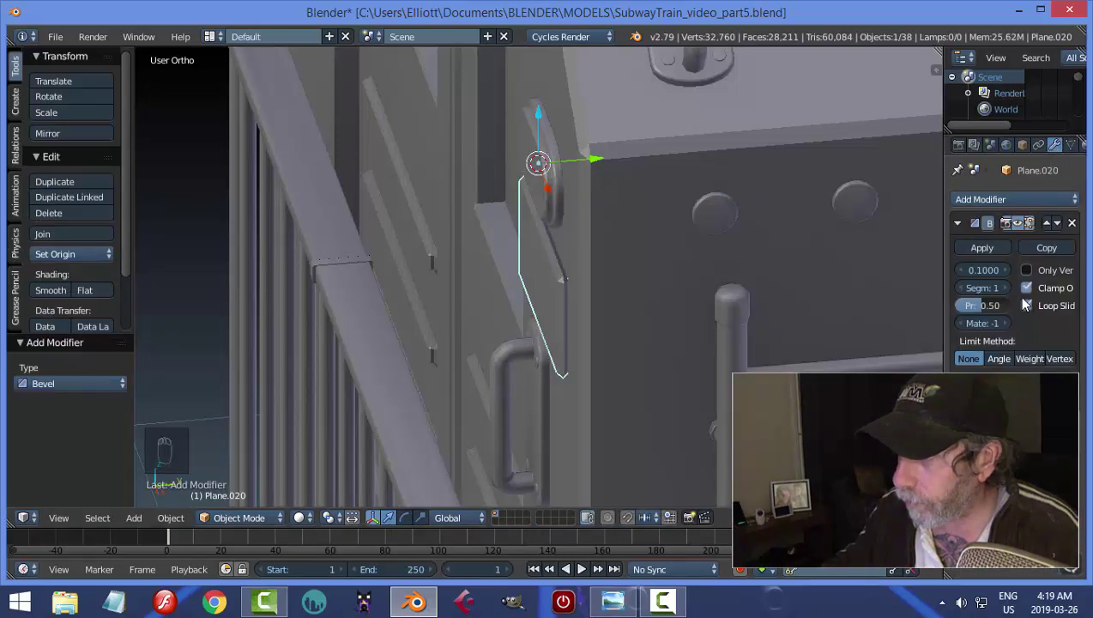
pyautogui.click(1011, 291)
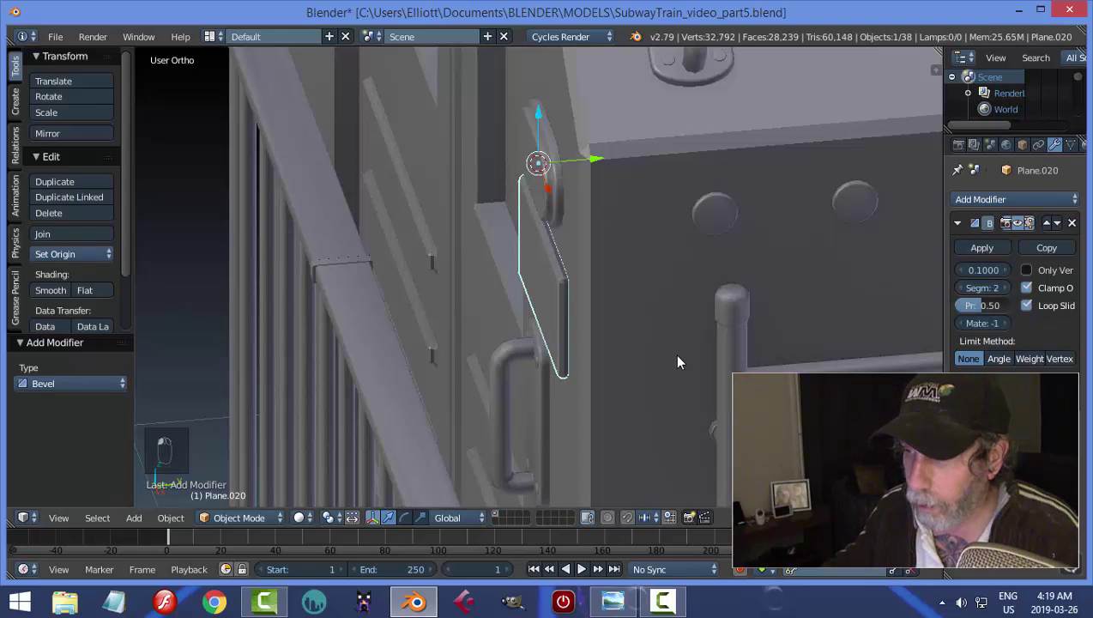
pyautogui.moveTo(596, 308); pyautogui.dragTo(606, 165)
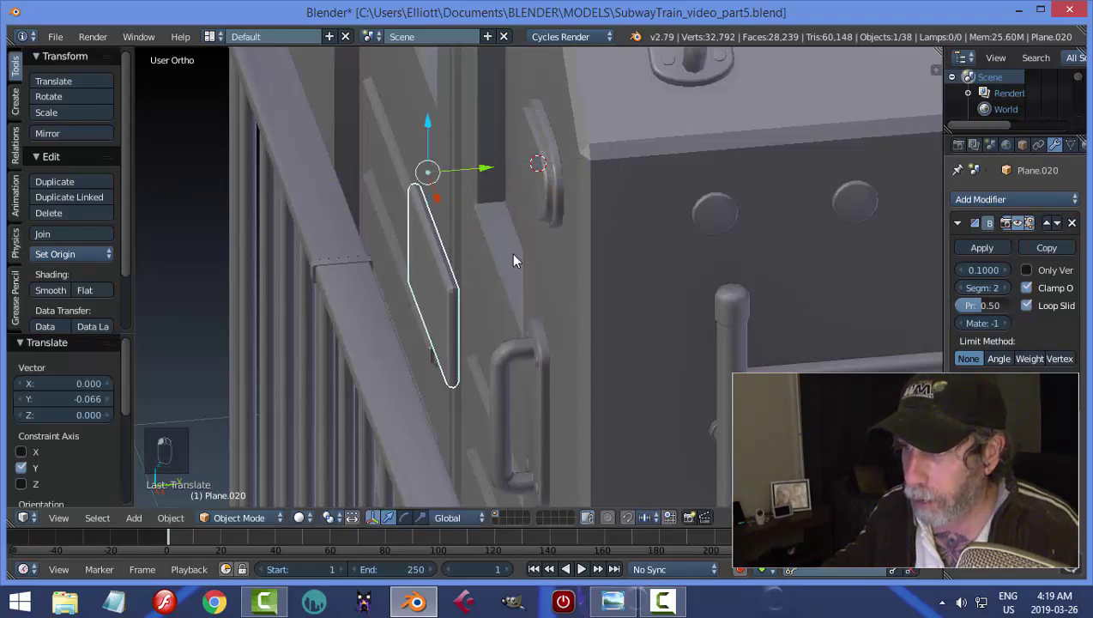
pyautogui.middleClick(485, 271)
pyautogui.press('Tab')
pyautogui.press('ctrl+Tab')
pyautogui.press('x')
pyautogui.press('Tab')
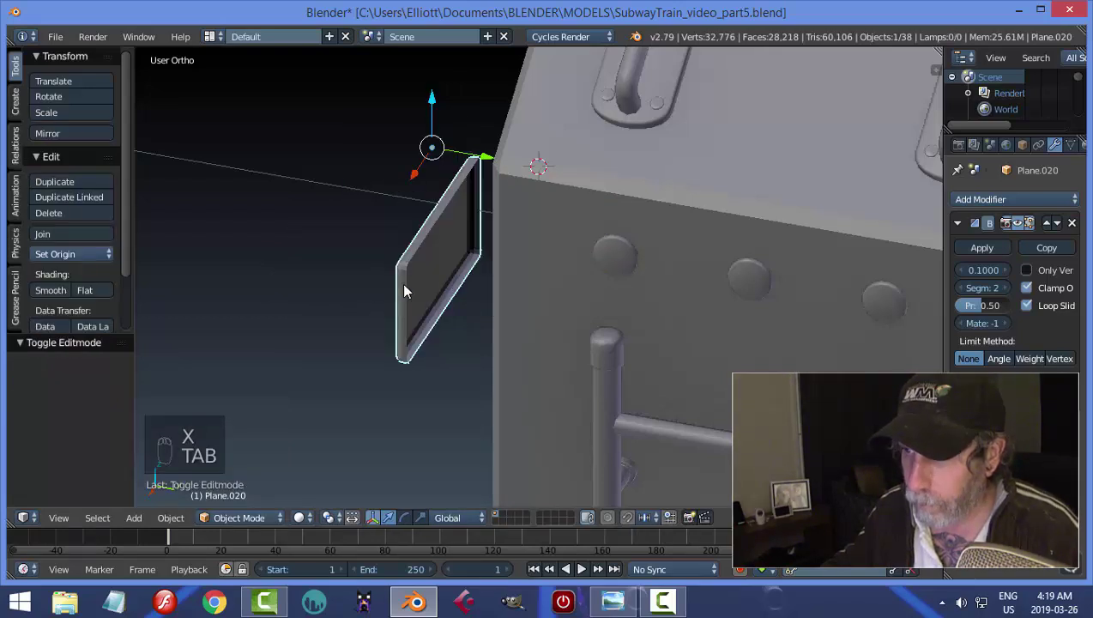
# - Orbit to the car's front face and select the beveled plate
pyautogui.moveTo(477, 292); pyautogui.dragTo(80, 260)
pyautogui.moveTo(79, 260); pyautogui.dragTo(605, 292)
pyautogui.press('a')
pyautogui.moveTo(596, 293); pyautogui.dragTo(622, 283)
pyautogui.moveTo(554, 279); pyautogui.dragTo(390, 210)
pyautogui.moveTo(546, 315); pyautogui.dragTo(561, 212)
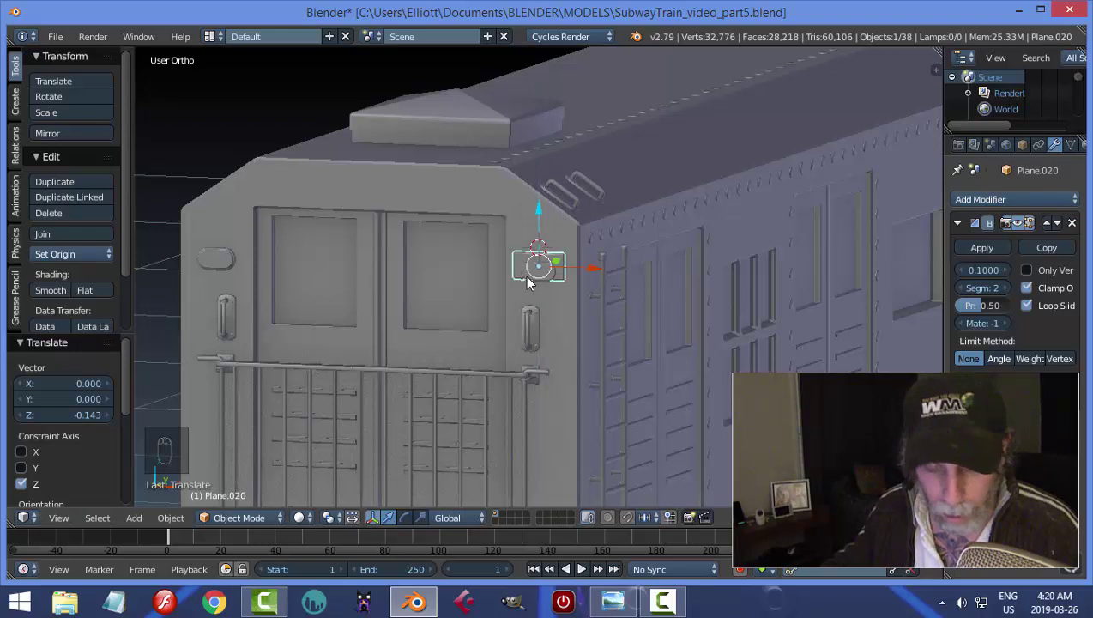
# - Lower the plate on Z onto the front face just above the grab handle, checked in Front Ortho
pyautogui.press('a')
pyautogui.moveTo(544, 277); pyautogui.dragTo(542, 208)
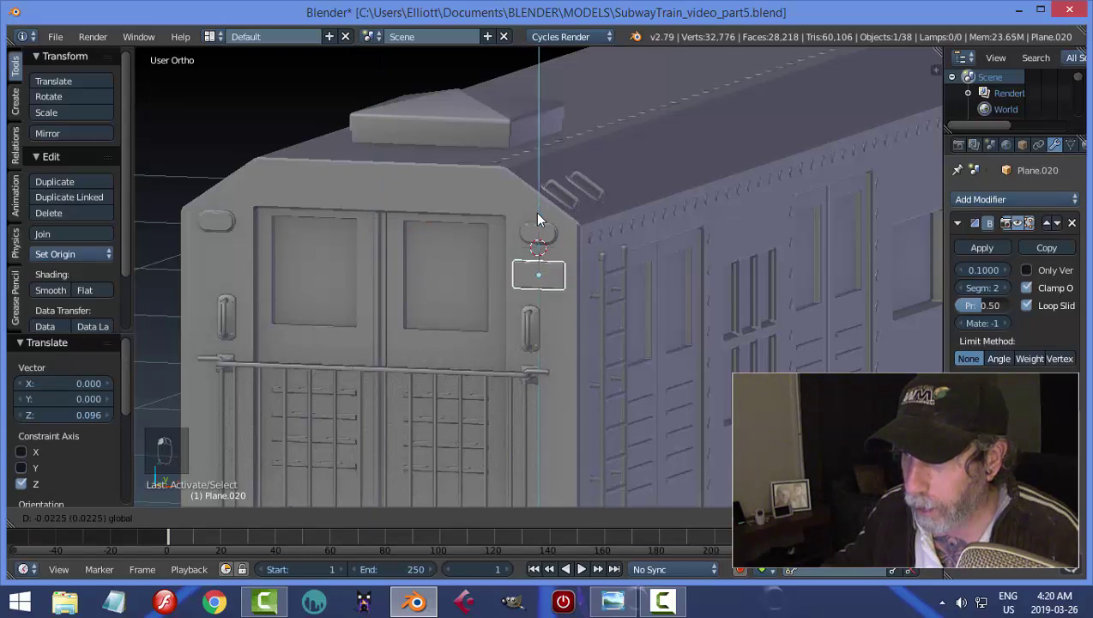
pyautogui.press('a')
pyautogui.moveTo(628, 279); pyautogui.dragTo(621, 261)
pyautogui.press('KP_3')
pyautogui.press('KP_1')
pyautogui.middleClick(620, 262)
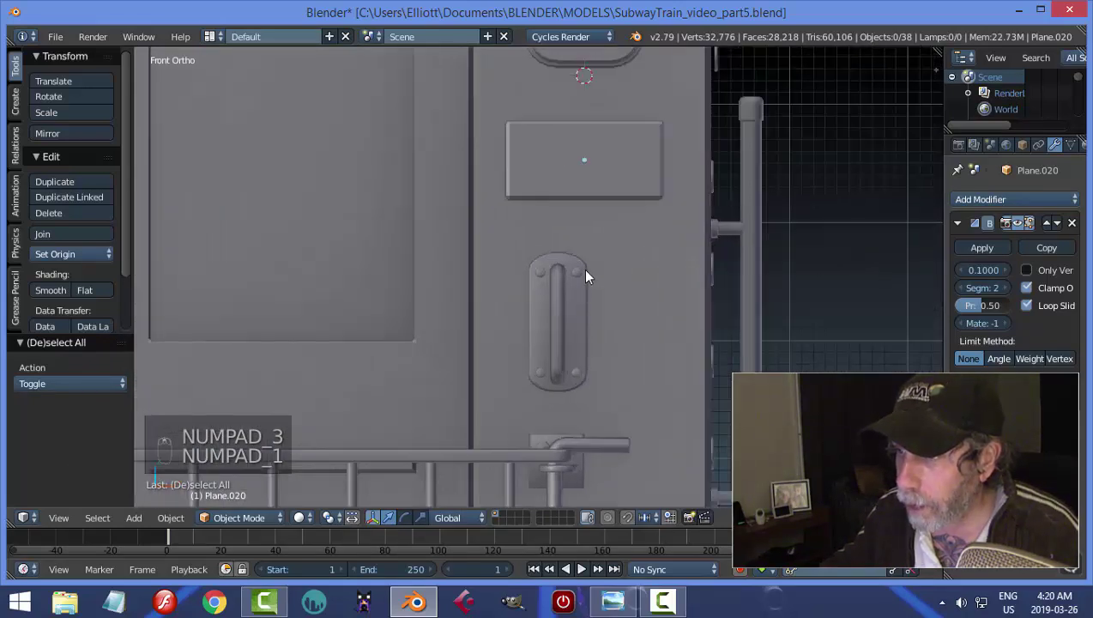
# - Separate the bolt head from the grab-handle plate mesh into its own object
pyautogui.moveTo(592, 277); pyautogui.dragTo(683, 276)
pyautogui.press('Tab')
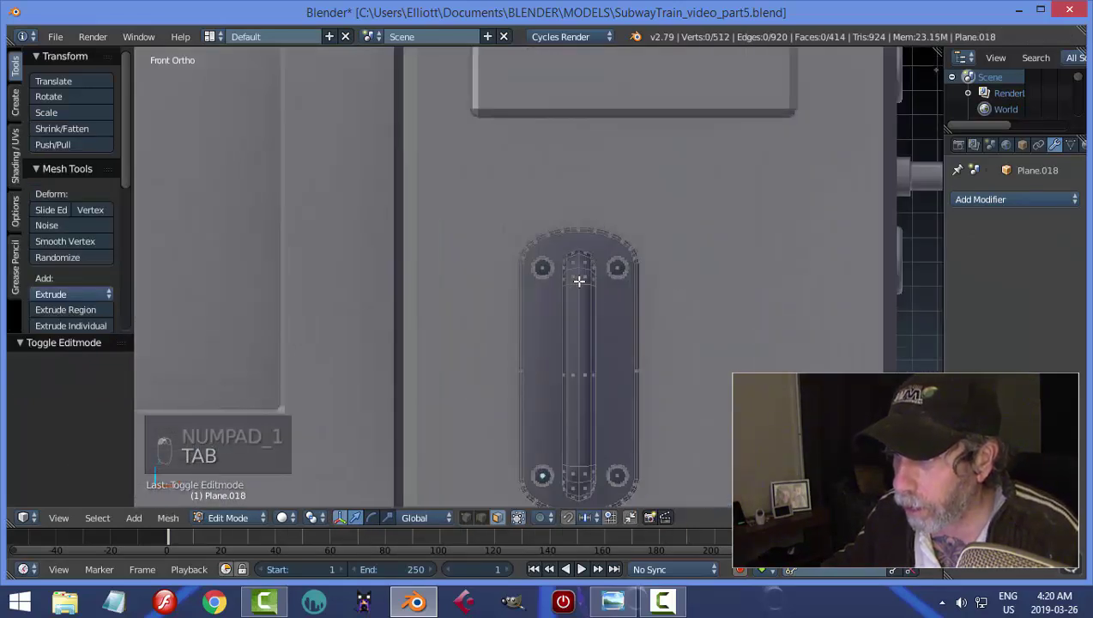
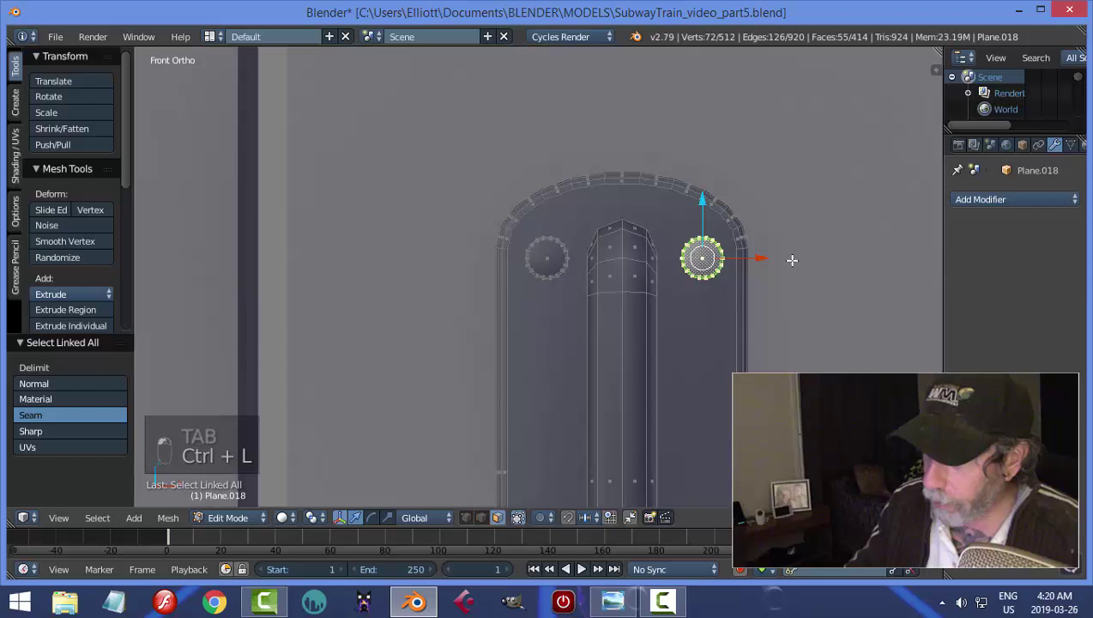
pyautogui.press('shift+d')
pyautogui.press('p')
pyautogui.press('Tab')
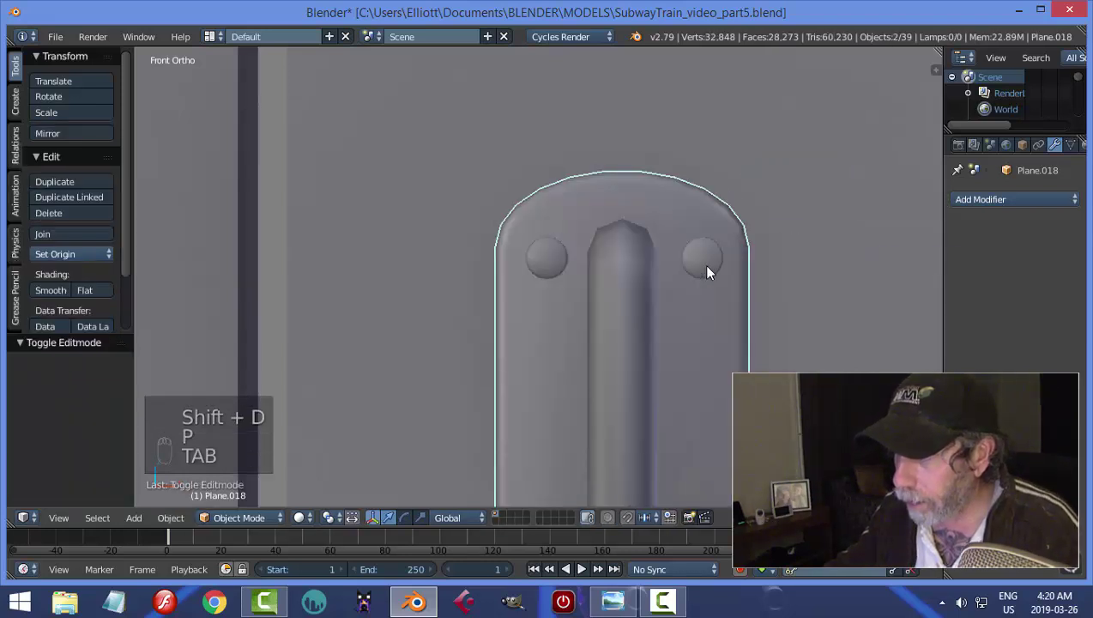
# - Enlarge the small front plate slightly, checked from the side view
pyautogui.moveTo(712, 269); pyautogui.dragTo(63, 290)
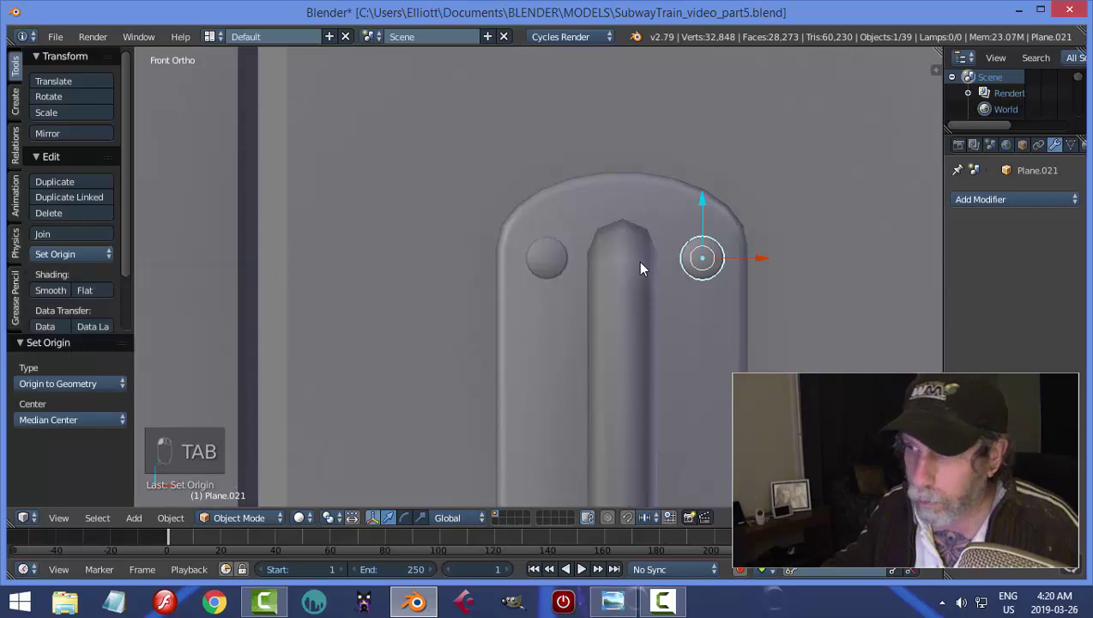
pyautogui.moveTo(543, 328); pyautogui.dragTo(578, 206)
pyautogui.press('KP_3')
pyautogui.moveTo(645, 194); pyautogui.dragTo(668, 318)
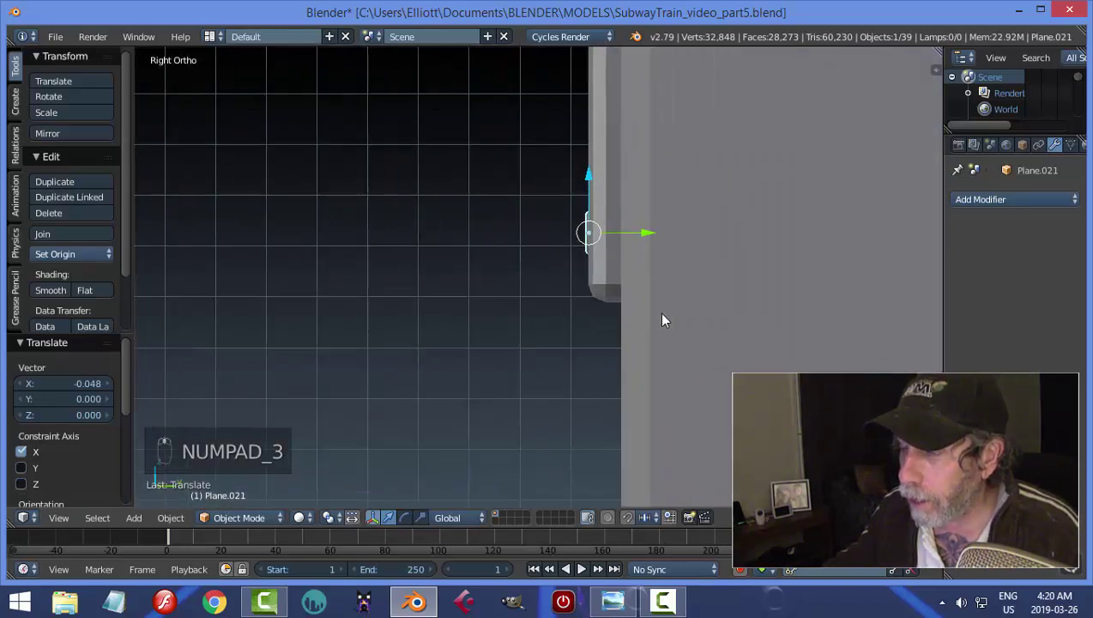
pyautogui.press('s')
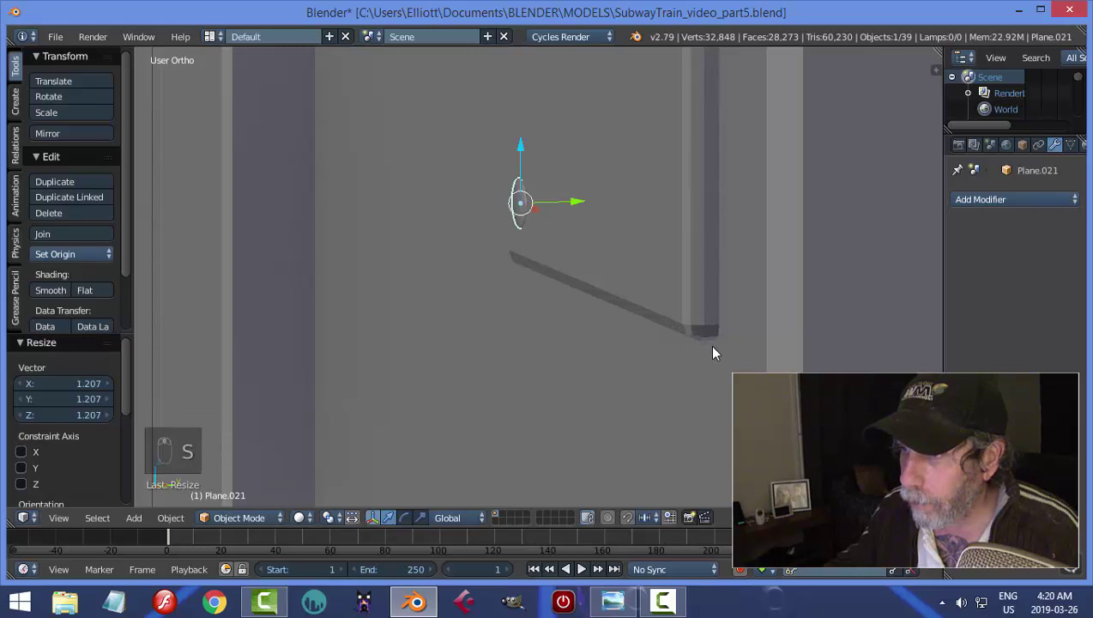
pyautogui.click(583, 207)
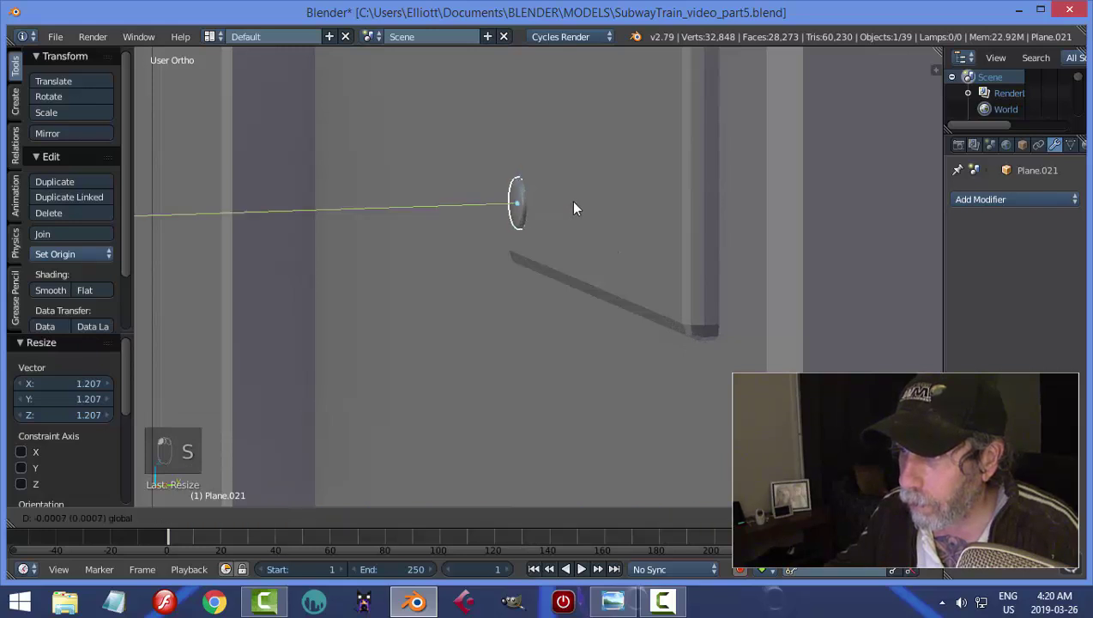
# - Duplicate bolt heads to the plate's corners and middle for six studs in front view
pyautogui.press('KP_1')
pyautogui.moveTo(605, 221); pyautogui.dragTo(584, 273)
pyautogui.press('shift+d')
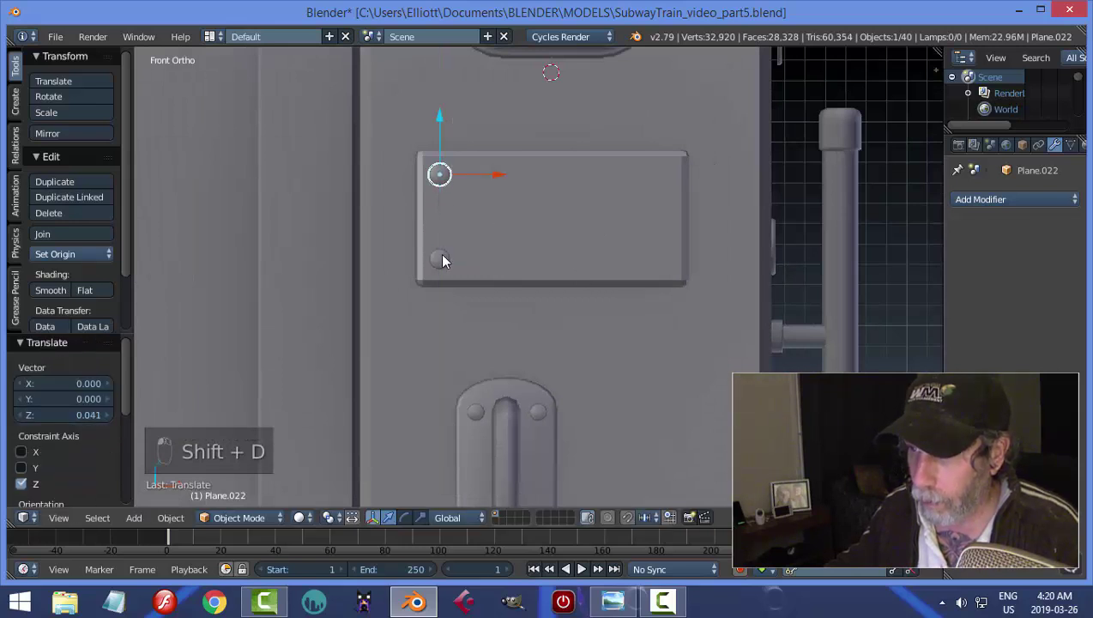
pyautogui.press('shift+d')
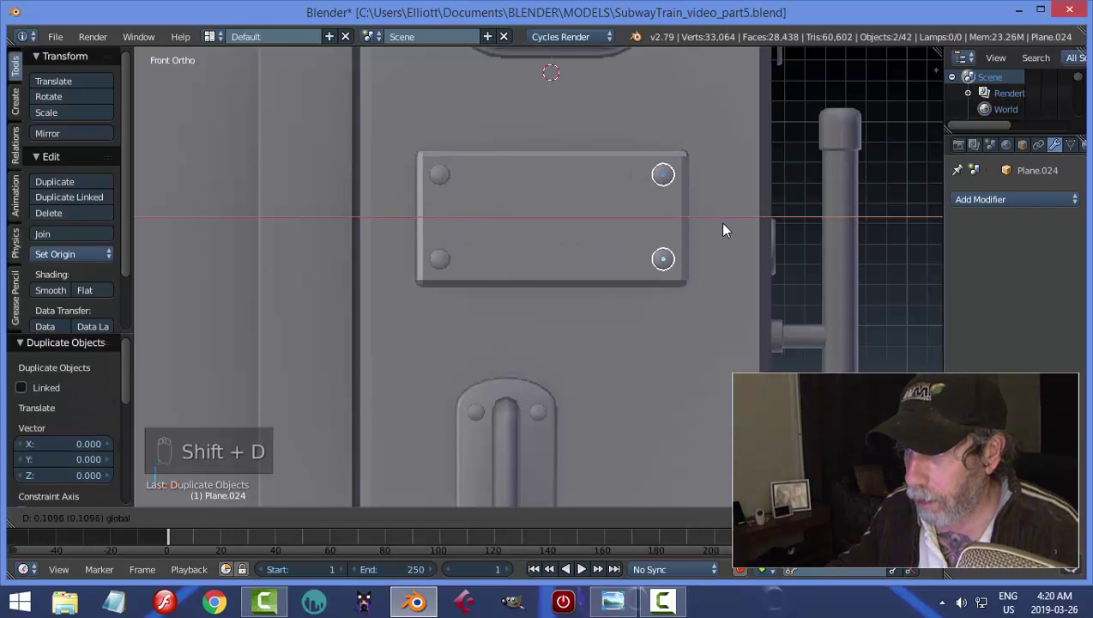
pyautogui.press('shift+d')
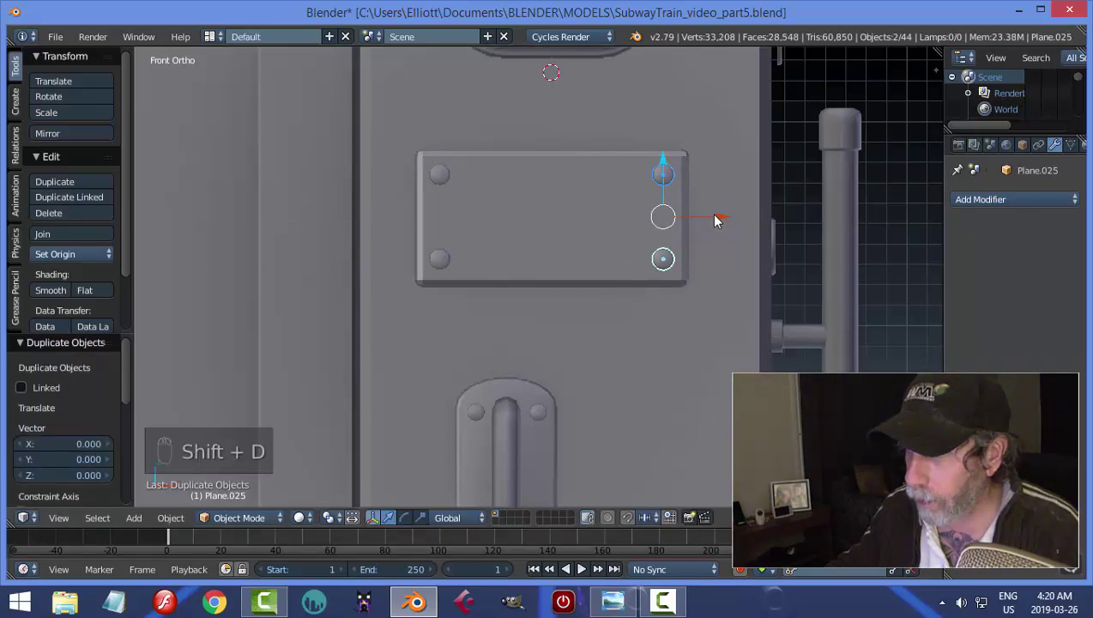
pyautogui.click(720, 218)
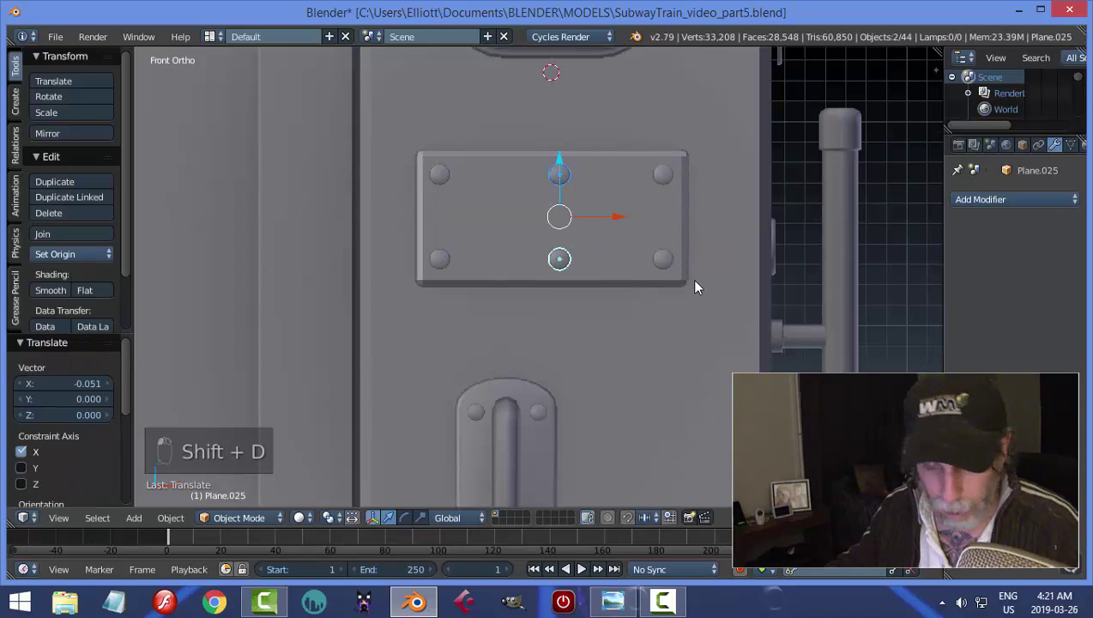
# - Apply the plate's Bevel modifier and join the six bolts into the plate as one object
pyautogui.press('a')
pyautogui.moveTo(619, 313); pyautogui.dragTo(597, 295)
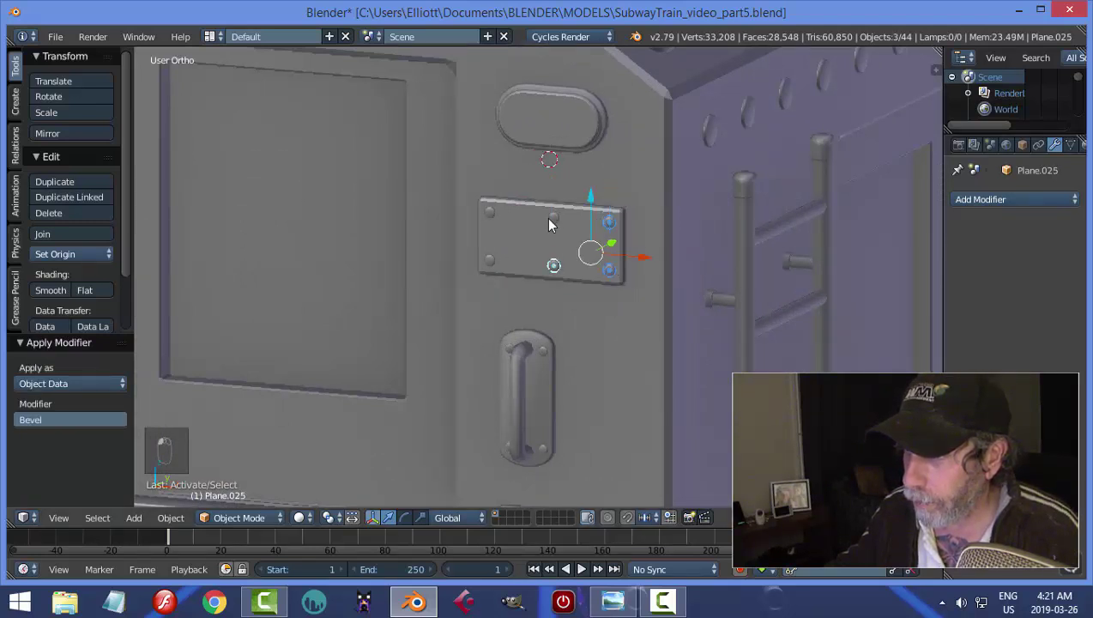
pyautogui.moveTo(499, 216); pyautogui.dragTo(562, 274)
pyautogui.press('ctrl+j')
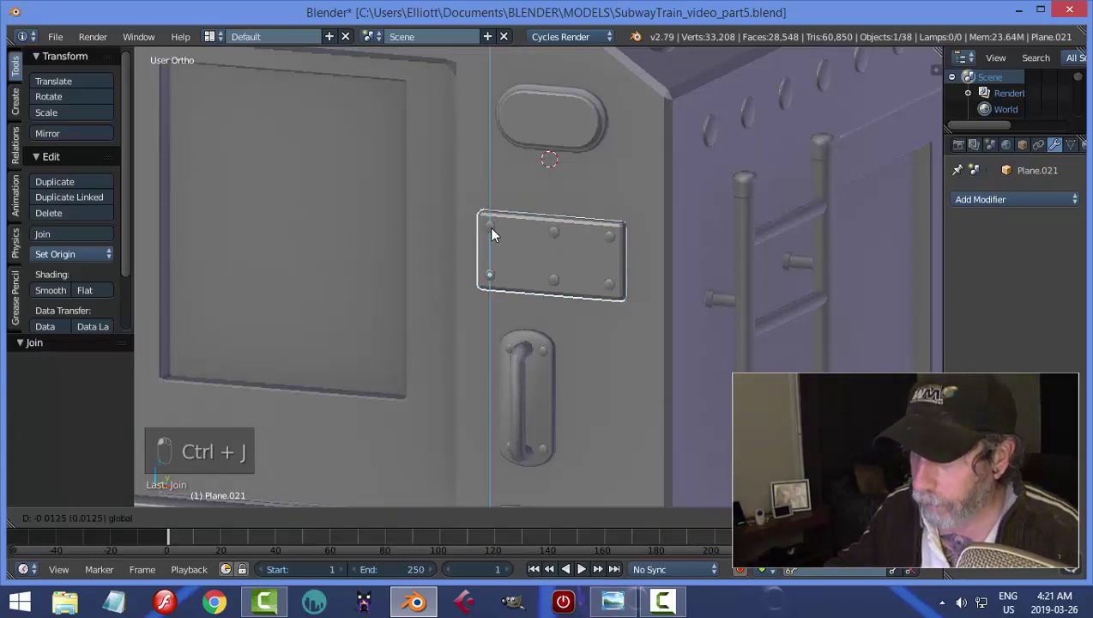
pyautogui.press('ctrl+z')
pyautogui.moveTo(640, 296); pyautogui.dragTo(561, 307)
pyautogui.press('a')
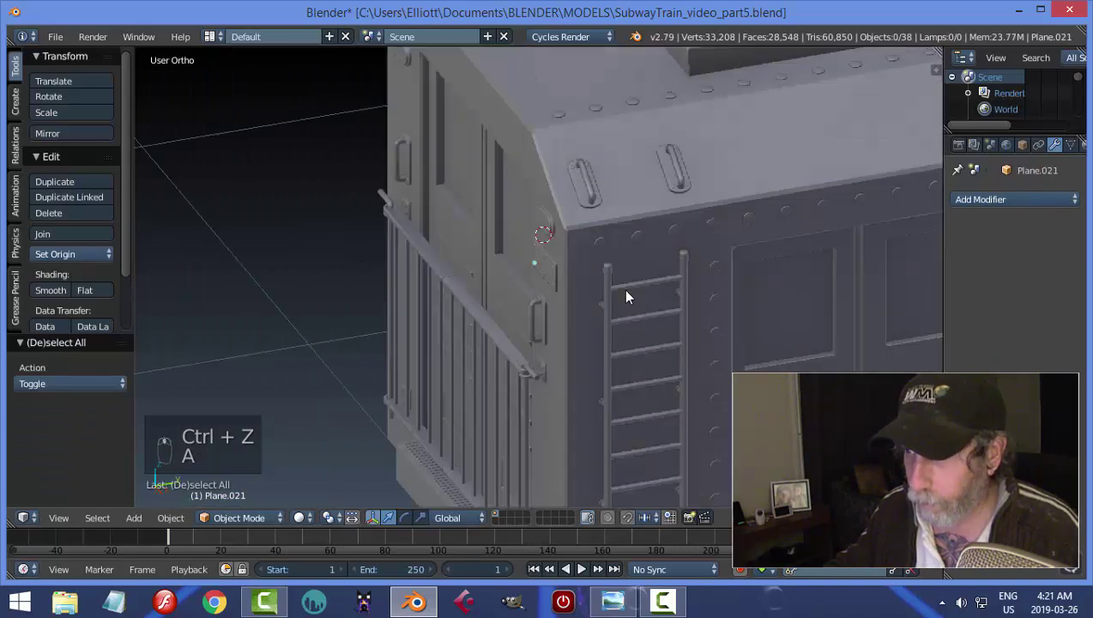
# - Save the train file and duplicate the bolted plate as a rotated copy near the ladder
pyautogui.press('ctrl+s')
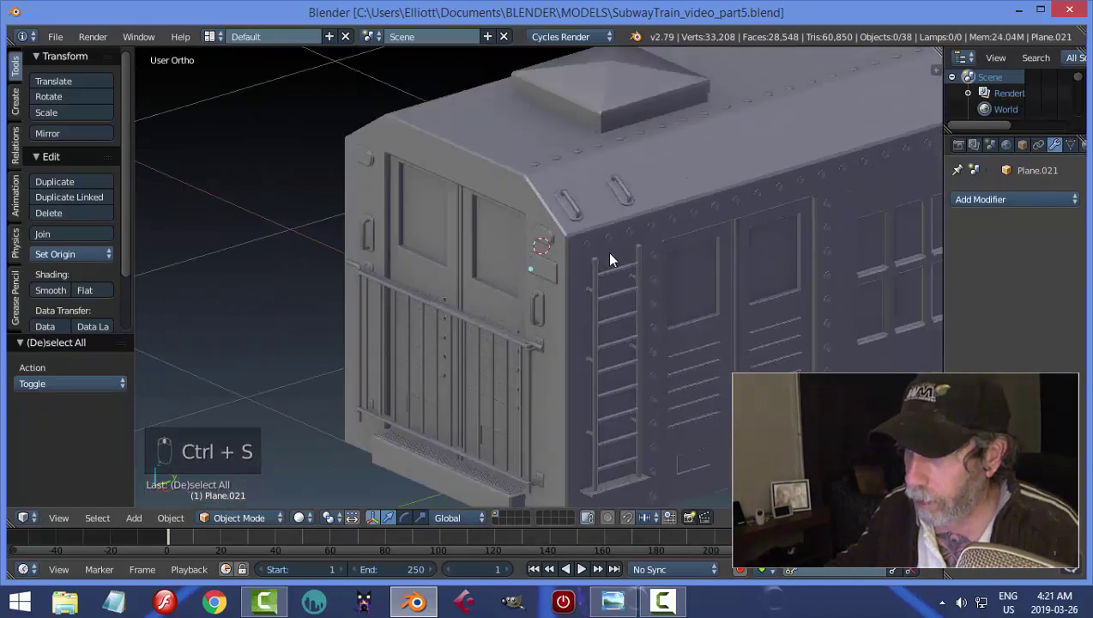
pyautogui.moveTo(546, 276); pyautogui.dragTo(91, 259)
pyautogui.press('shift+d')
pyautogui.press('r')
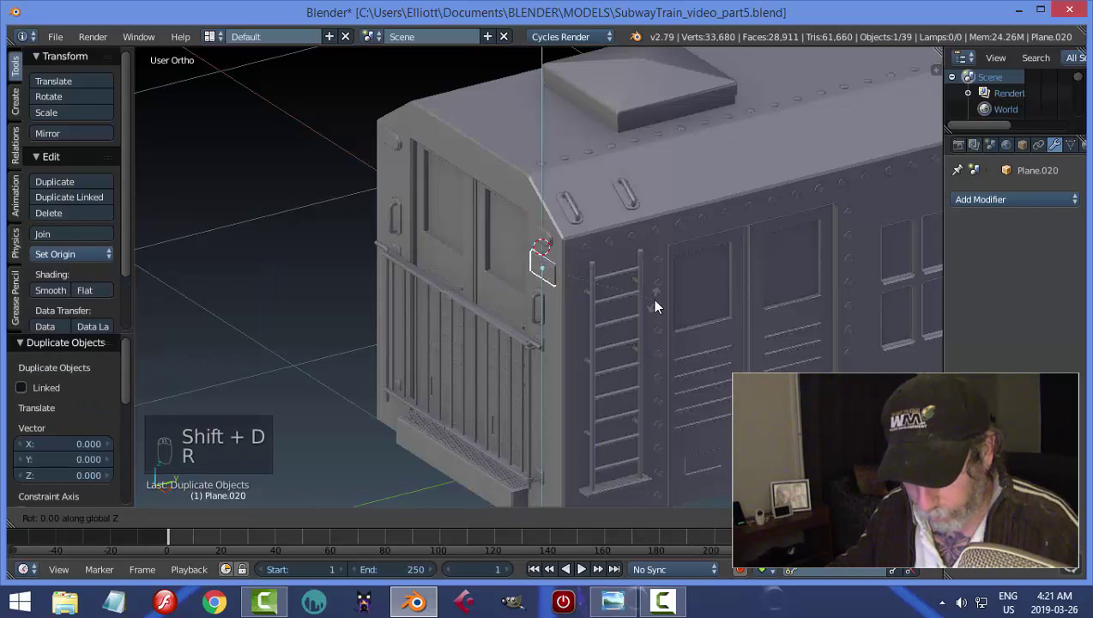
# - Select the ladder and attempt to apply its Array modifier
pyautogui.moveTo(588, 301); pyautogui.dragTo(710, 382)
pyautogui.moveTo(711, 383); pyautogui.dragTo(715, 322)
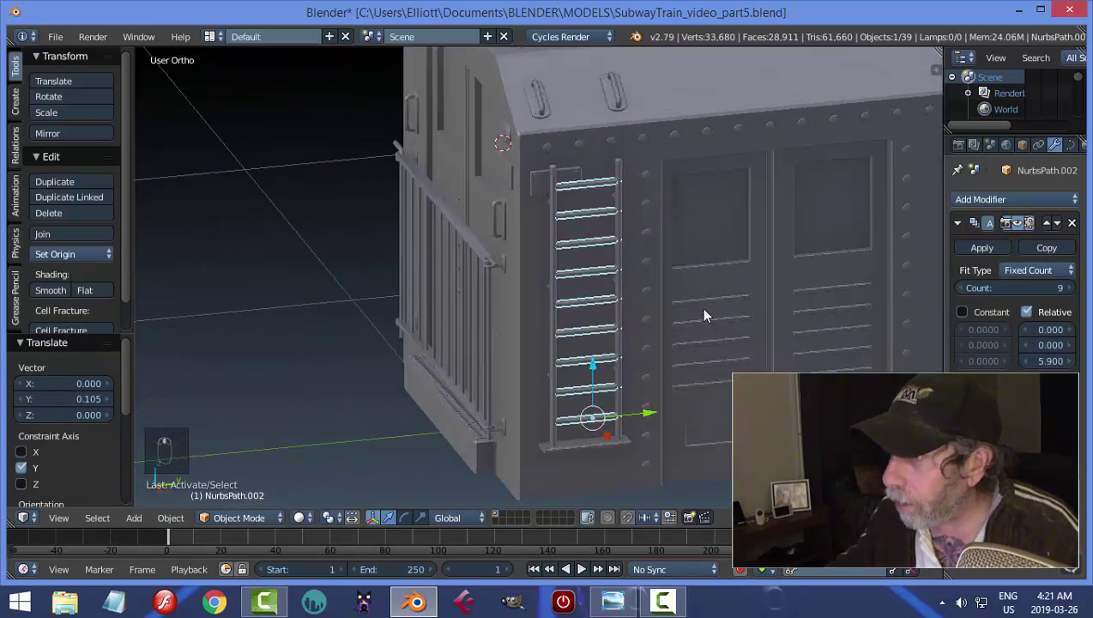
pyautogui.moveTo(987, 250); pyautogui.dragTo(628, 201)
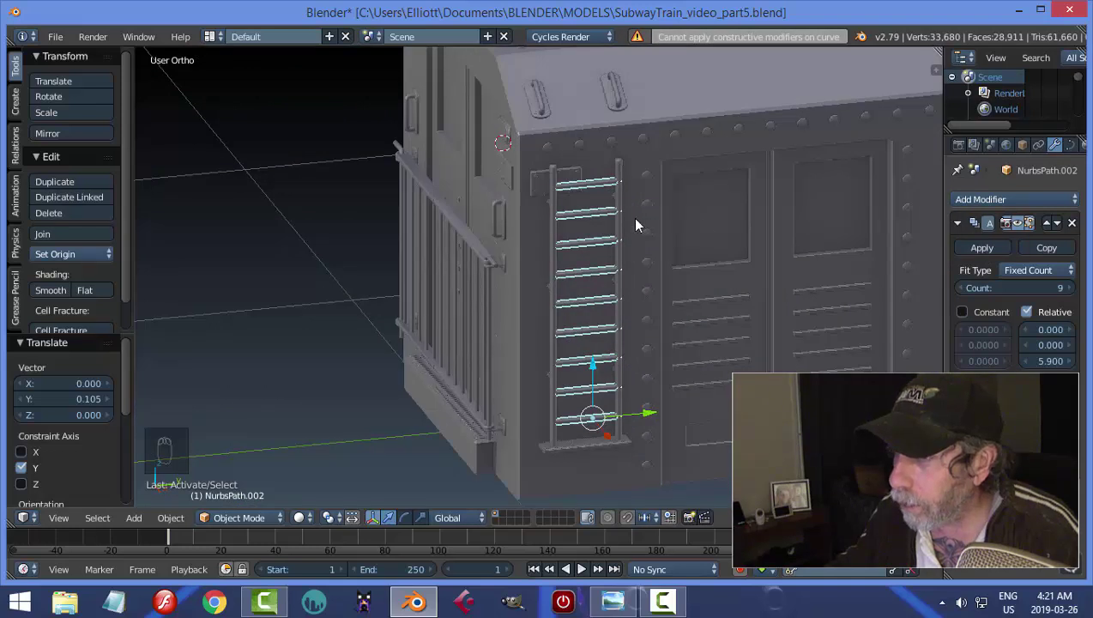
# - Convert the ladder rungs to mesh and join the bottom step with the lower ladder parts
pyautogui.press('alt+c')
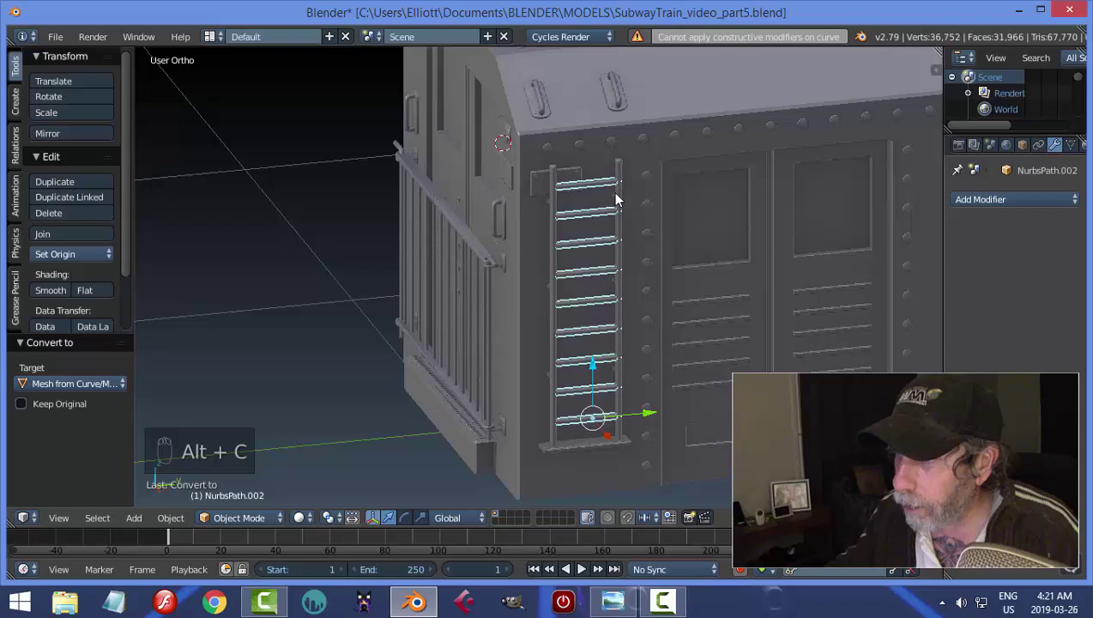
pyautogui.moveTo(624, 199); pyautogui.dragTo(586, 357)
pyautogui.press('ctrl+j')
pyautogui.moveTo(586, 357); pyautogui.dragTo(611, 294)
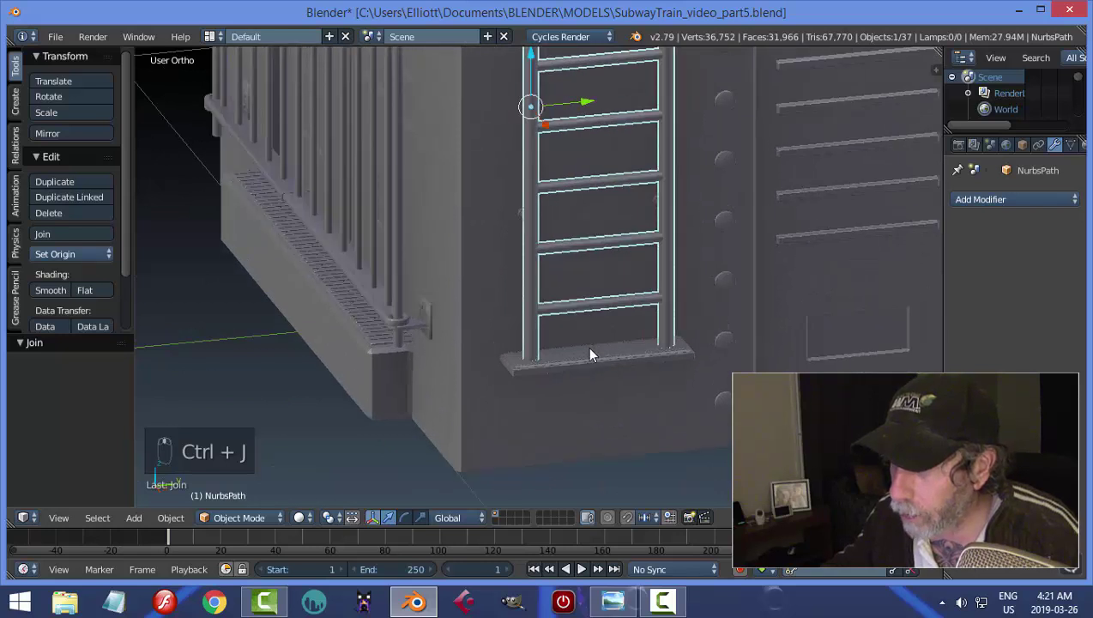
pyautogui.click(596, 354)
pyautogui.moveTo(595, 354); pyautogui.dragTo(991, 253)
pyautogui.click(651, 350)
pyautogui.moveTo(556, 360); pyautogui.dragTo(594, 317)
pyautogui.press('ctrl+j')
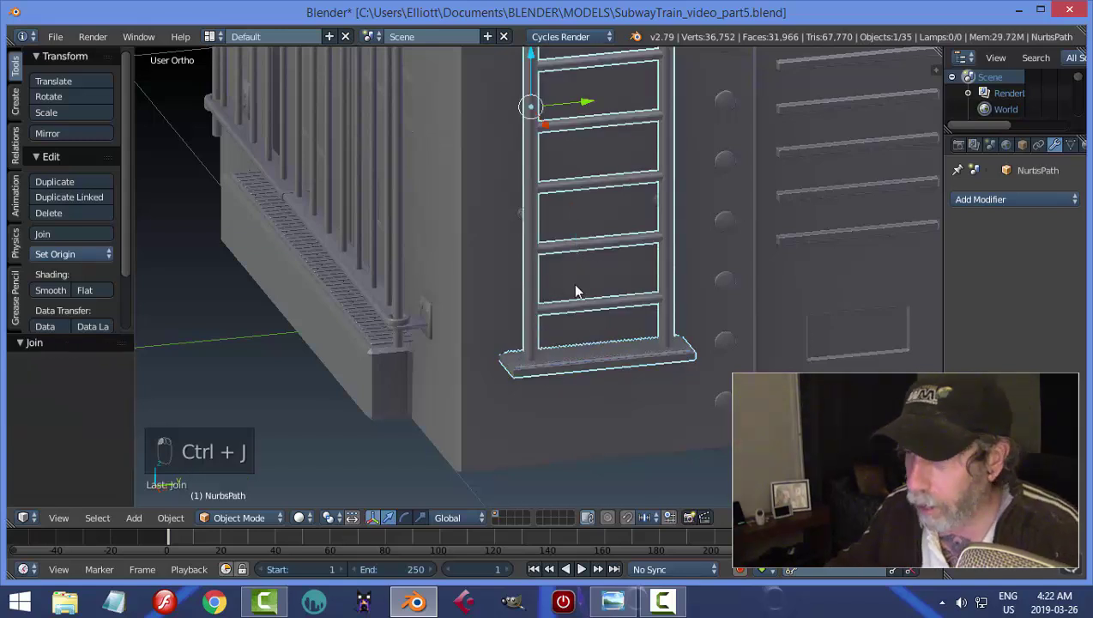
# - Join the remaining rails and rungs into one ladder object and deselect
pyautogui.moveTo(450, 182); pyautogui.dragTo(526, 183)
pyautogui.press('ctrl+j')
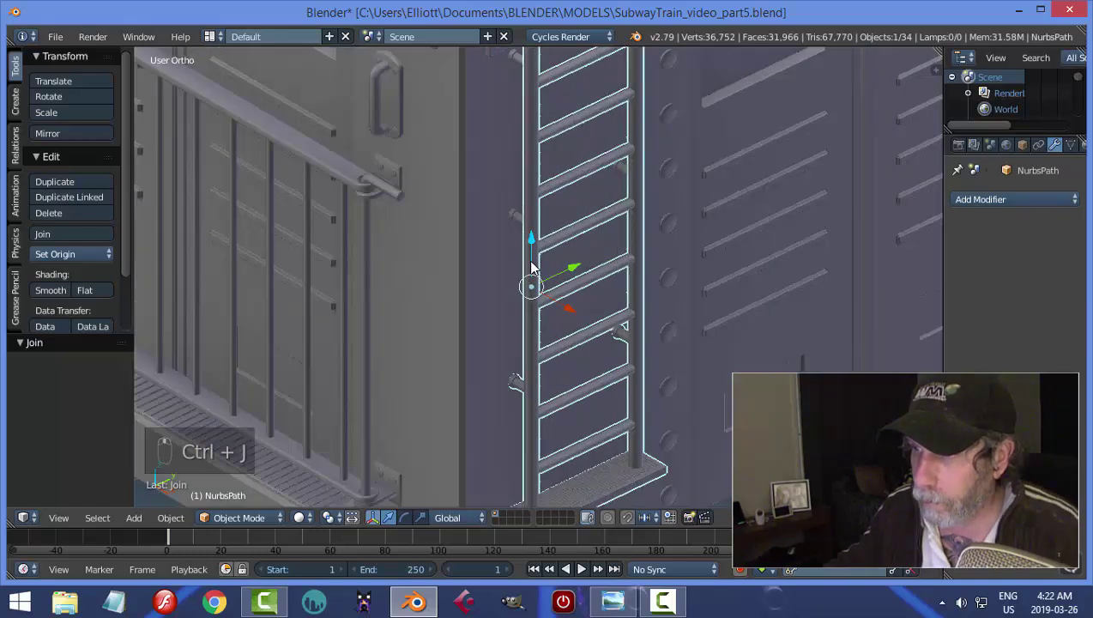
pyautogui.moveTo(521, 220); pyautogui.dragTo(506, 115)
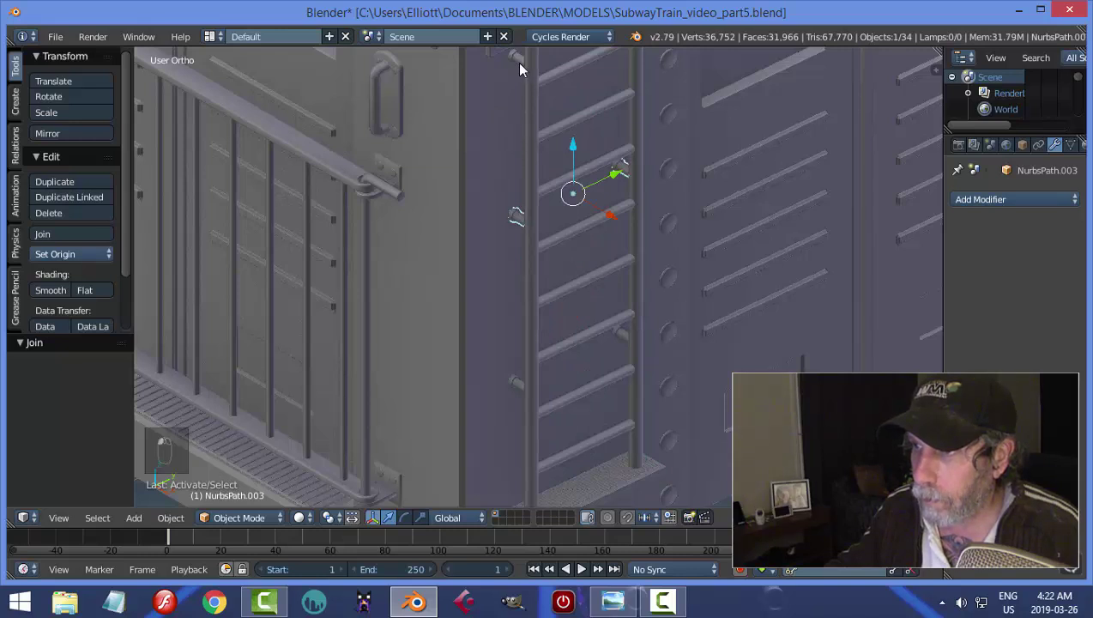
pyautogui.moveTo(523, 62); pyautogui.dragTo(593, 87)
pyautogui.press('ctrl+j')
pyautogui.moveTo(628, 143); pyautogui.dragTo(585, 207)
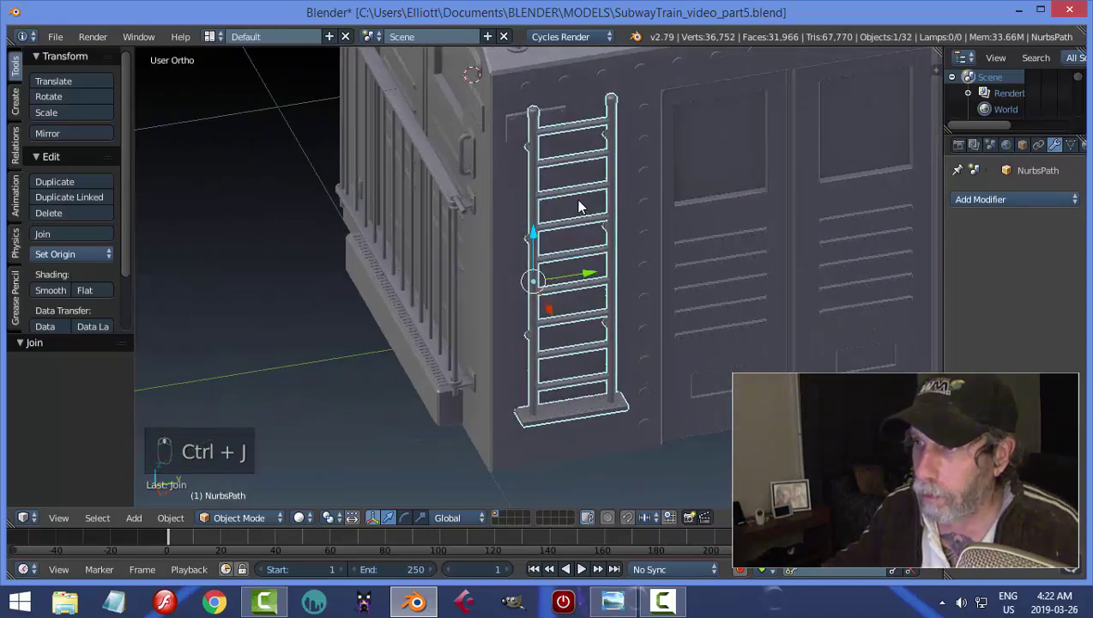
pyautogui.moveTo(88, 259); pyautogui.dragTo(715, 223)
pyautogui.press('a')
pyautogui.moveTo(706, 221); pyautogui.dragTo(689, 197)
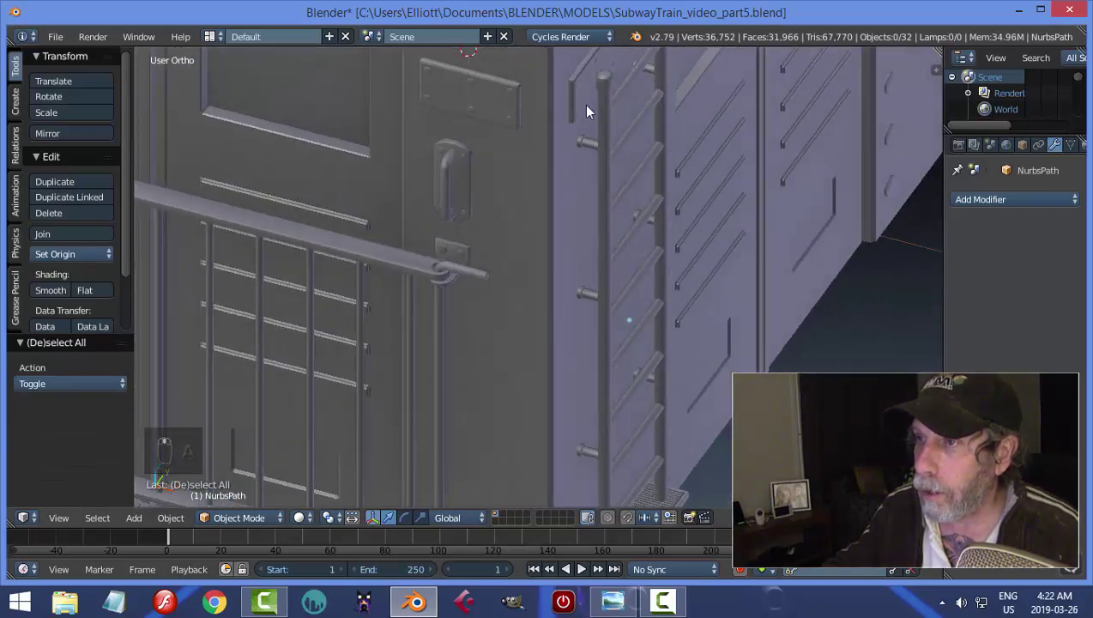
# - Slide the small plate along X to sit atop the ladder just below the roof edge
pyautogui.moveTo(580, 98); pyautogui.dragTo(645, 103)
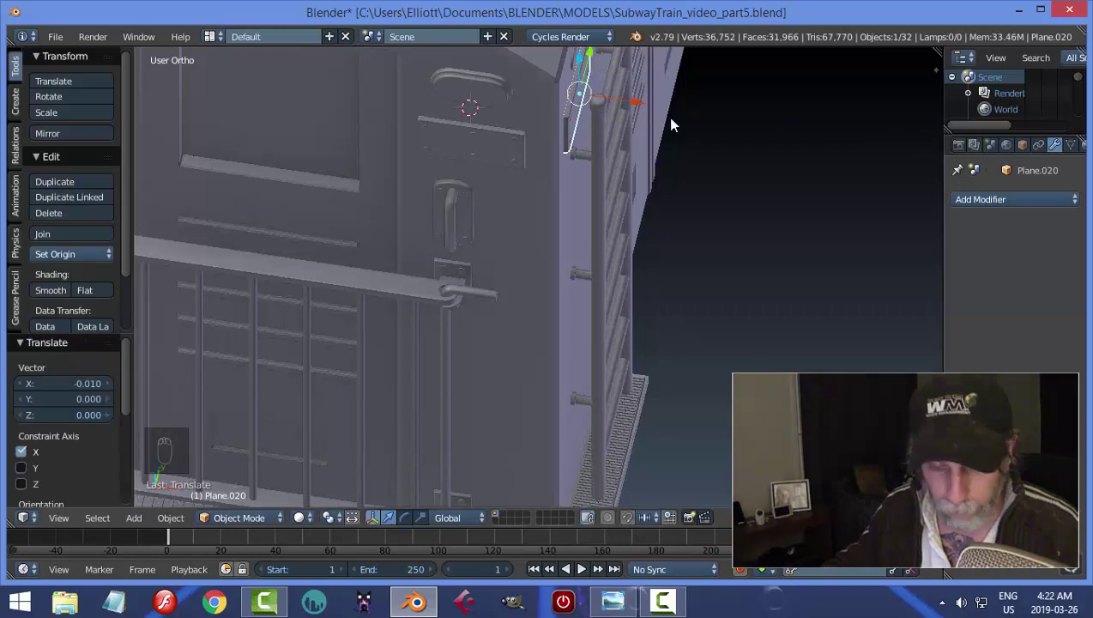
pyautogui.press('a')
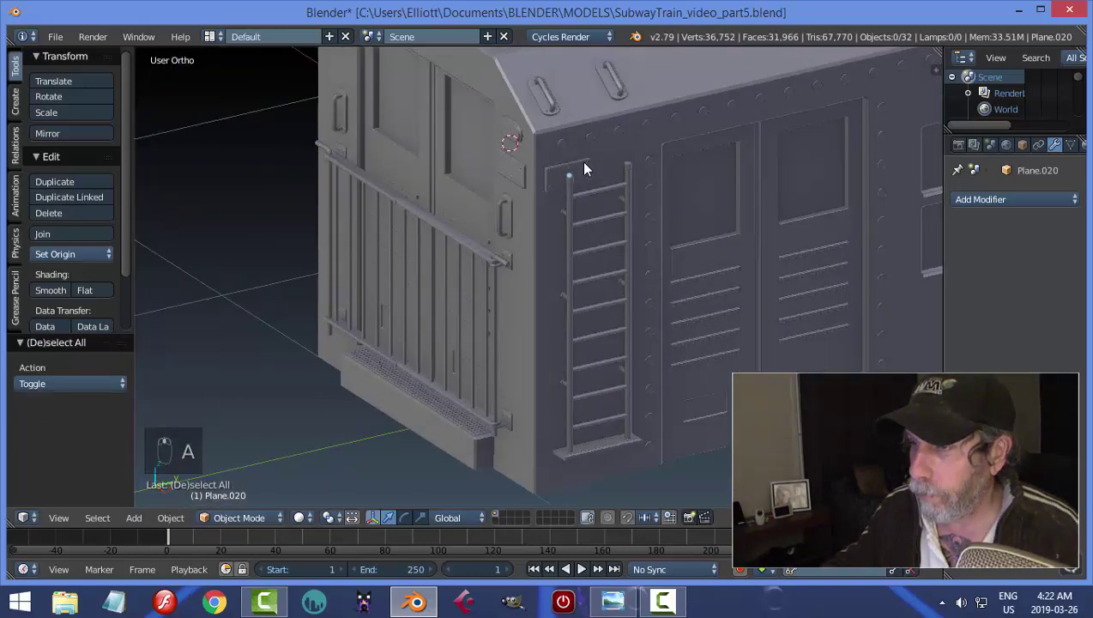
pyautogui.moveTo(590, 167); pyautogui.dragTo(629, 156)
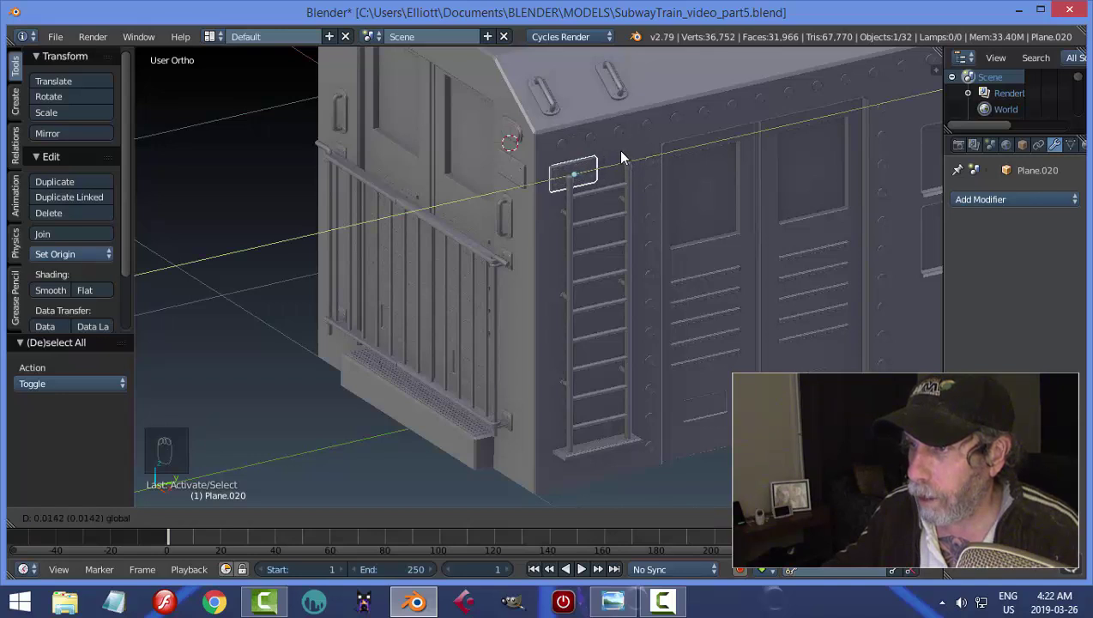
pyautogui.press('a')
pyautogui.moveTo(652, 182); pyautogui.dragTo(619, 219)
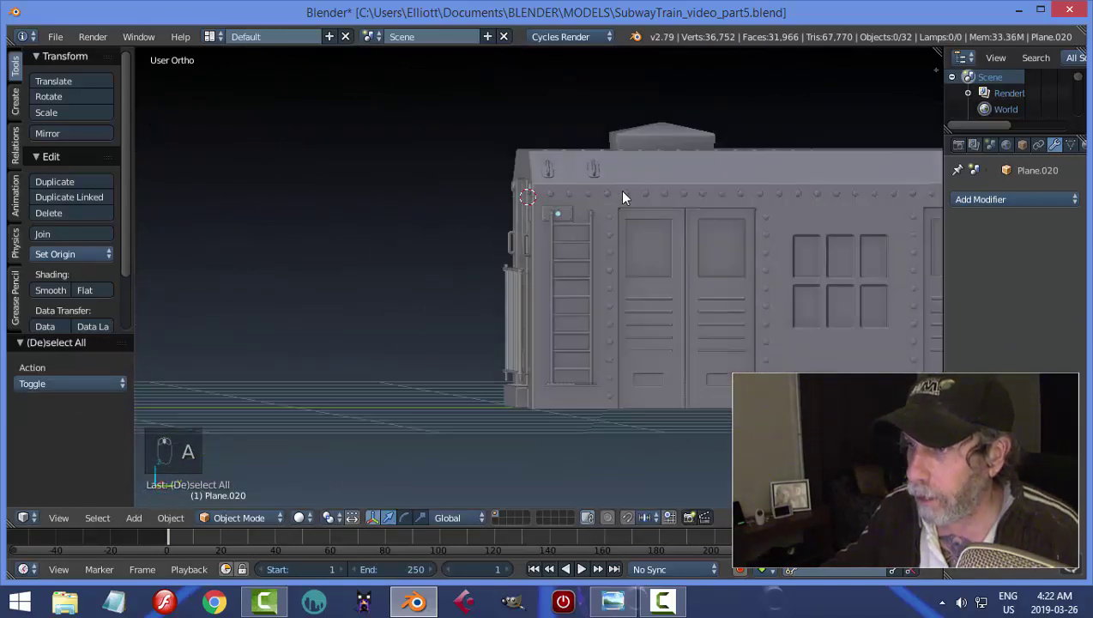
pyautogui.press('ctrl+s')
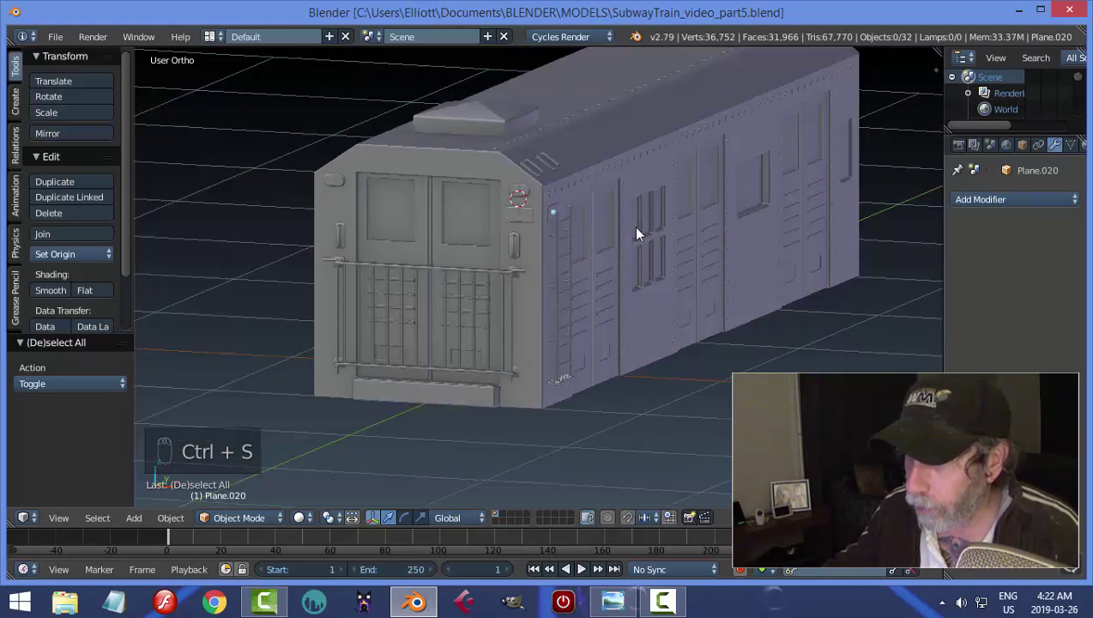
# - Nudge the joined ladder a small amount sideways along X and inspect beneath its step
pyautogui.moveTo(615, 185); pyautogui.dragTo(676, 373)
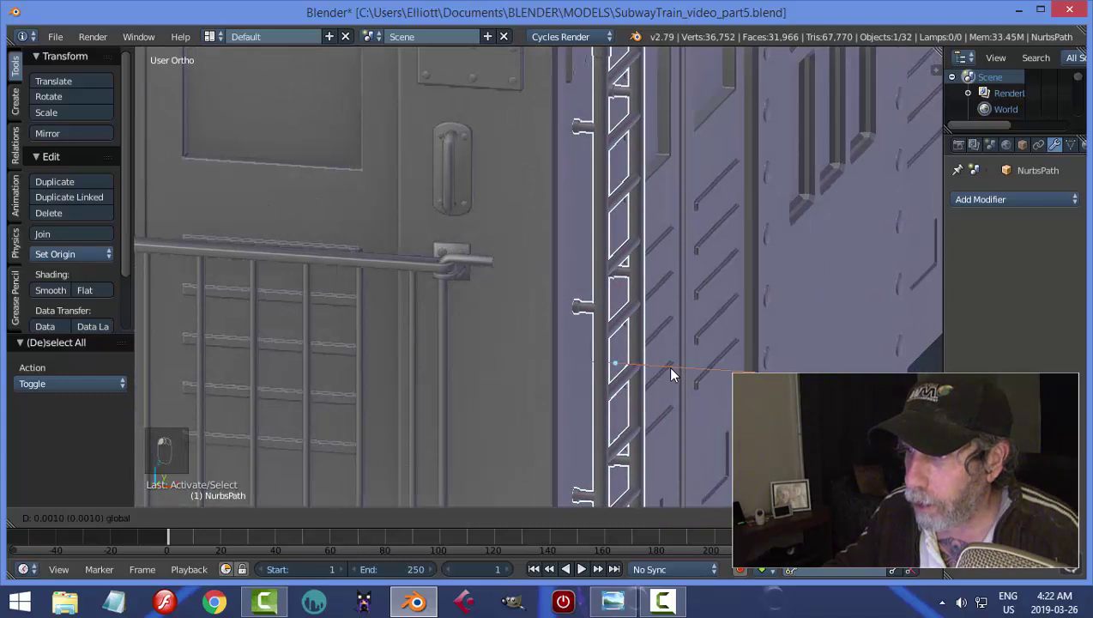
pyautogui.click(681, 374)
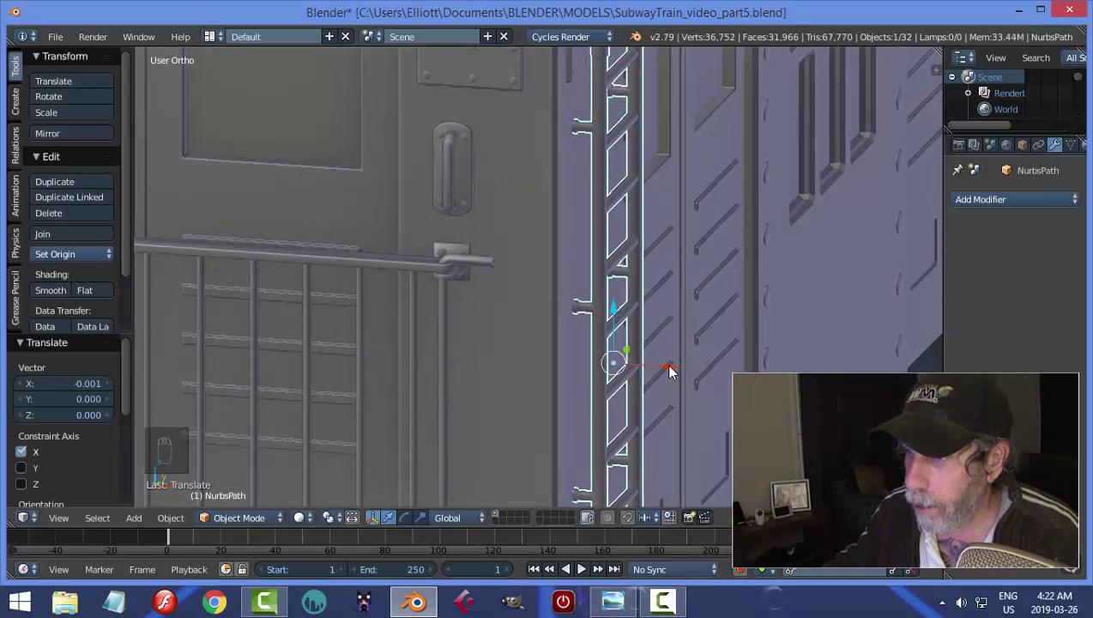
pyautogui.press('a')
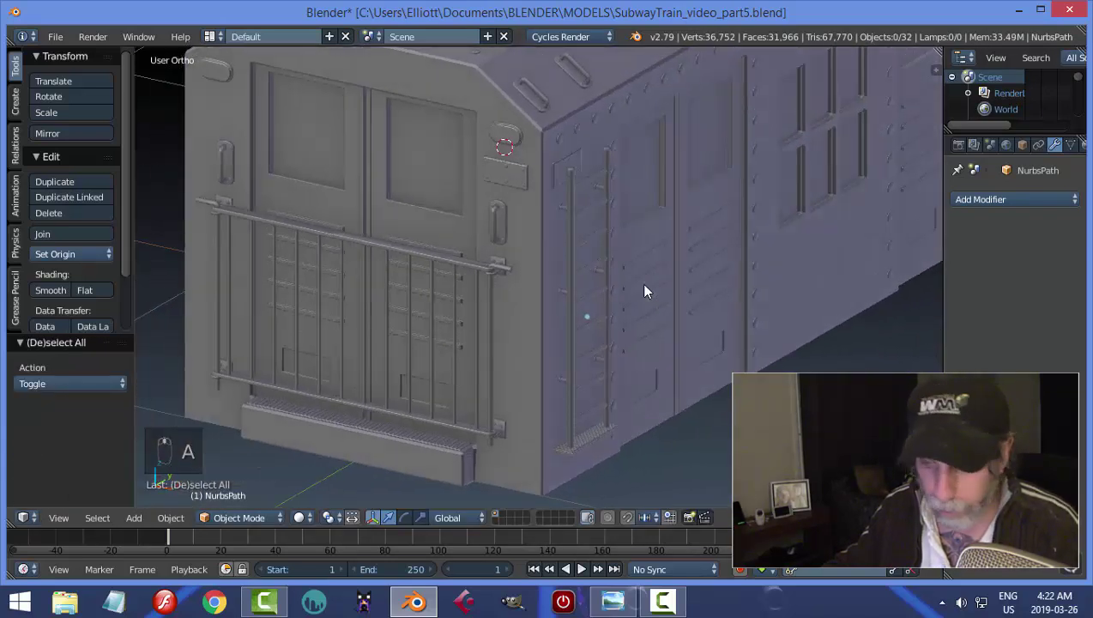
pyautogui.press('ctrl+s')
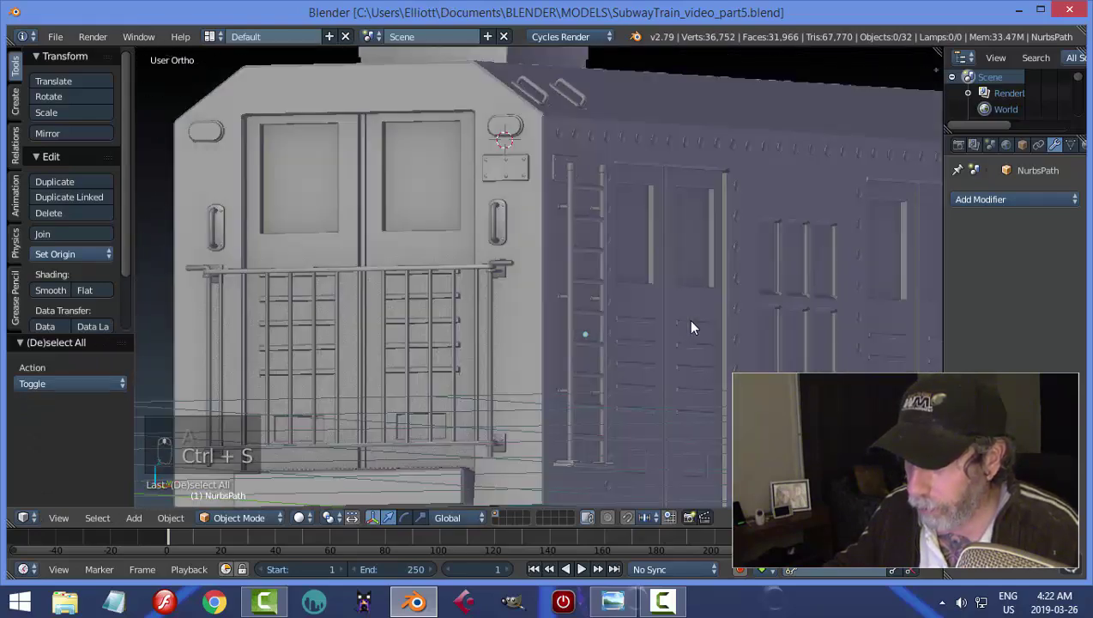
pyautogui.moveTo(683, 259); pyautogui.dragTo(668, 295)
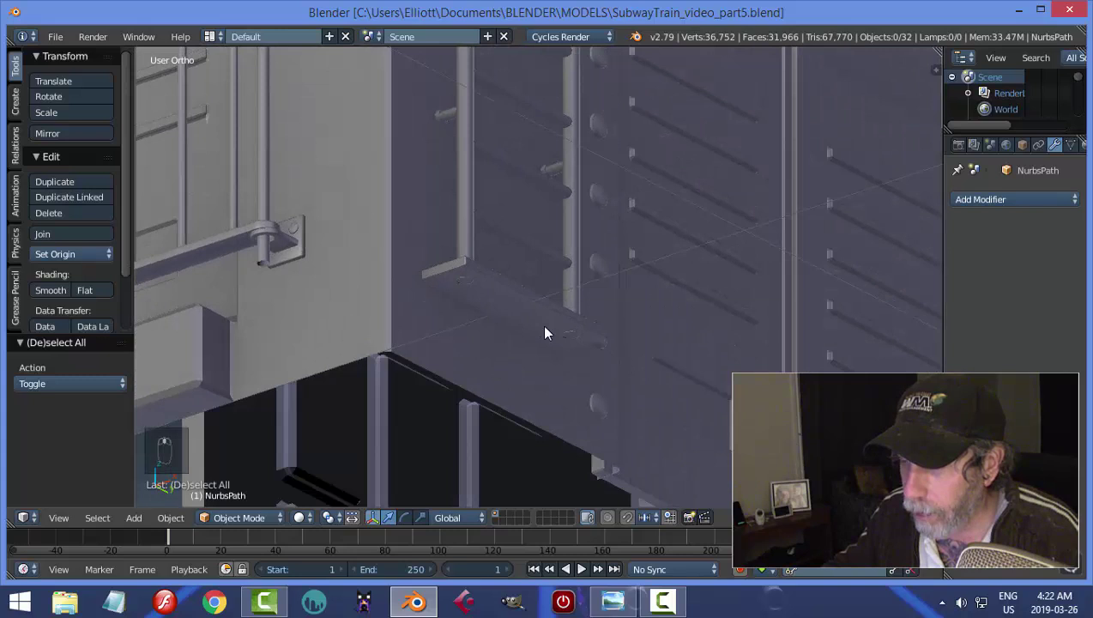
pyautogui.moveTo(579, 398); pyautogui.dragTo(573, 340)
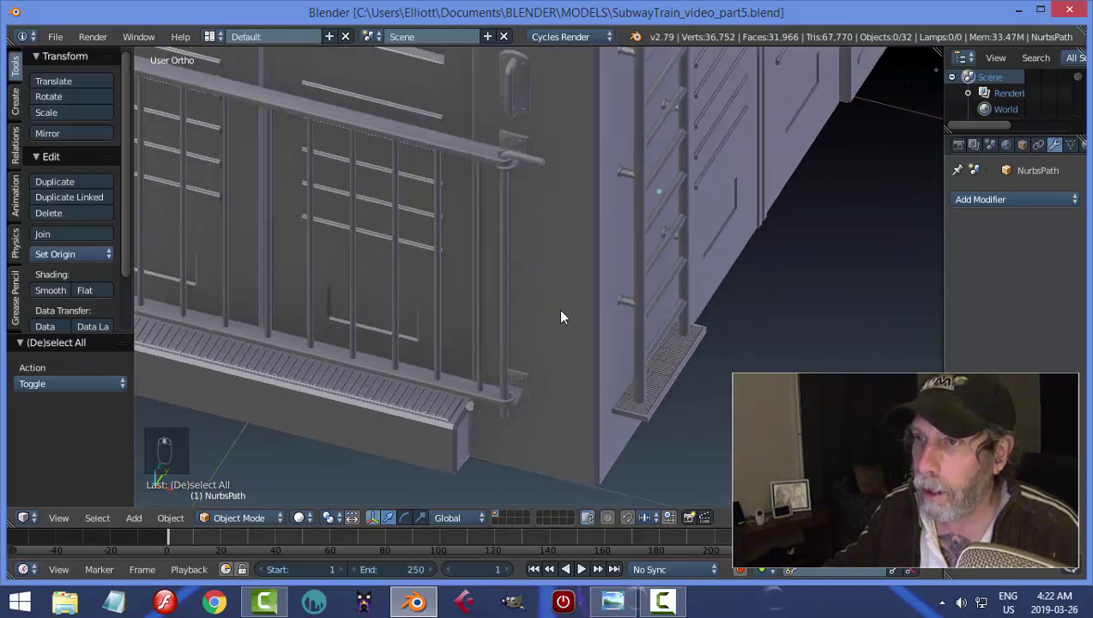
# - Select the front plate on the railing gate and frame it in front view
pyautogui.moveTo(682, 330); pyautogui.dragTo(701, 267)
pyautogui.moveTo(720, 171); pyautogui.dragTo(787, 206)
pyautogui.press('shift+d')
pyautogui.click(759, 198)
pyautogui.middleClick(707, 204)
pyautogui.moveTo(536, 281); pyautogui.dragTo(453, 325)
pyautogui.moveTo(549, 340); pyautogui.dragTo(784, 90)
pyautogui.moveTo(784, 89); pyautogui.dragTo(787, 155)
pyautogui.press('KP_1')
# - Move the plate along Z and Y so it sits closer against the railing gate
pyautogui.press('g')
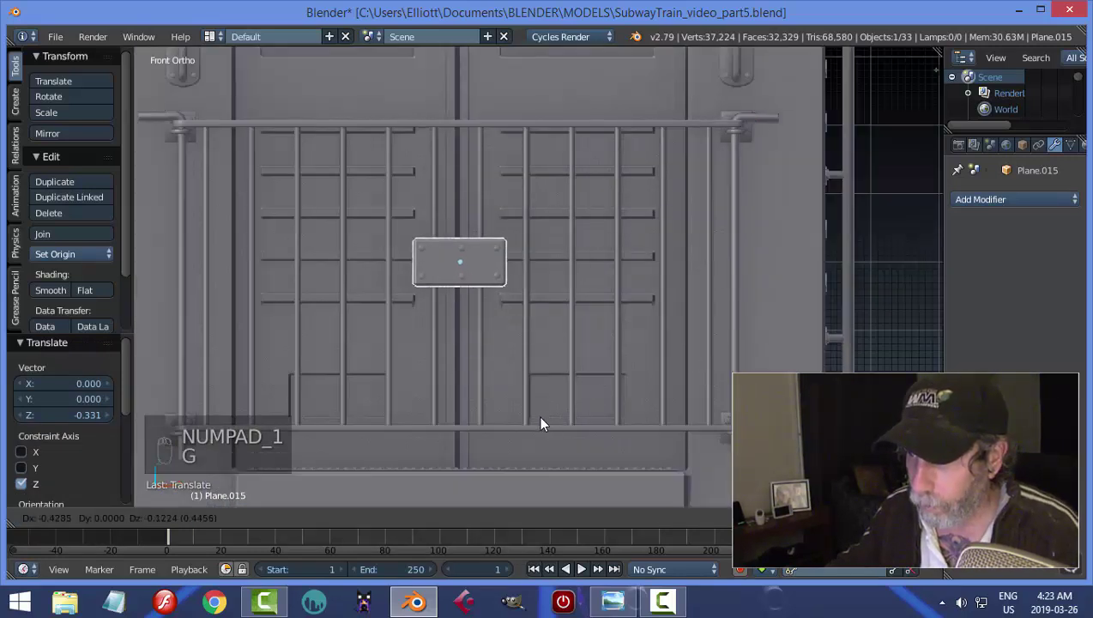
pyautogui.moveTo(541, 359); pyautogui.dragTo(424, 403)
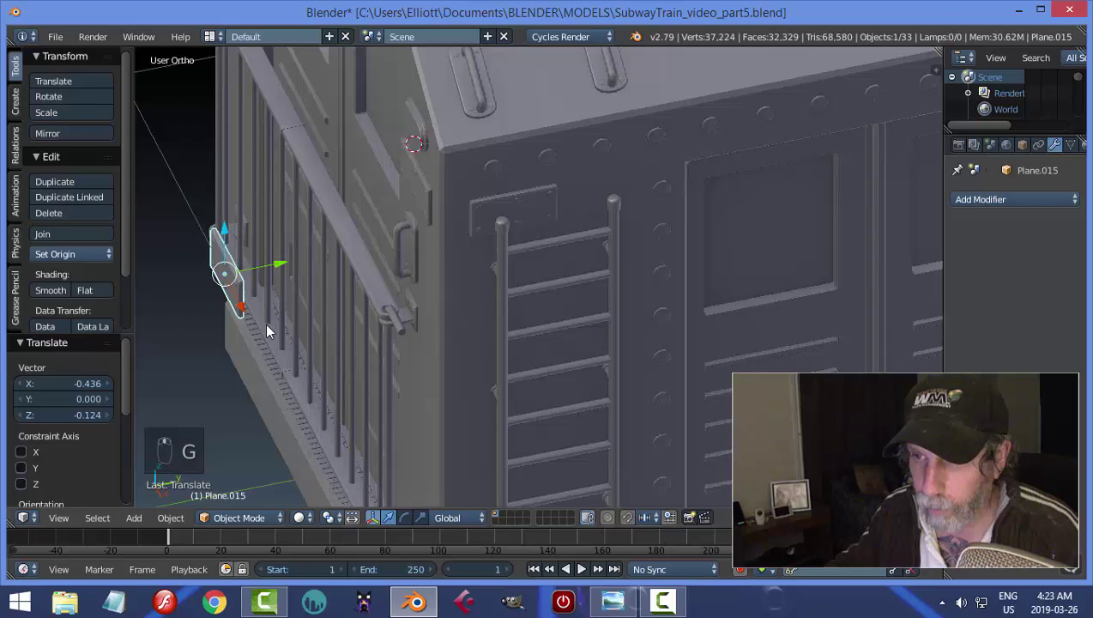
pyautogui.moveTo(289, 268); pyautogui.dragTo(337, 267)
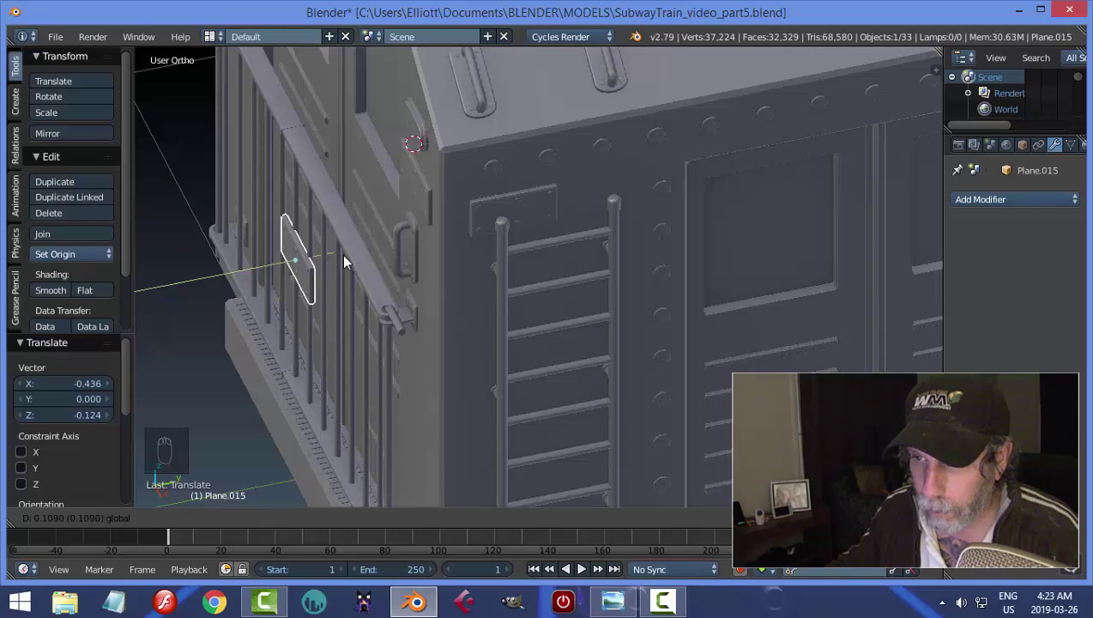
pyautogui.moveTo(417, 310); pyautogui.dragTo(497, 296)
pyautogui.moveTo(476, 272); pyautogui.dragTo(445, 275)
# - Scale the plate down on Y to make it thinner, then deselect everything
pyautogui.press('s')
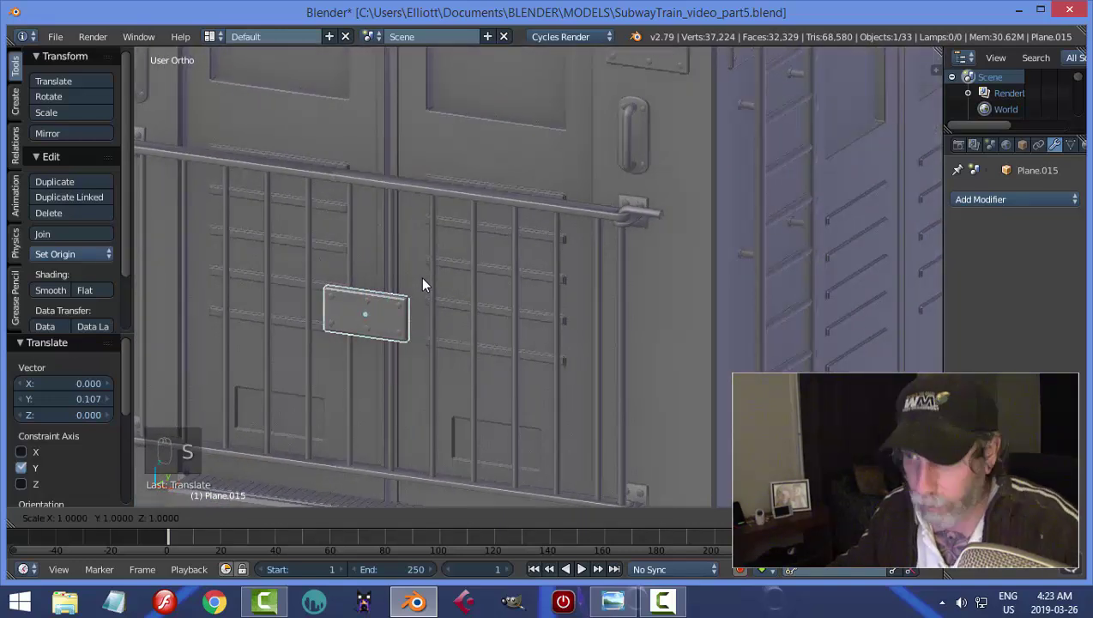
pyautogui.moveTo(535, 335); pyautogui.dragTo(416, 311)
pyautogui.press('s')
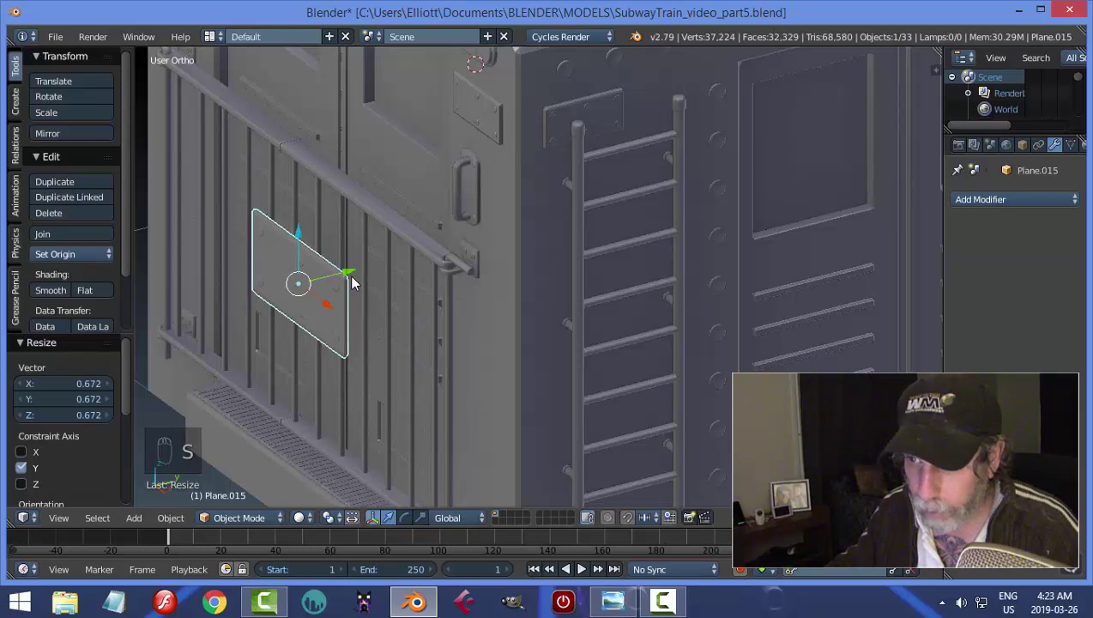
pyautogui.middleClick(379, 289)
pyautogui.click(253, 280)
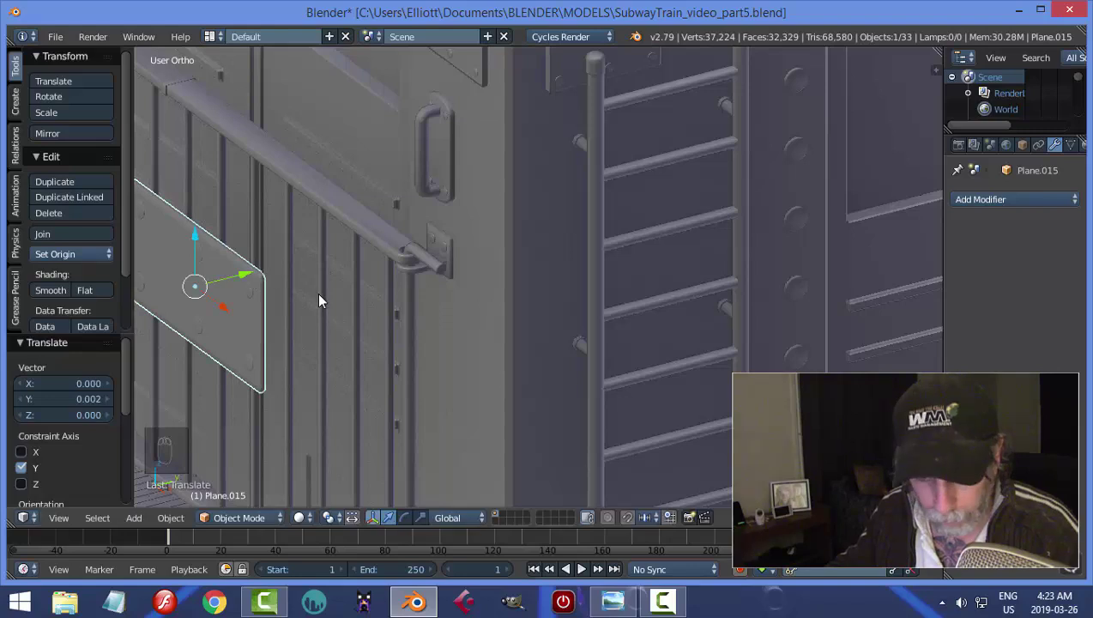
pyautogui.press('a')
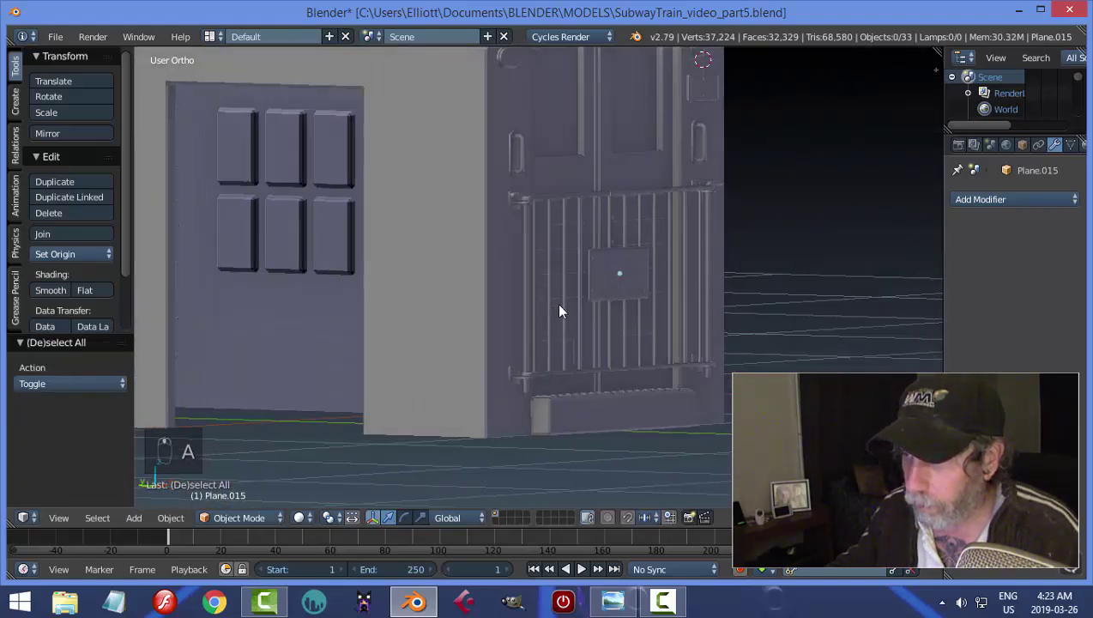
# - Bring the train's front into view and select the small gate plate
pyautogui.moveTo(442, 331); pyautogui.dragTo(393, 324)
pyautogui.middleClick(449, 334)
pyautogui.moveTo(357, 328); pyautogui.dragTo(421, 283)
pyautogui.moveTo(420, 282); pyautogui.dragTo(508, 343)
pyautogui.click(508, 344)
pyautogui.press('a')
# - Save the file and snap the 3D cursor to the front plate with Cursor to Selected
pyautogui.moveTo(460, 332); pyautogui.dragTo(633, 308)
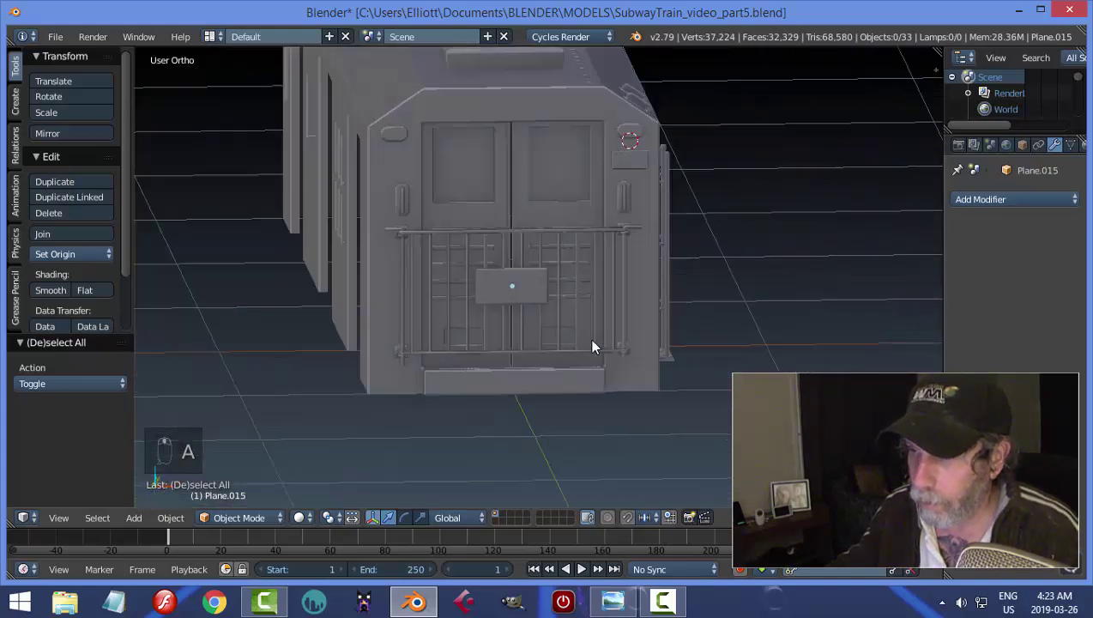
pyautogui.press('ctrl+s')
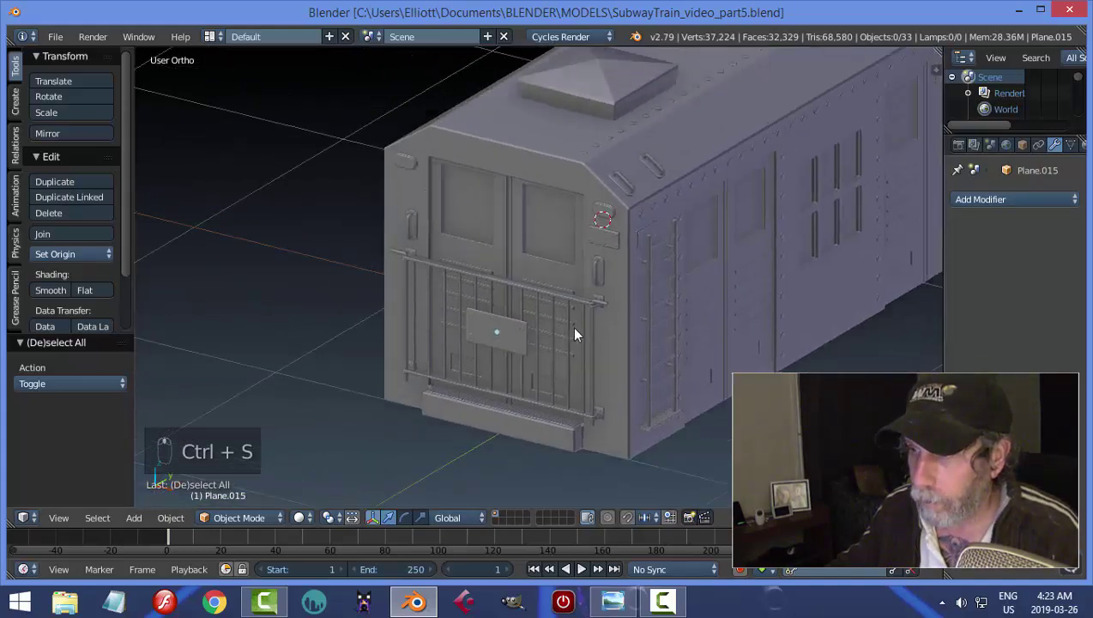
pyautogui.moveTo(542, 349); pyautogui.dragTo(609, 356)
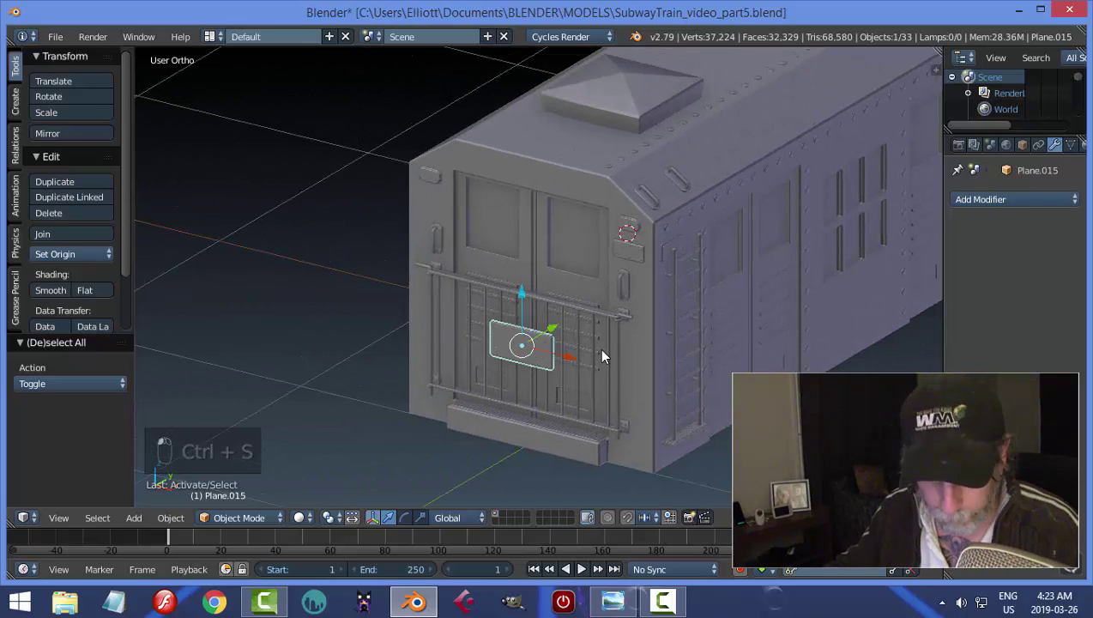
pyautogui.press('shift+s')
# - Add a plane rotated 90° on X, shrunk, extruded thick and widened into a roof-edge box plate
pyautogui.press('shift+a')
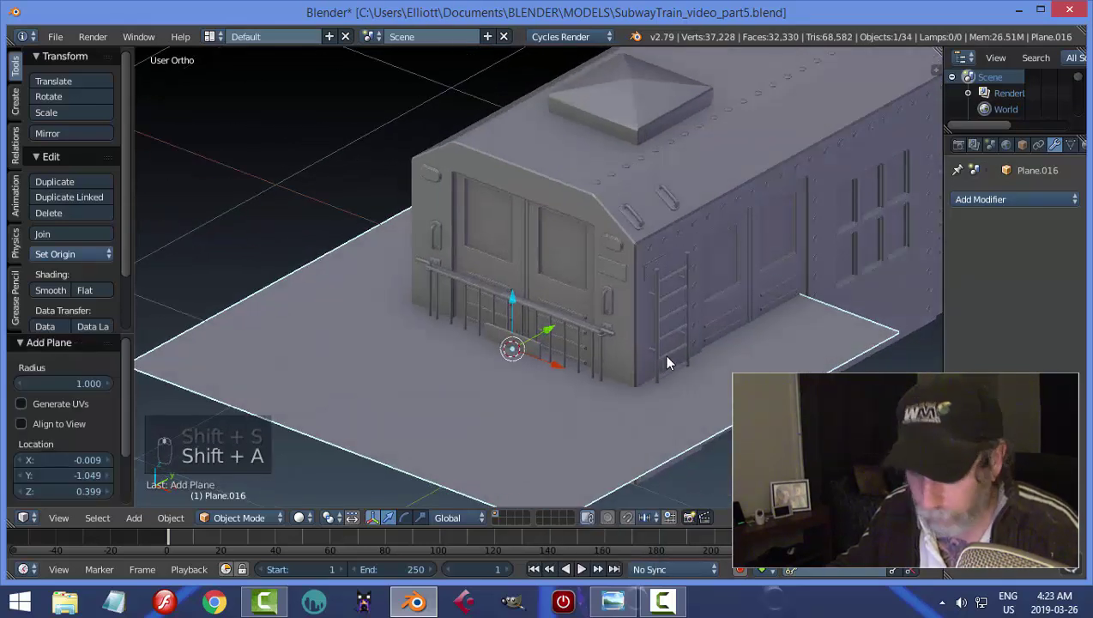
pyautogui.press('r')
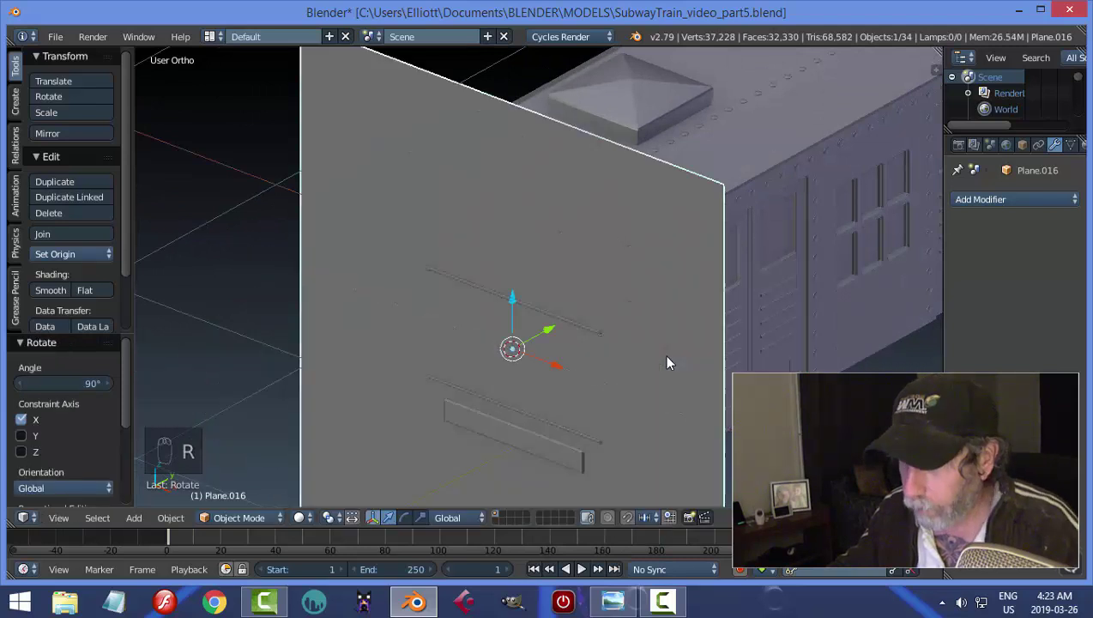
pyautogui.press('Tab')
pyautogui.press('s')
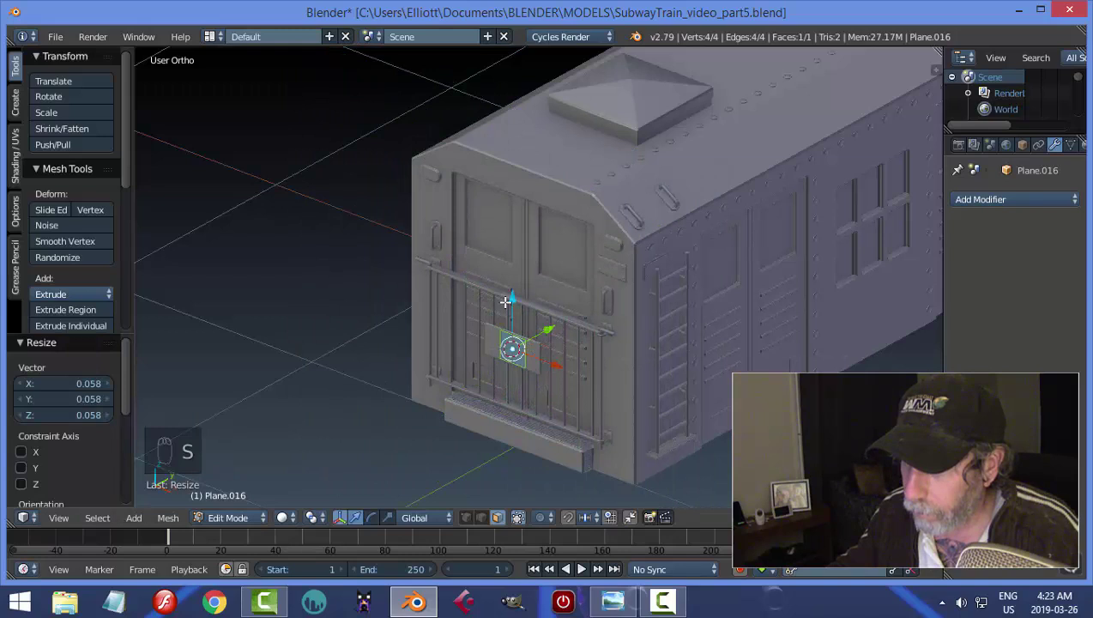
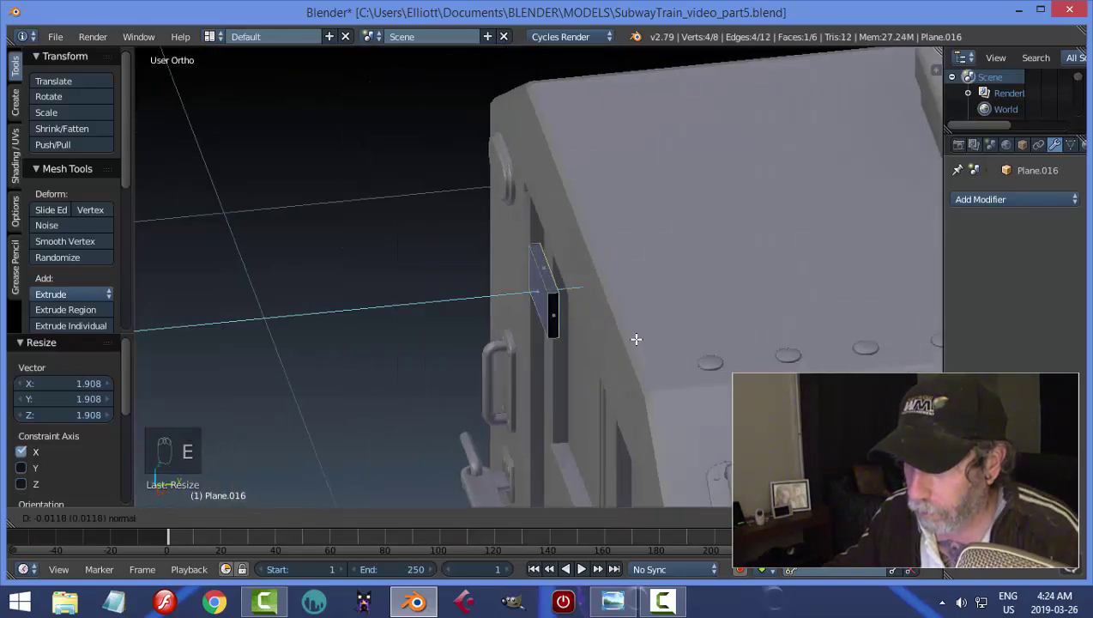
pyautogui.press('a')
pyautogui.press('a')
pyautogui.press('ctrl+n')
# - In vertex select from front view, knife-cut the plate's face diagonally corner to corner
pyautogui.press('a')
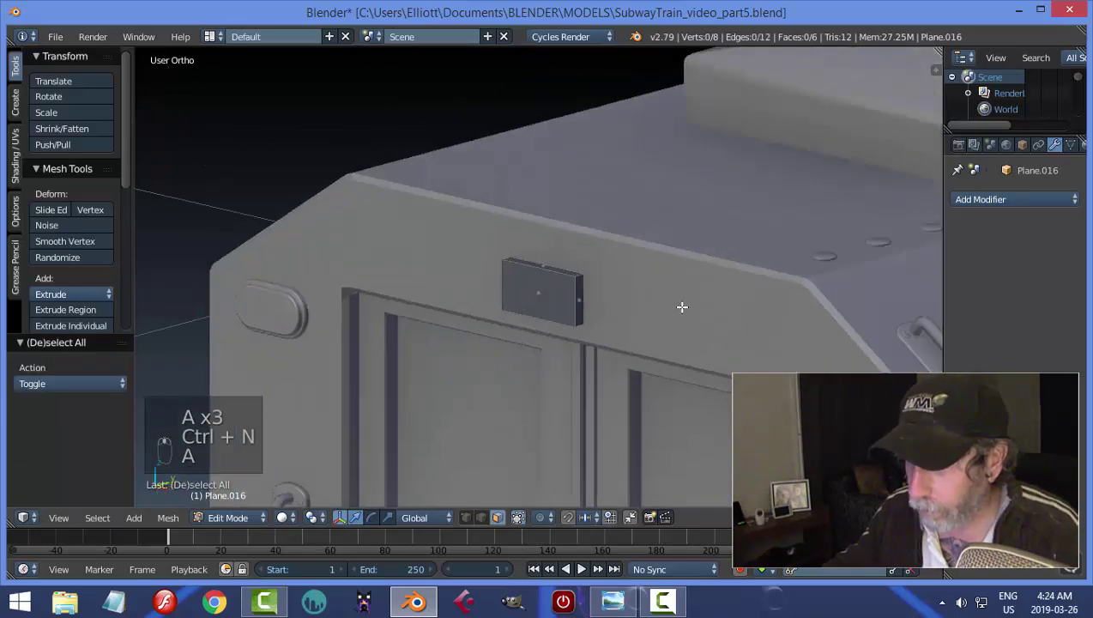
pyautogui.press('ctrl+Tab')
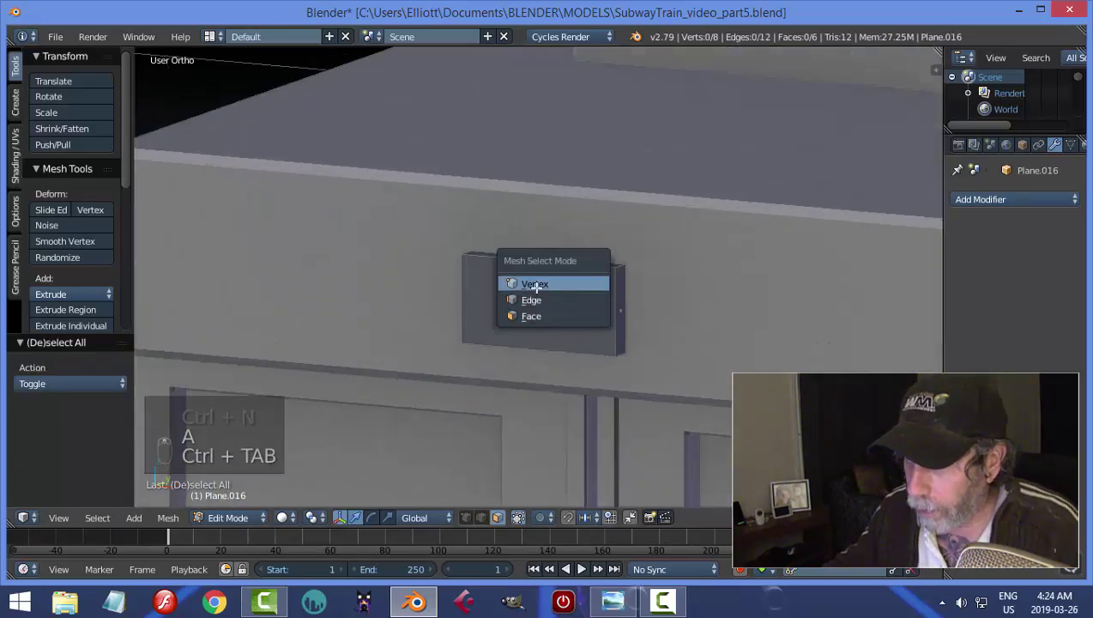
pyautogui.press('a')
pyautogui.press('KP_1')
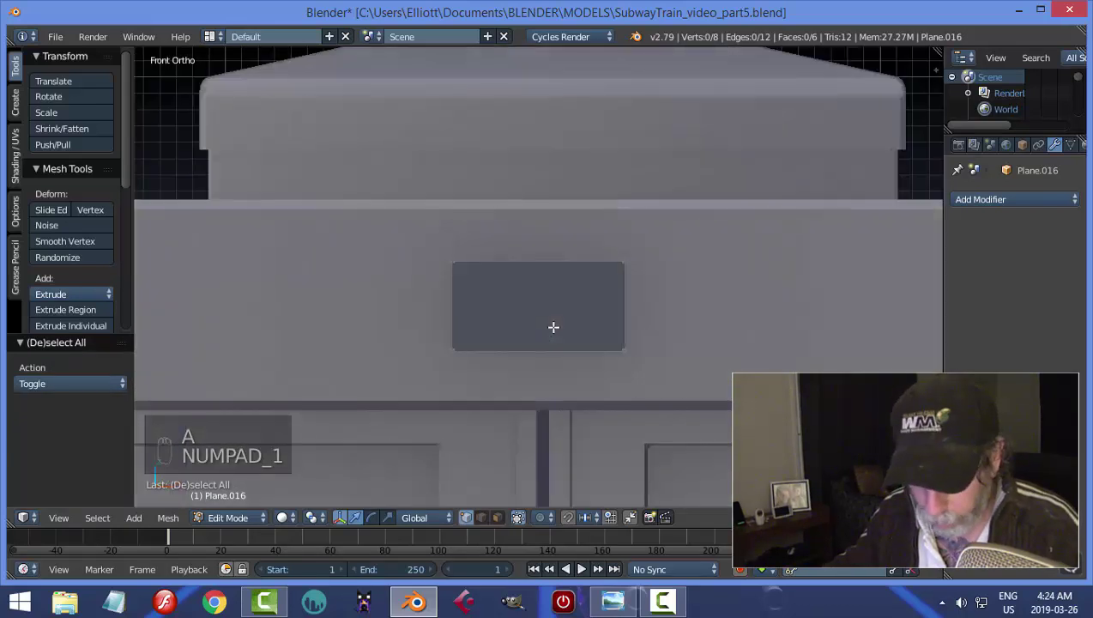
pyautogui.press('k')
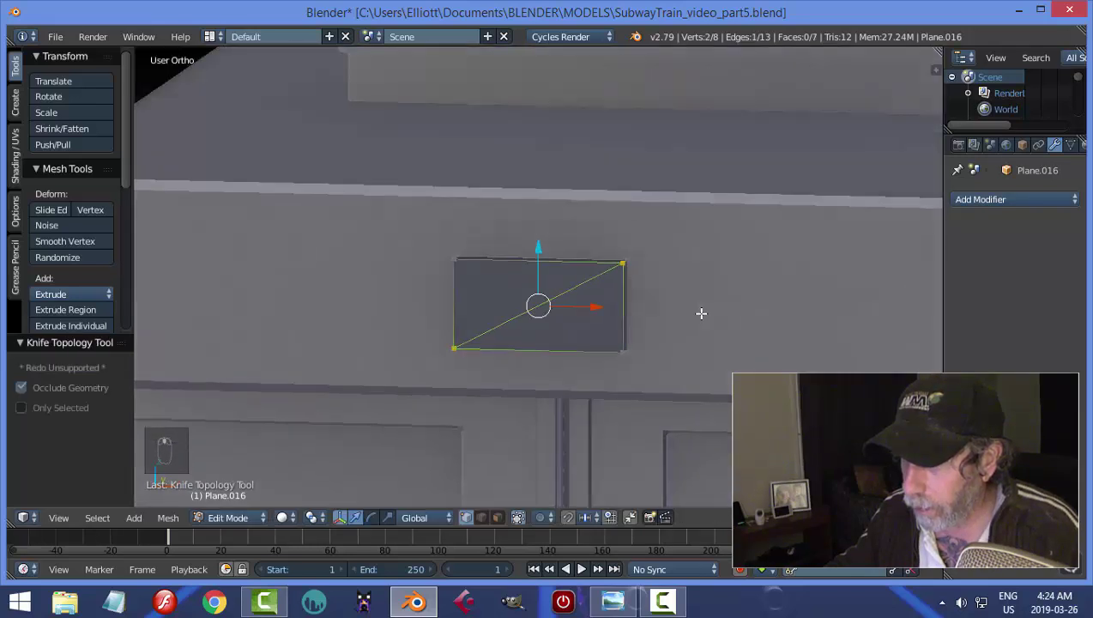
pyautogui.press('k')
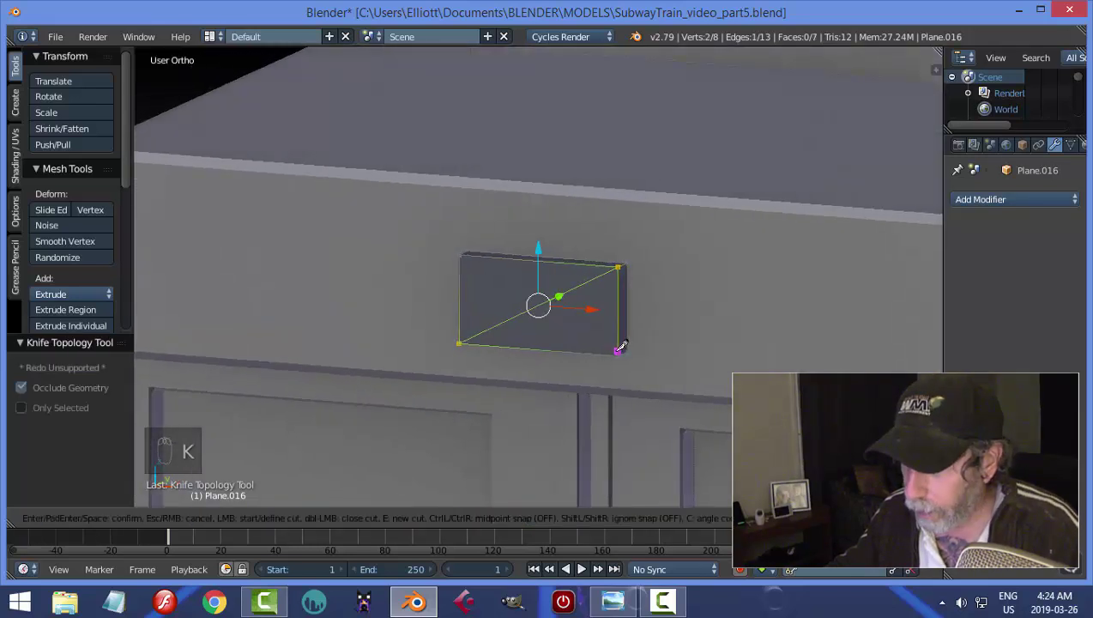
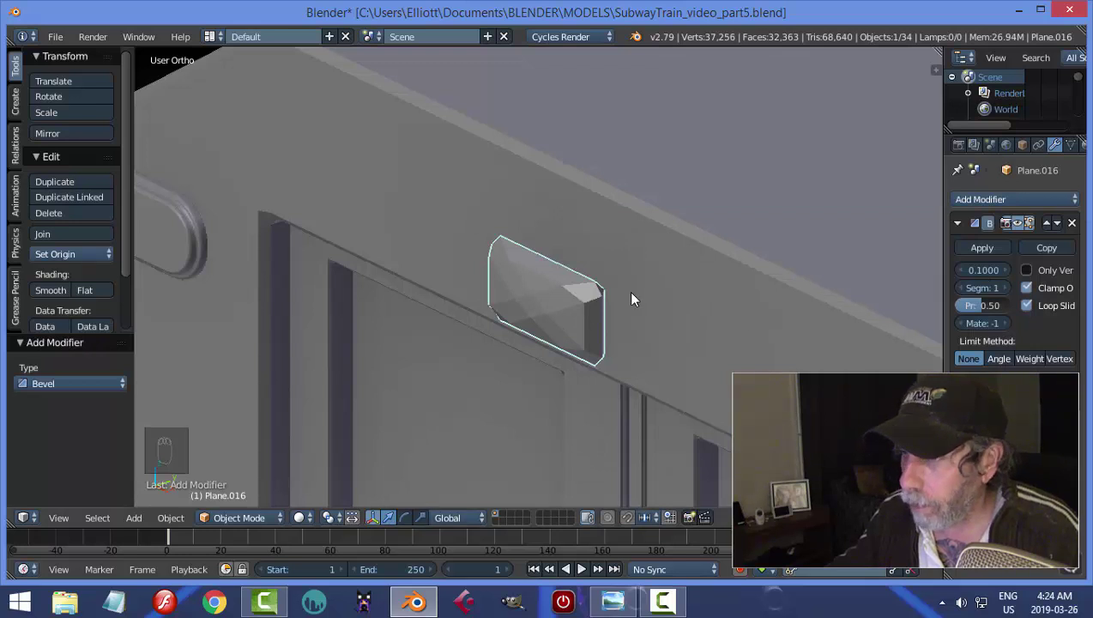
# - Move edges to taper the roof-edge plate into an angled reflector and set origin to geometry
pyautogui.click(1080, 225)
pyautogui.moveTo(661, 335); pyautogui.dragTo(590, 333)
pyautogui.moveTo(590, 333); pyautogui.dragTo(708, 337)
pyautogui.press('Tab')
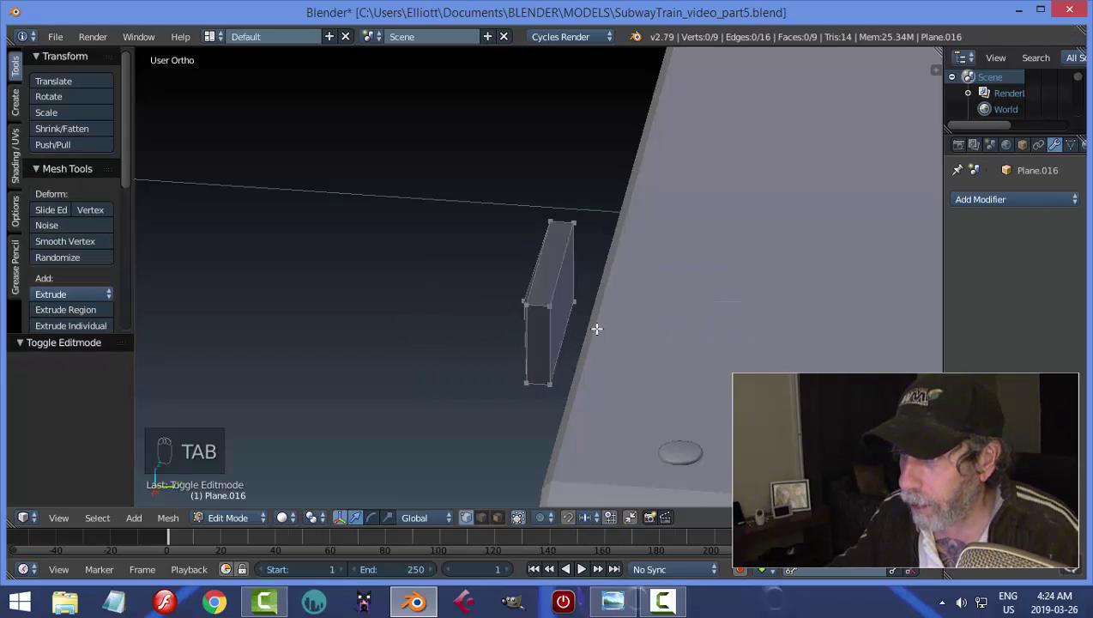
pyautogui.press('ctrl+Tab')
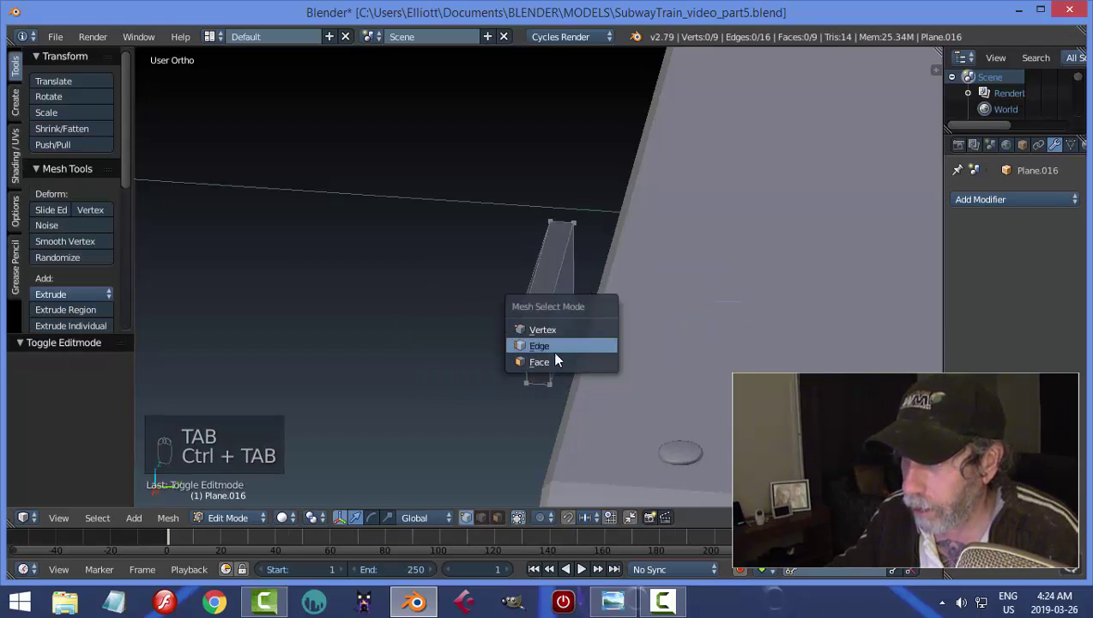
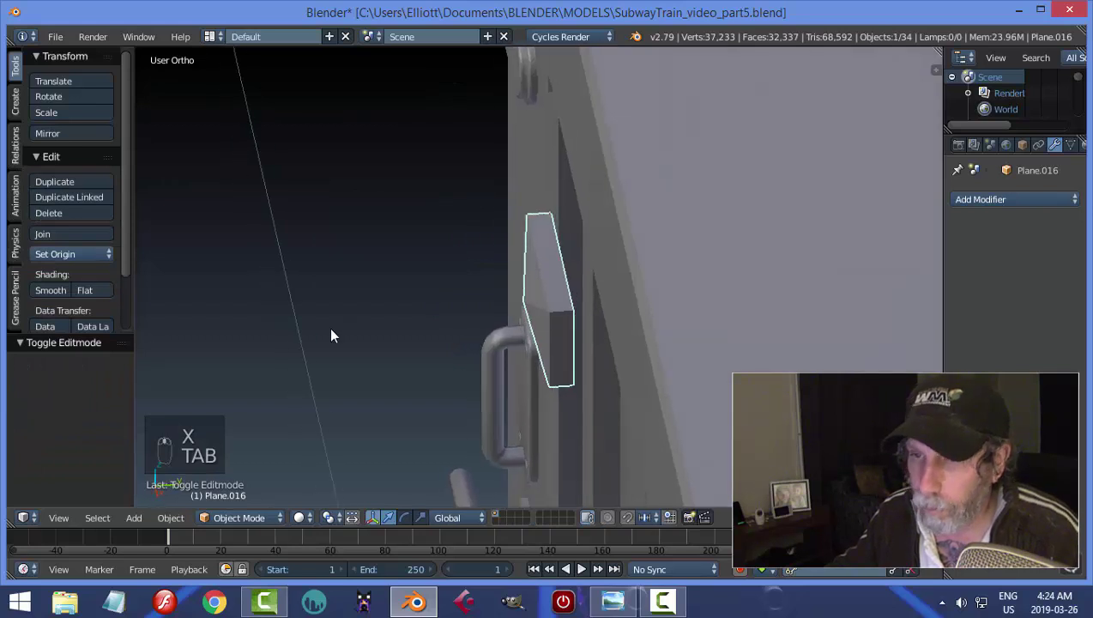
pyautogui.moveTo(87, 258); pyautogui.dragTo(108, 295)
pyautogui.moveTo(606, 303); pyautogui.dragTo(629, 300)
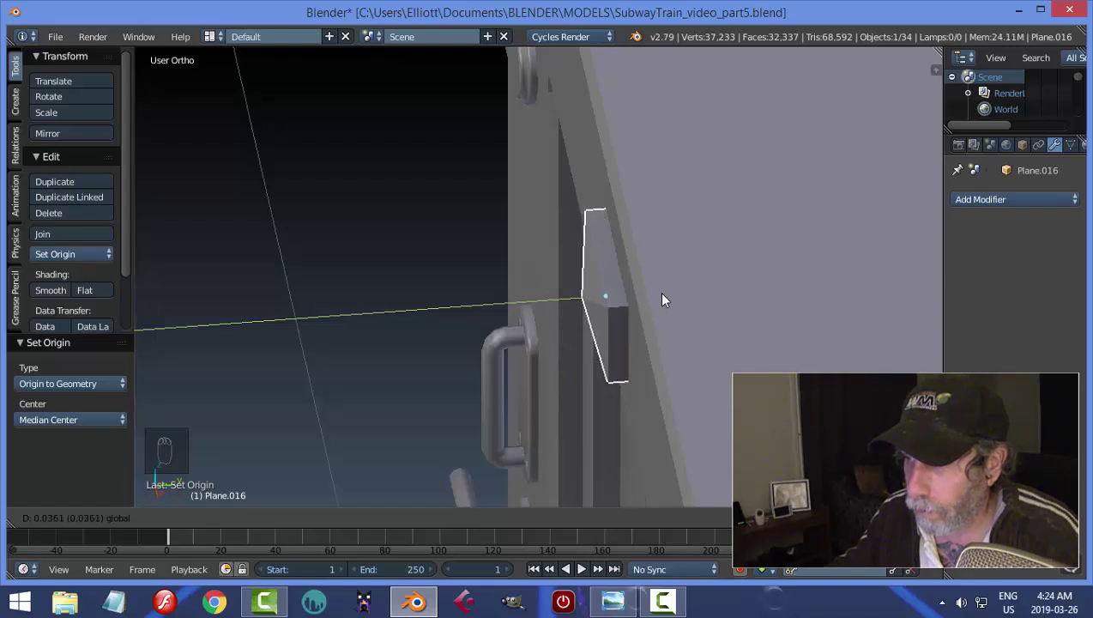
pyautogui.press('a')
# - Trial a Bevel modifier with angle limit and two segments plus smooth shading, then remove it
pyautogui.moveTo(583, 352); pyautogui.dragTo(615, 332)
pyautogui.moveTo(615, 332); pyautogui.dragTo(679, 297)
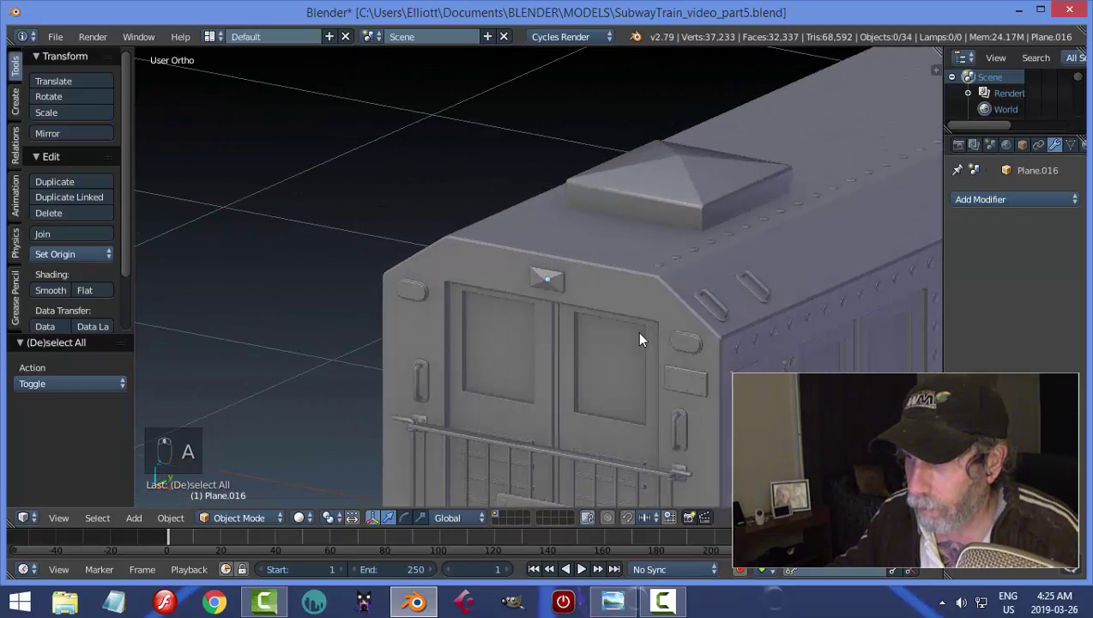
pyautogui.moveTo(576, 290); pyautogui.dragTo(1011, 345)
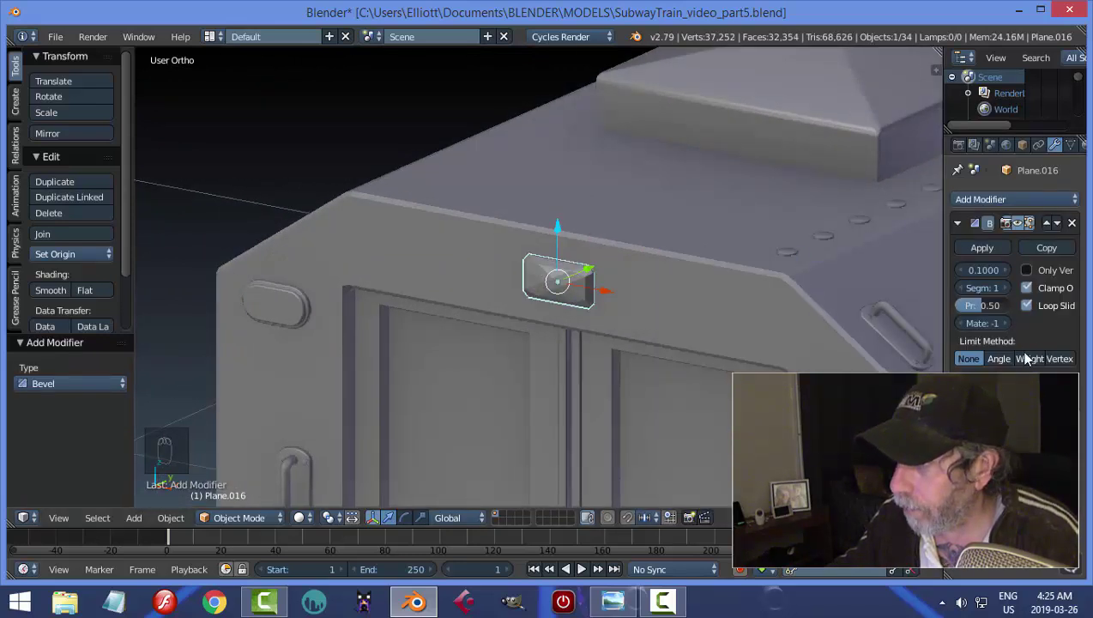
pyautogui.moveTo(1004, 360); pyautogui.dragTo(678, 310)
pyautogui.moveTo(678, 309); pyautogui.dragTo(635, 296)
pyautogui.moveTo(635, 296); pyautogui.dragTo(612, 298)
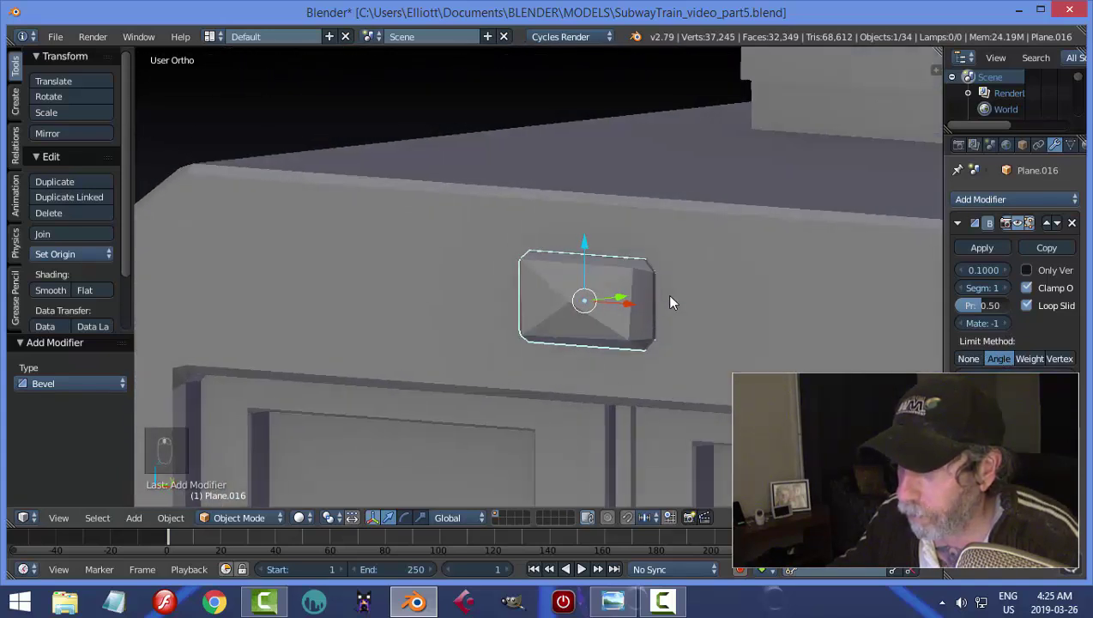
pyautogui.moveTo(1012, 291); pyautogui.dragTo(832, 312)
pyautogui.moveTo(831, 311); pyautogui.dragTo(443, 318)
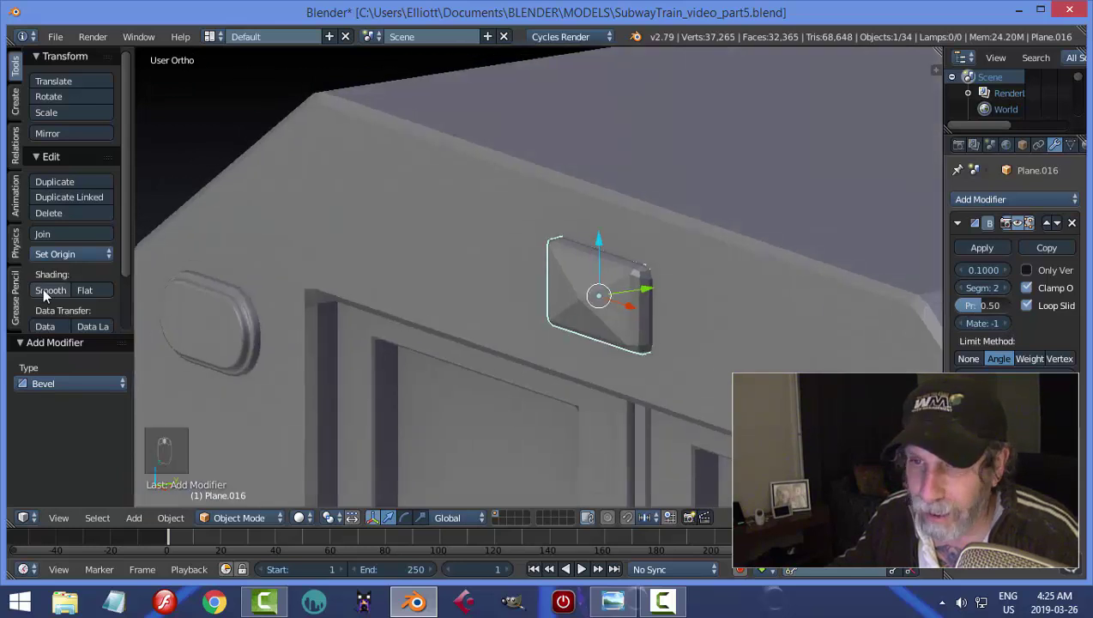
pyautogui.click(50, 295)
pyautogui.moveTo(803, 286); pyautogui.dragTo(1079, 227)
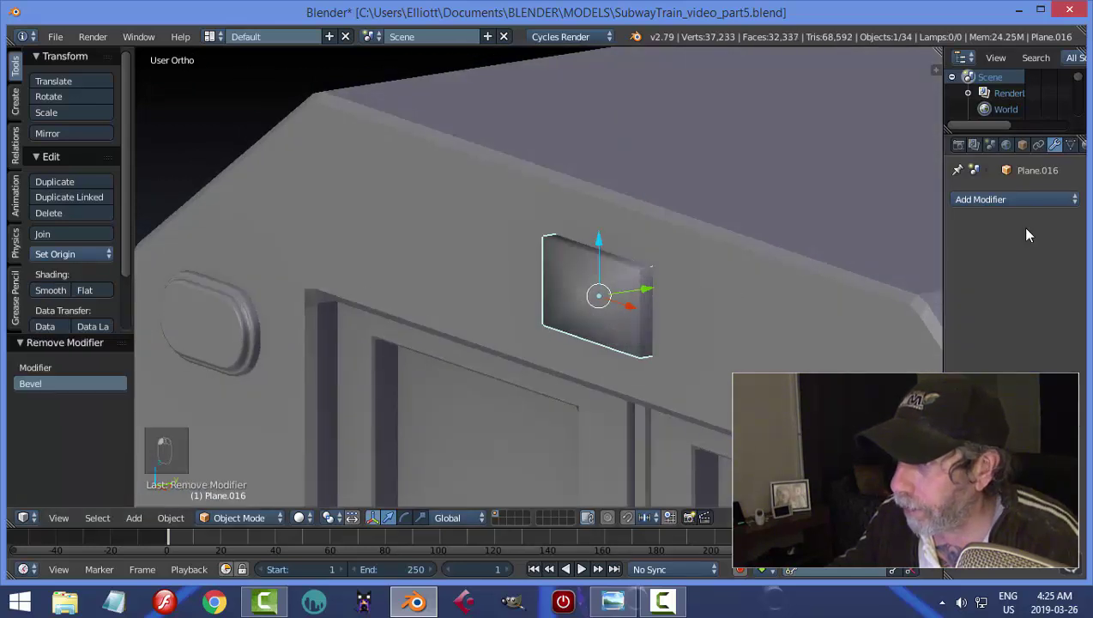
# - Duplicate the front plate down onto the lower step and narrow it in Front view
pyautogui.press('a')
pyautogui.moveTo(721, 360); pyautogui.dragTo(572, 367)
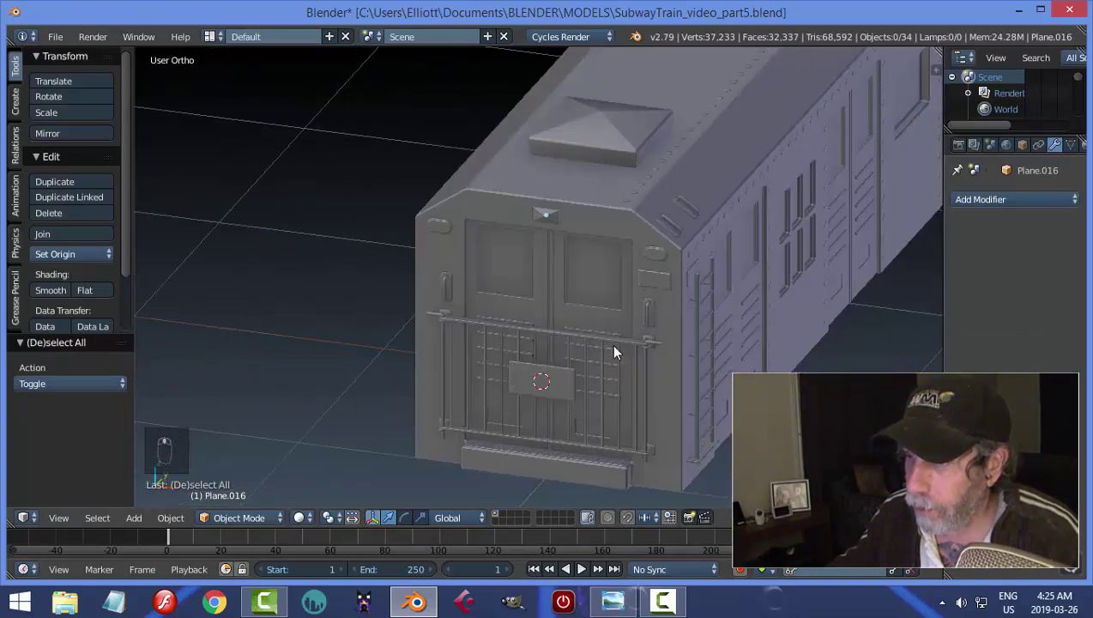
pyautogui.moveTo(552, 223); pyautogui.dragTo(642, 254)
pyautogui.press('shift+d')
pyautogui.moveTo(568, 283); pyautogui.dragTo(568, 453)
pyautogui.moveTo(568, 454); pyautogui.dragTo(552, 455)
pyautogui.moveTo(545, 426); pyautogui.dragTo(633, 420)
pyautogui.press('KP_1')
pyautogui.press('KP_Decimal')
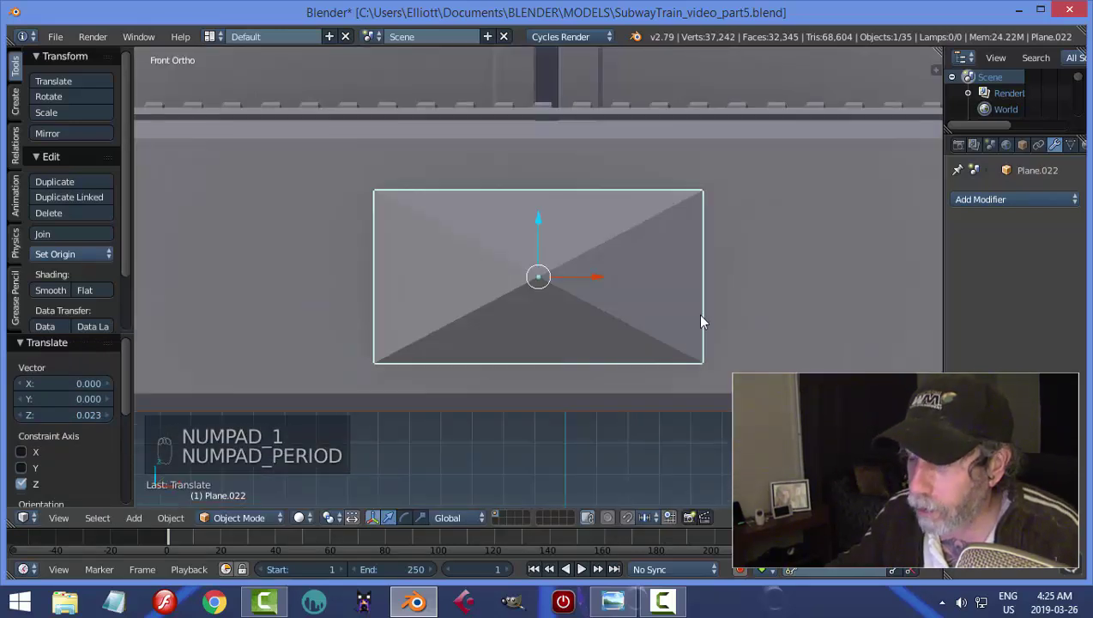
pyautogui.press('s')
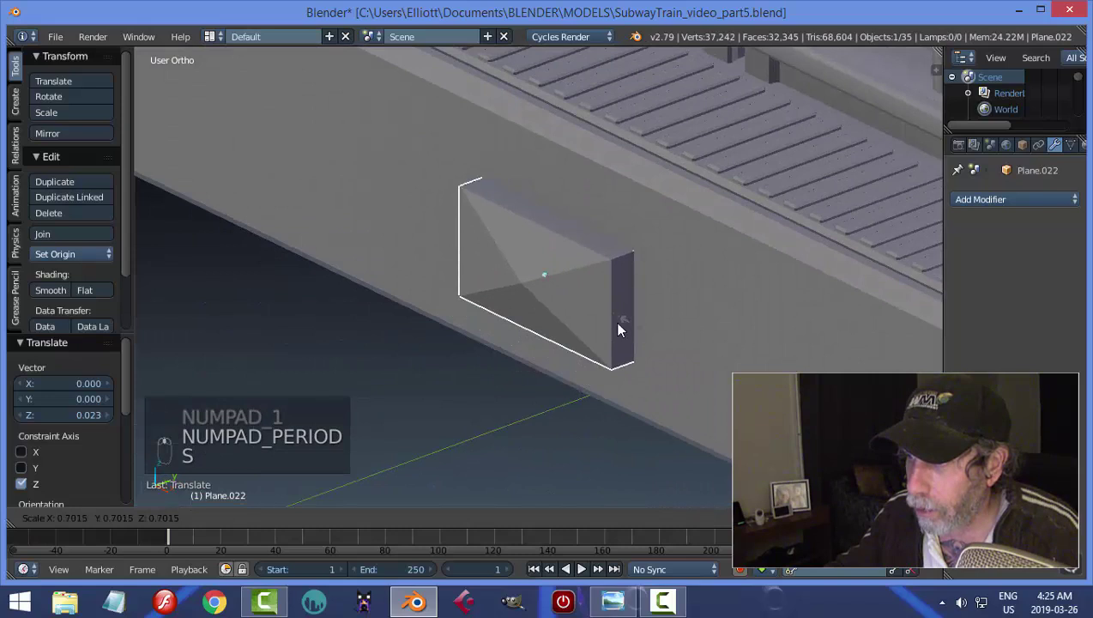
pyautogui.moveTo(614, 322); pyautogui.dragTo(602, 268)
# - Copy the small plate to the other end of the lower step, then save the file
pyautogui.click(602, 268)
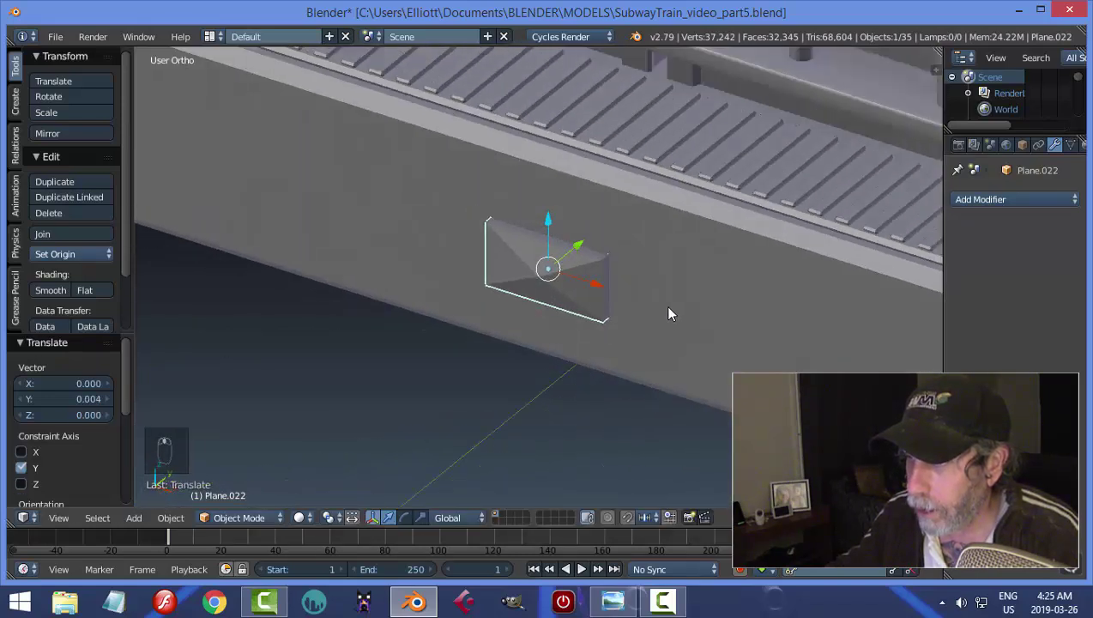
pyautogui.press('s')
pyautogui.press('KP_1')
pyautogui.moveTo(595, 283); pyautogui.dragTo(394, 315)
pyautogui.press('shift+d')
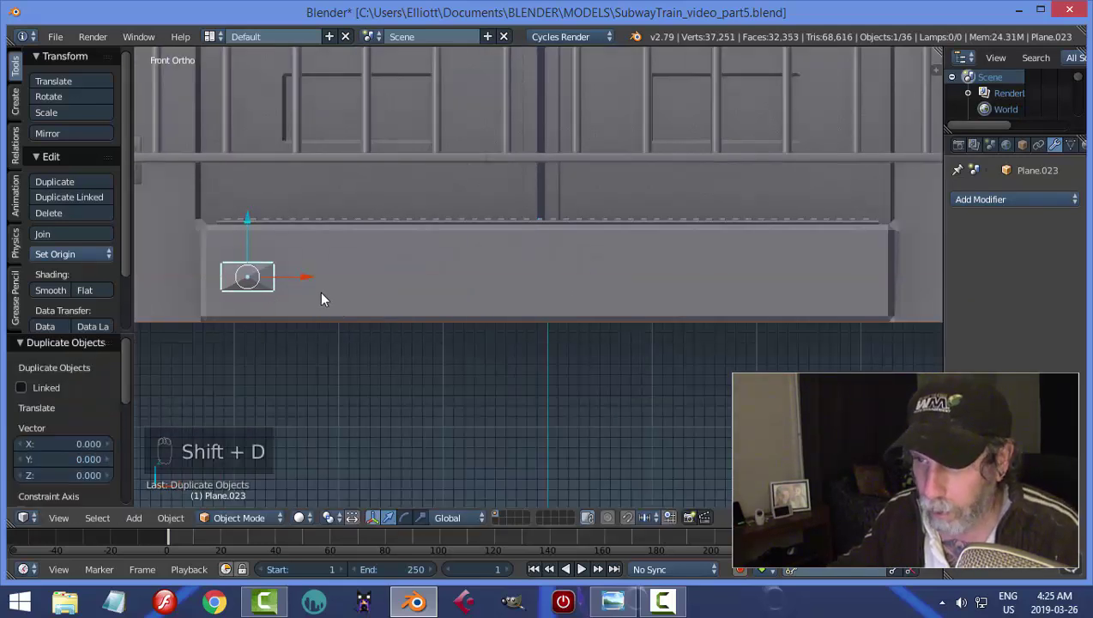
pyautogui.moveTo(311, 279); pyautogui.dragTo(905, 320)
pyautogui.press('a')
pyautogui.moveTo(757, 344); pyautogui.dragTo(670, 371)
pyautogui.press('ctrl+s')
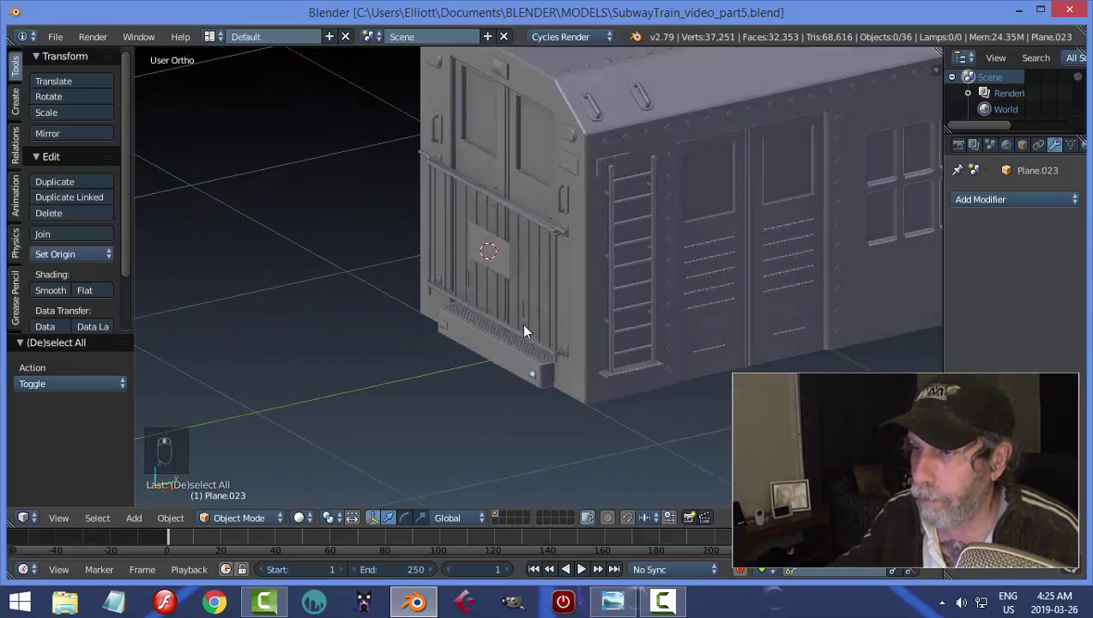
# - Move the front plate's selected edge back along the depth axis in Edit Mode
pyautogui.moveTo(457, 244); pyautogui.dragTo(455, 274)
pyautogui.moveTo(496, 286); pyautogui.dragTo(456, 274)
pyautogui.moveTo(456, 275); pyautogui.dragTo(617, 305)
pyautogui.press('Tab')
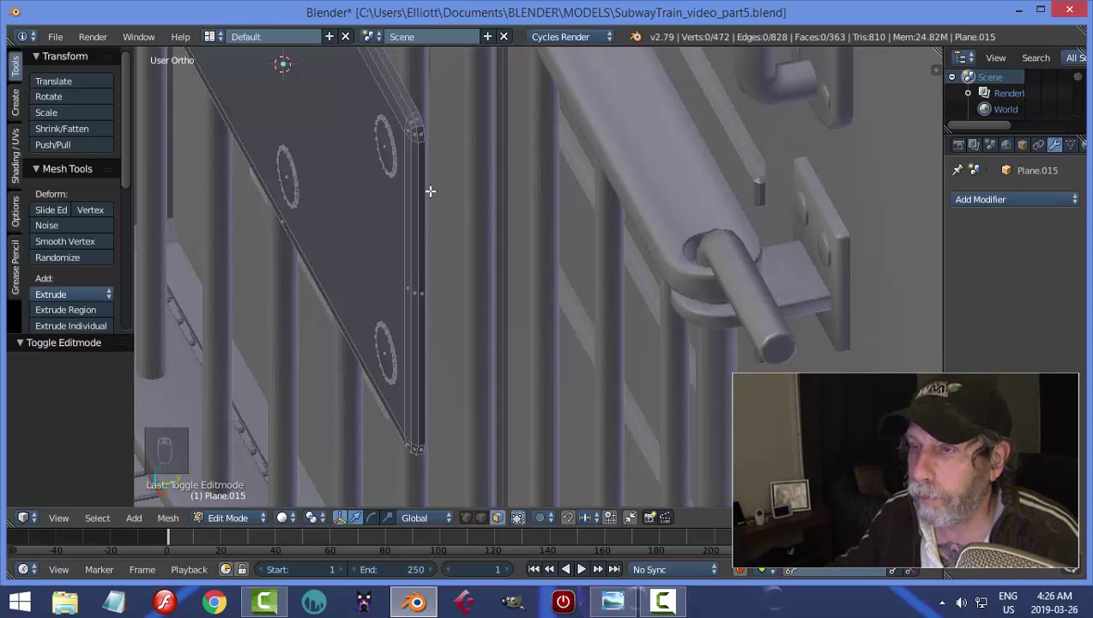
pyautogui.press('ctrl+Tab')
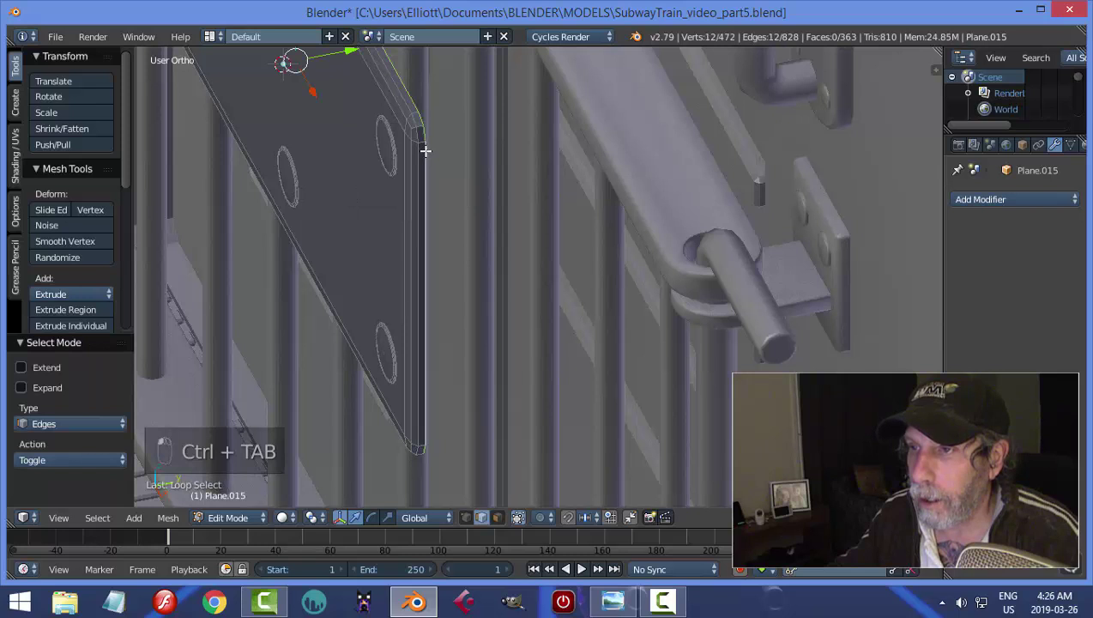
pyautogui.press('e')
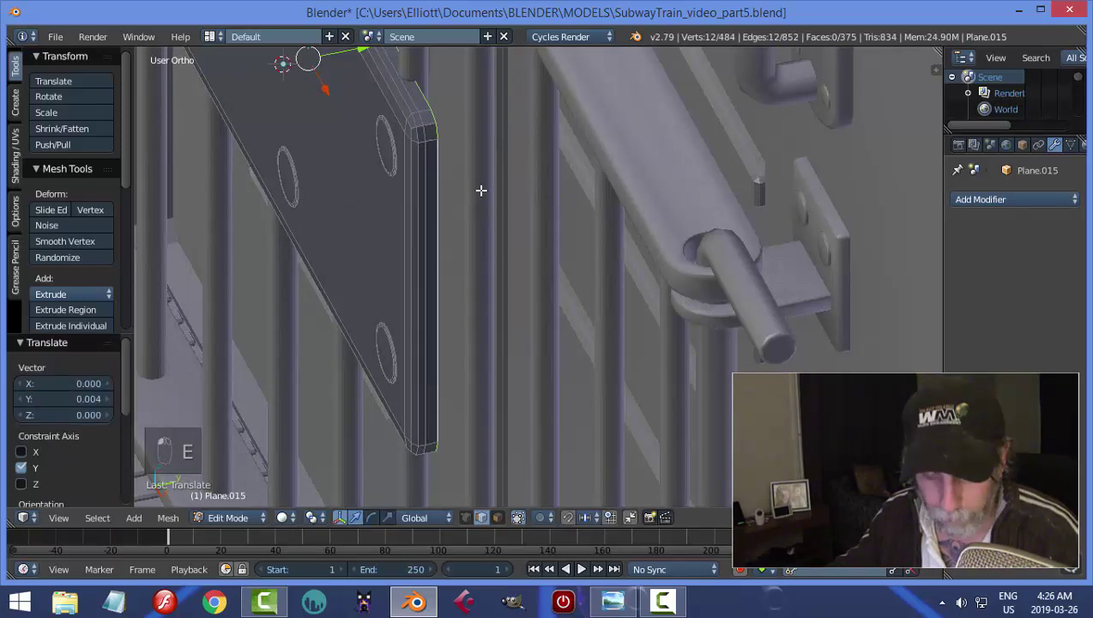
pyautogui.press('a')
pyautogui.press('Tab')
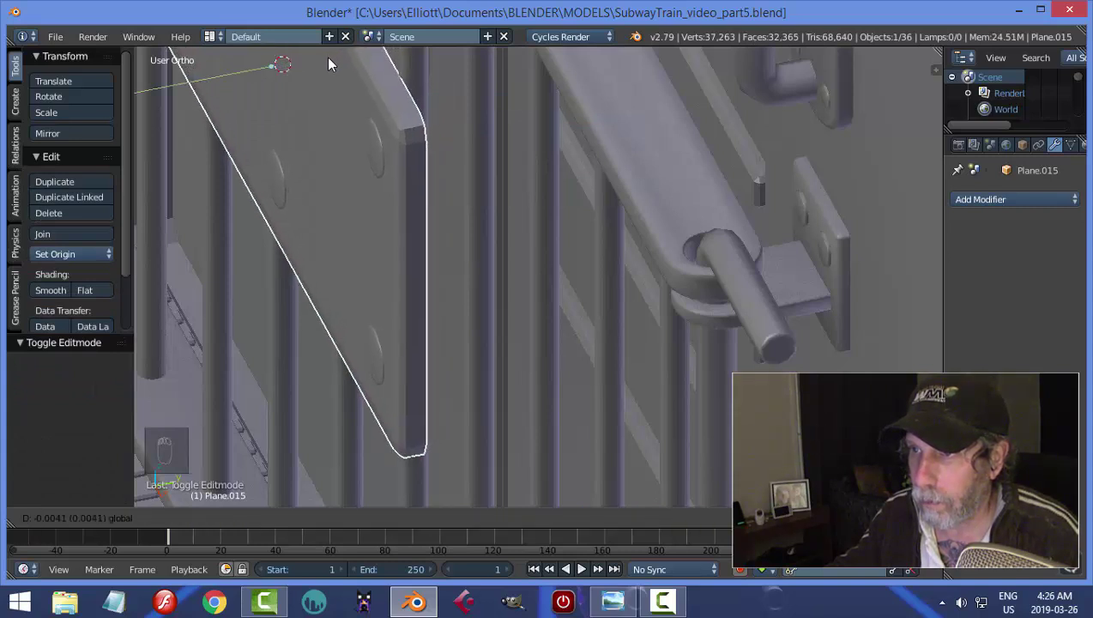
pyautogui.press('a')
# - Save the file and orbit around the train front to review the plate
pyautogui.middleClick(496, 241)
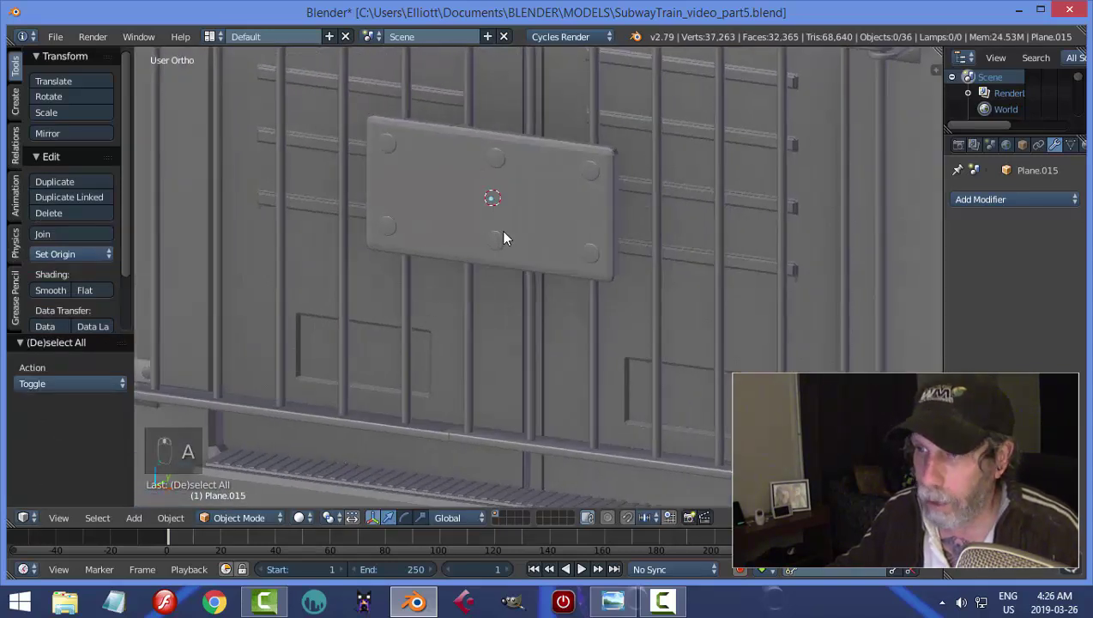
pyautogui.press('ctrl+s')
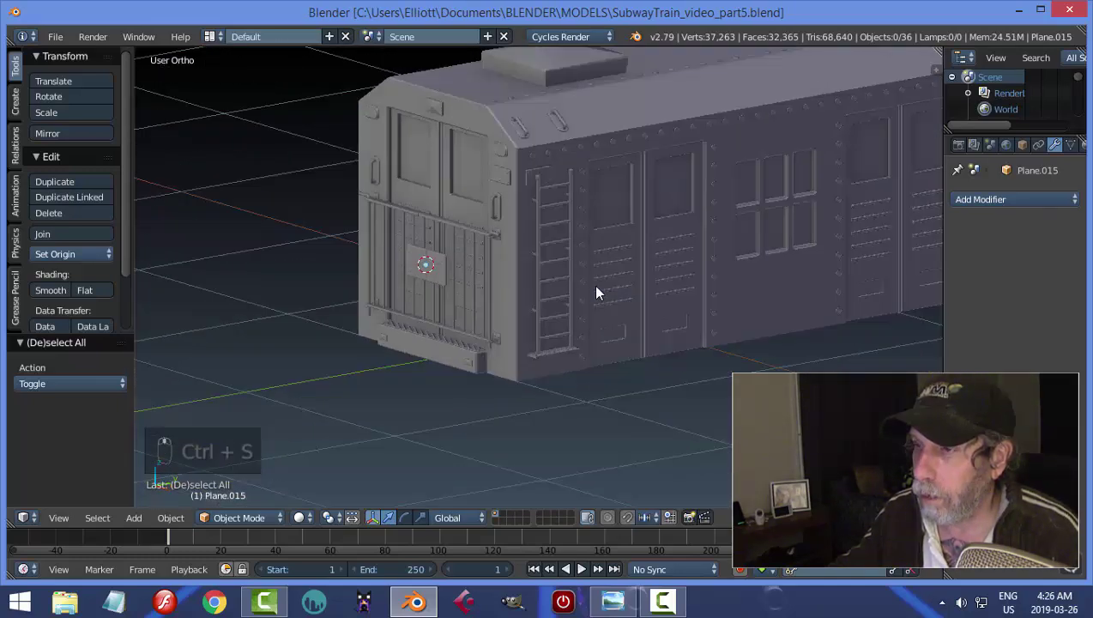
pyautogui.moveTo(658, 319); pyautogui.dragTo(673, 320)
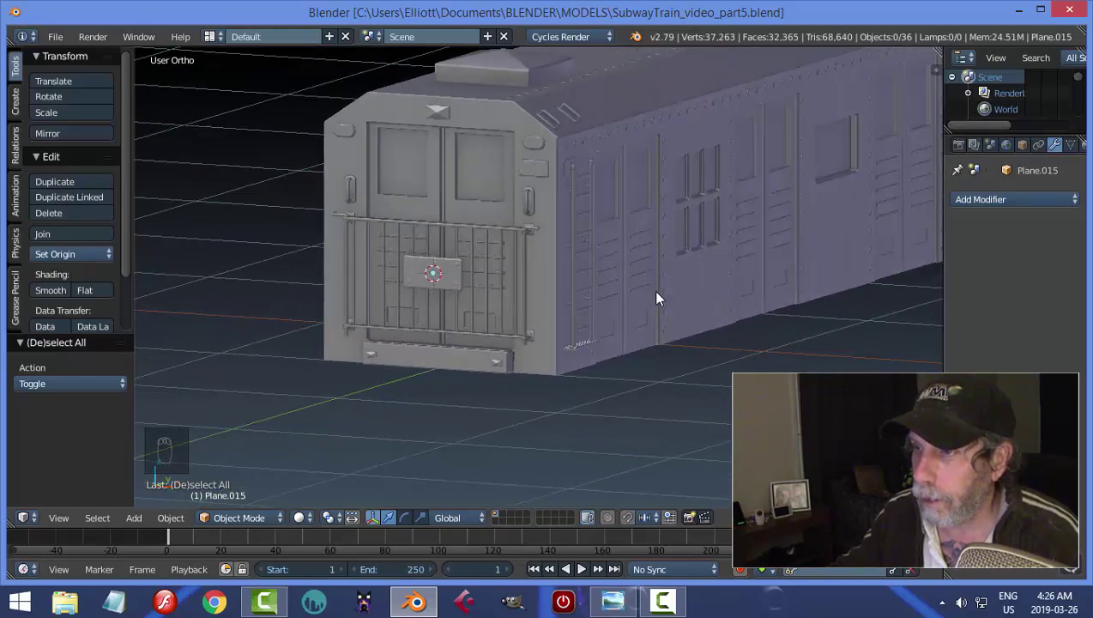
pyautogui.moveTo(639, 300); pyautogui.dragTo(659, 274)
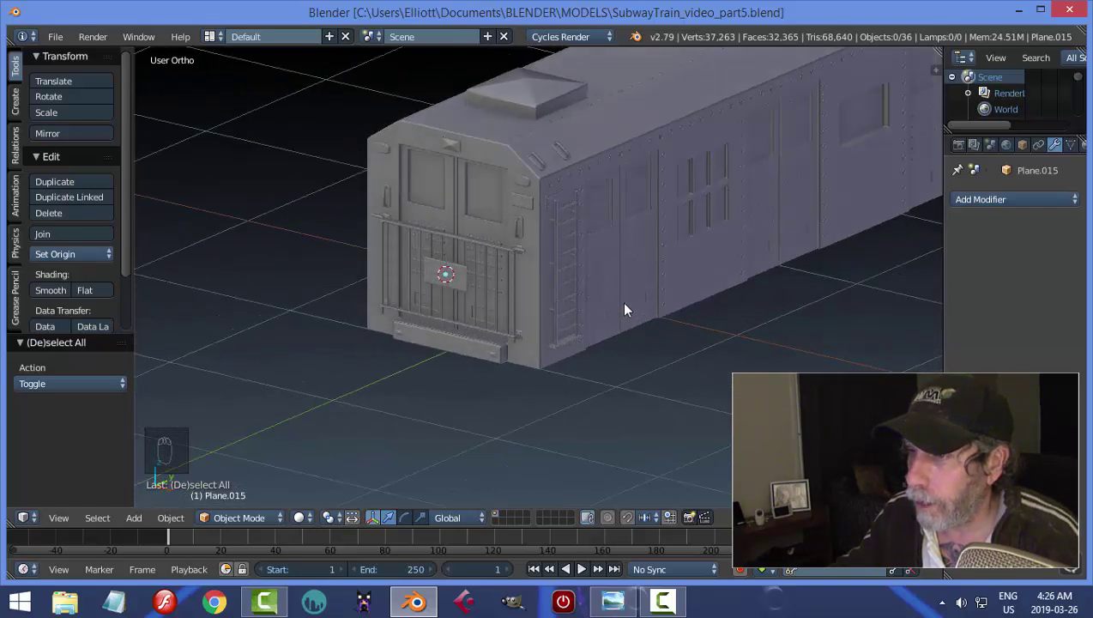
# - Switch viewport shading to the red matcap from the display properties and save
pyautogui.moveTo(629, 305); pyautogui.dragTo(807, 327)
pyautogui.press('n')
pyautogui.moveTo(849, 240); pyautogui.dragTo(869, 313)
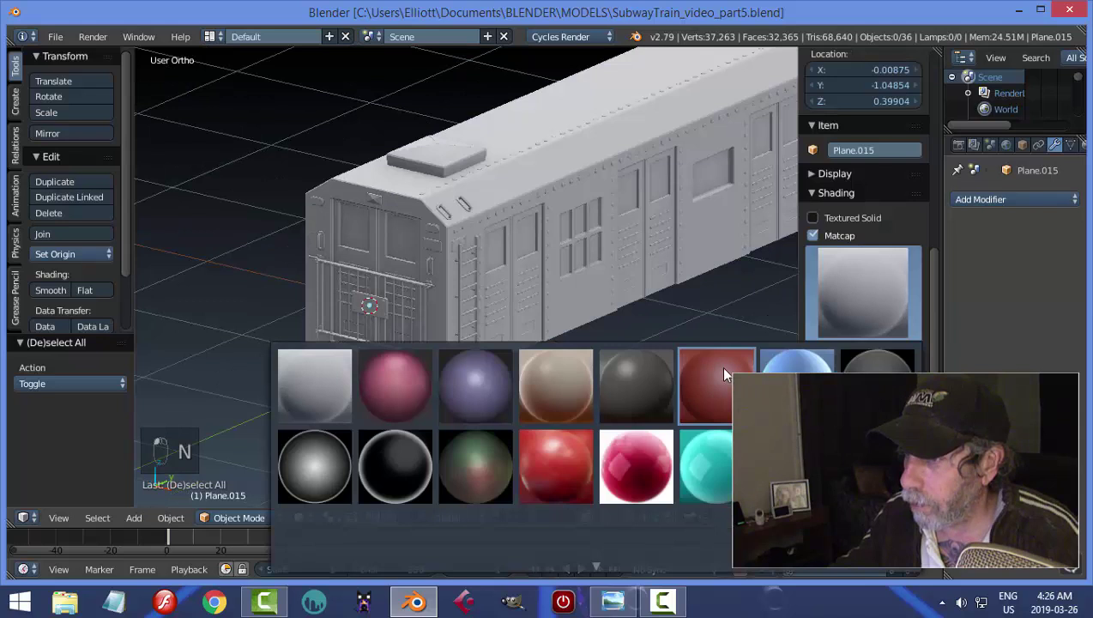
pyautogui.click(721, 367)
pyautogui.press('n')
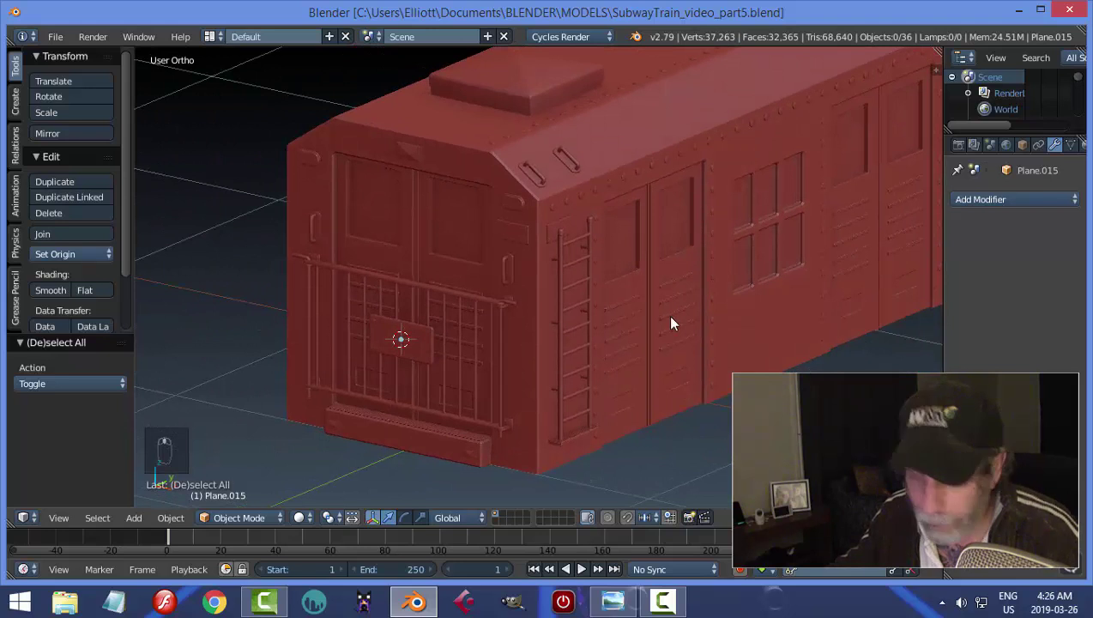
pyautogui.press('ctrl+s')
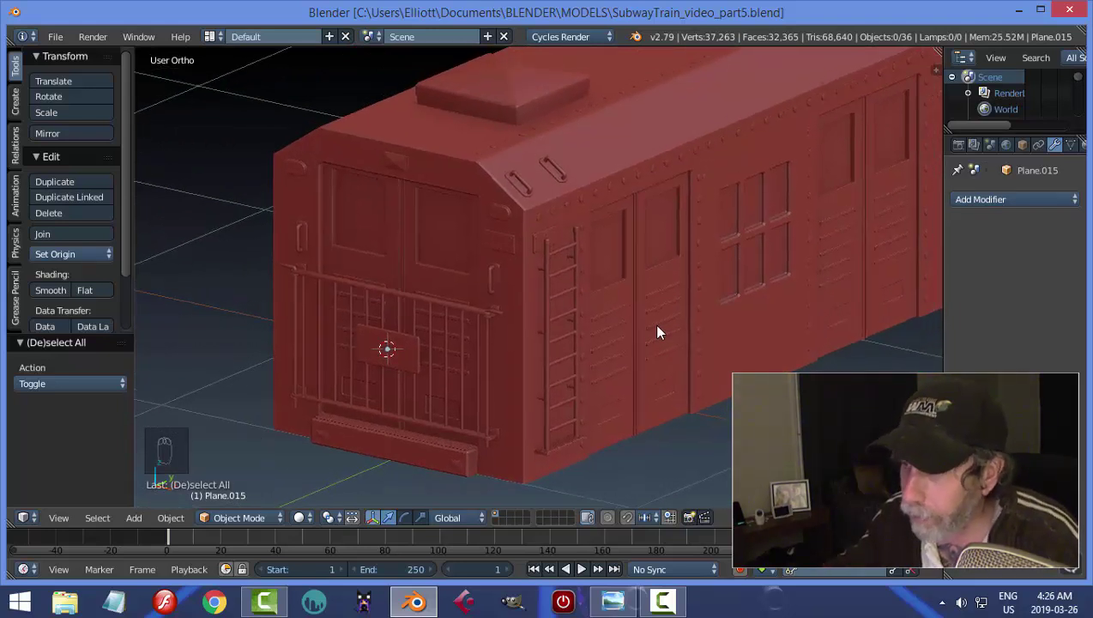
pyautogui.moveTo(640, 366); pyautogui.dragTo(661, 342)
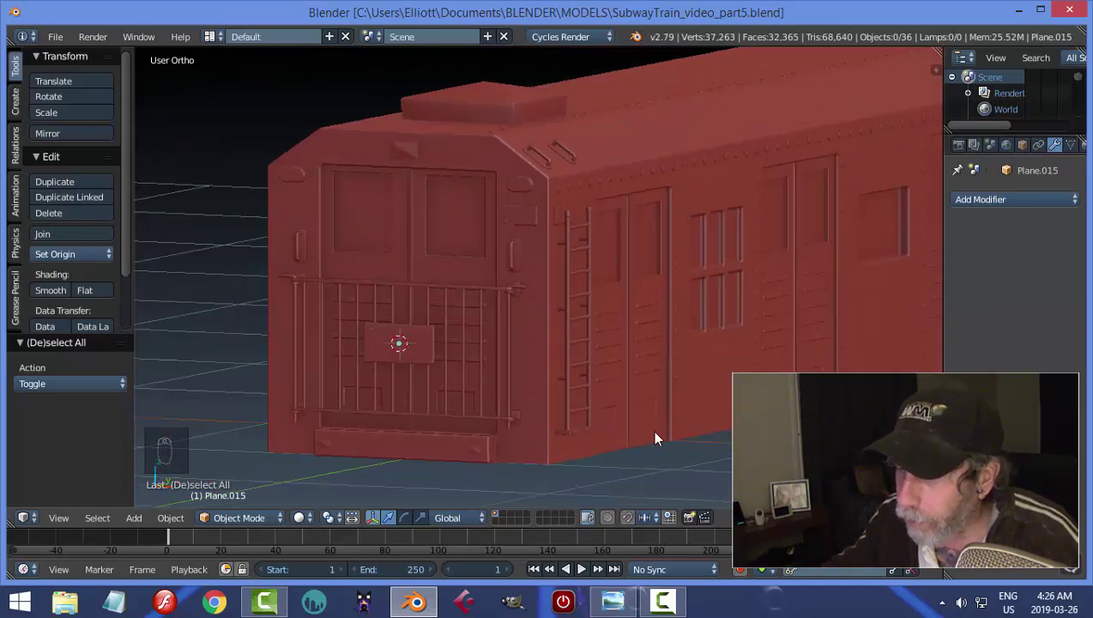
pyautogui.moveTo(677, 389); pyautogui.dragTo(509, 128)
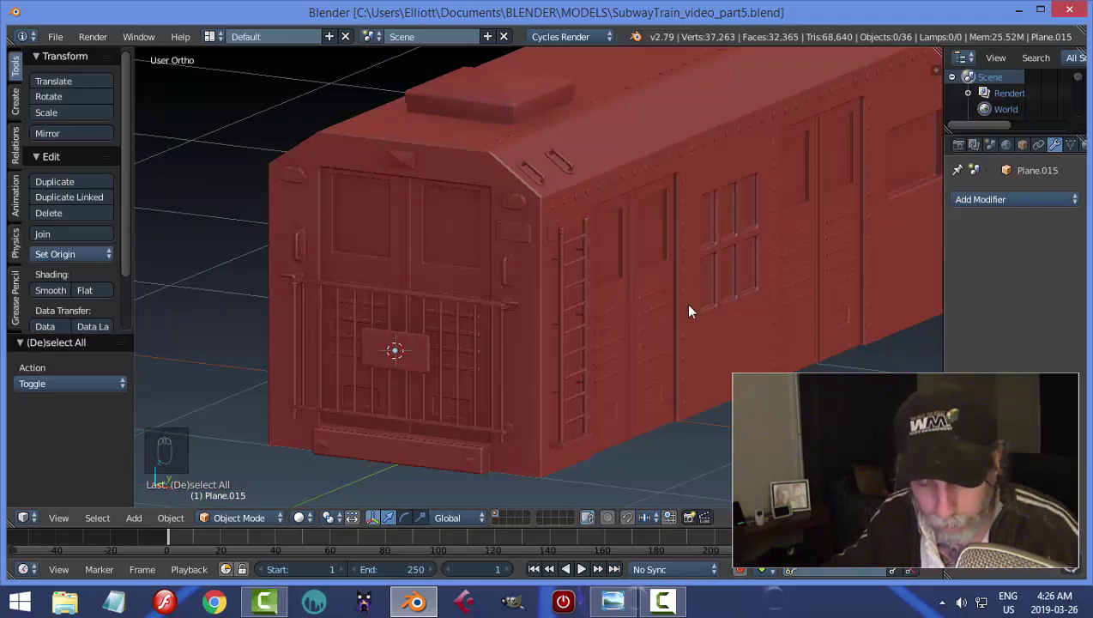
# - Add a plane under the train and scale it to the train's width in Top view
pyautogui.press('shift+a')
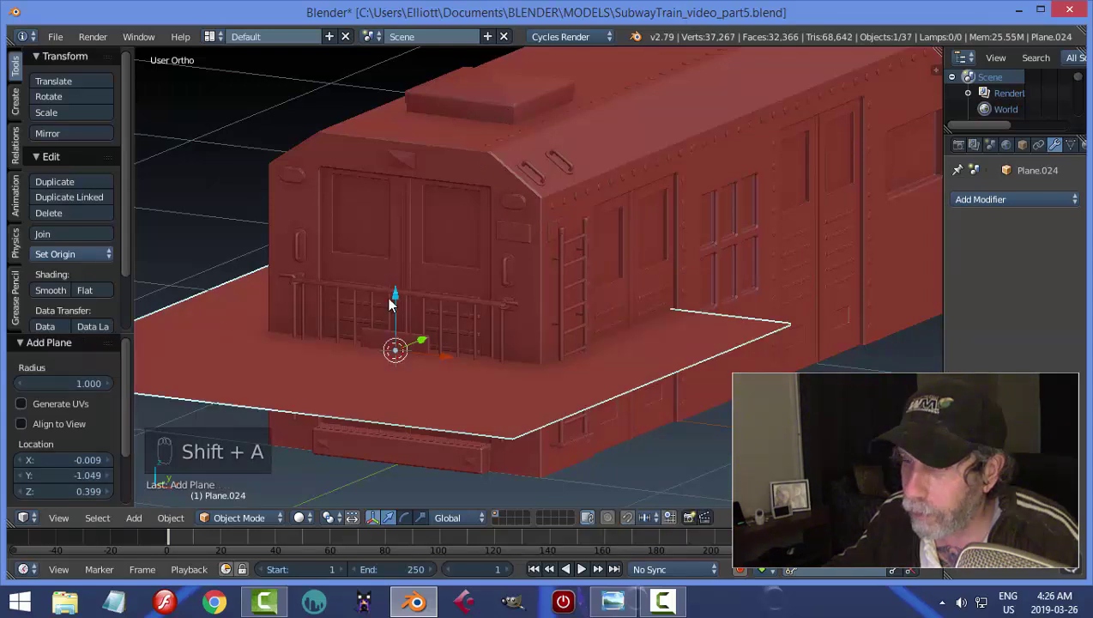
pyautogui.moveTo(404, 315); pyautogui.dragTo(428, 408)
pyautogui.press('KP_7')
pyautogui.press('Tab')
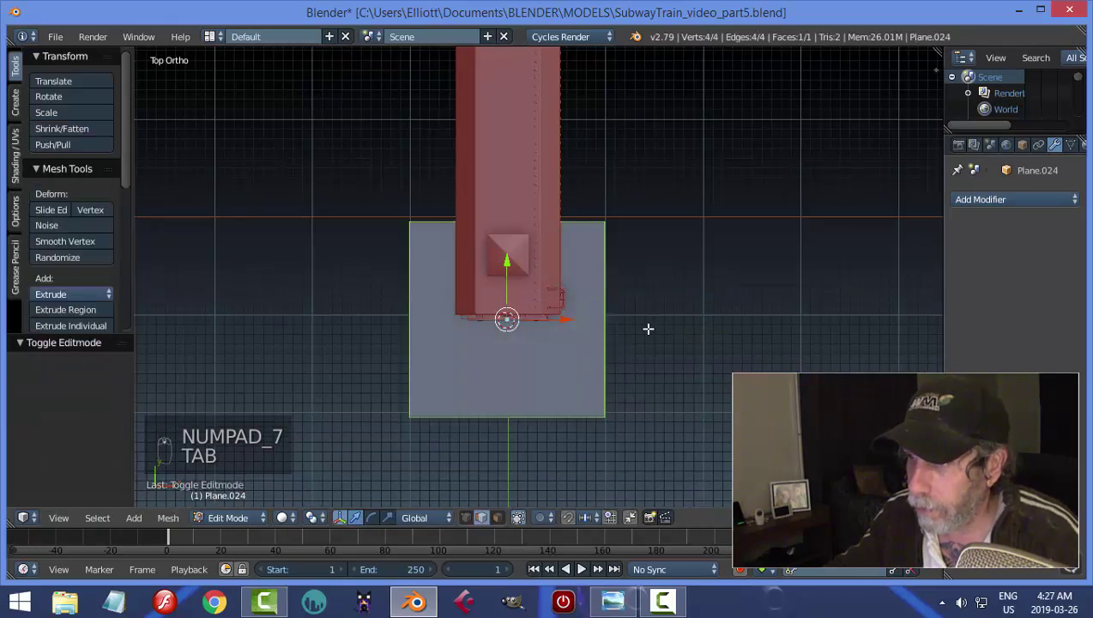
pyautogui.press('s')
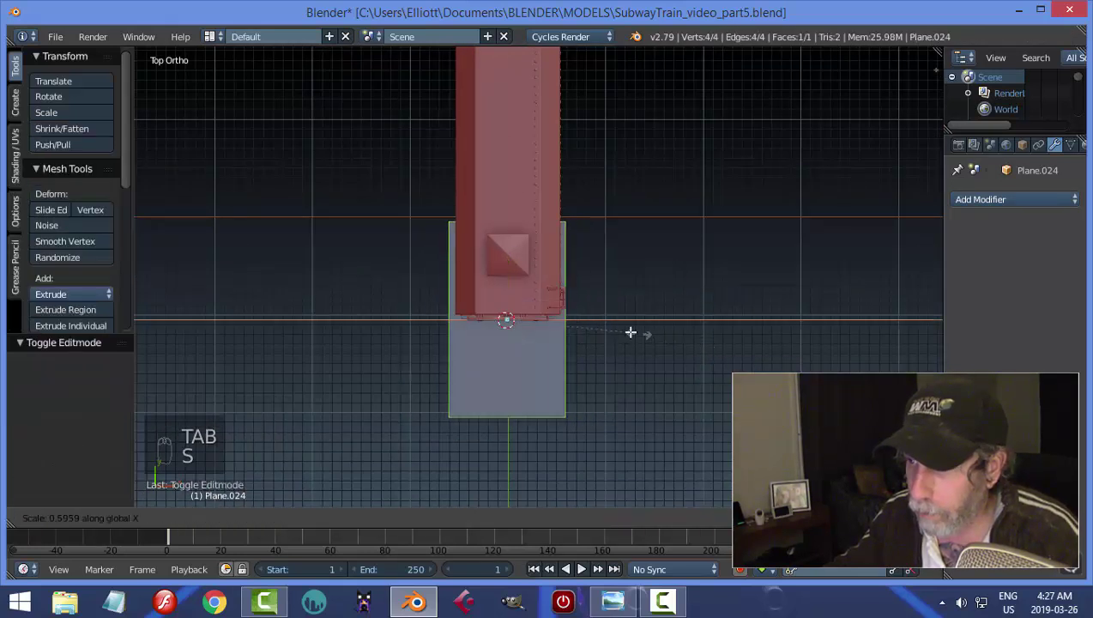
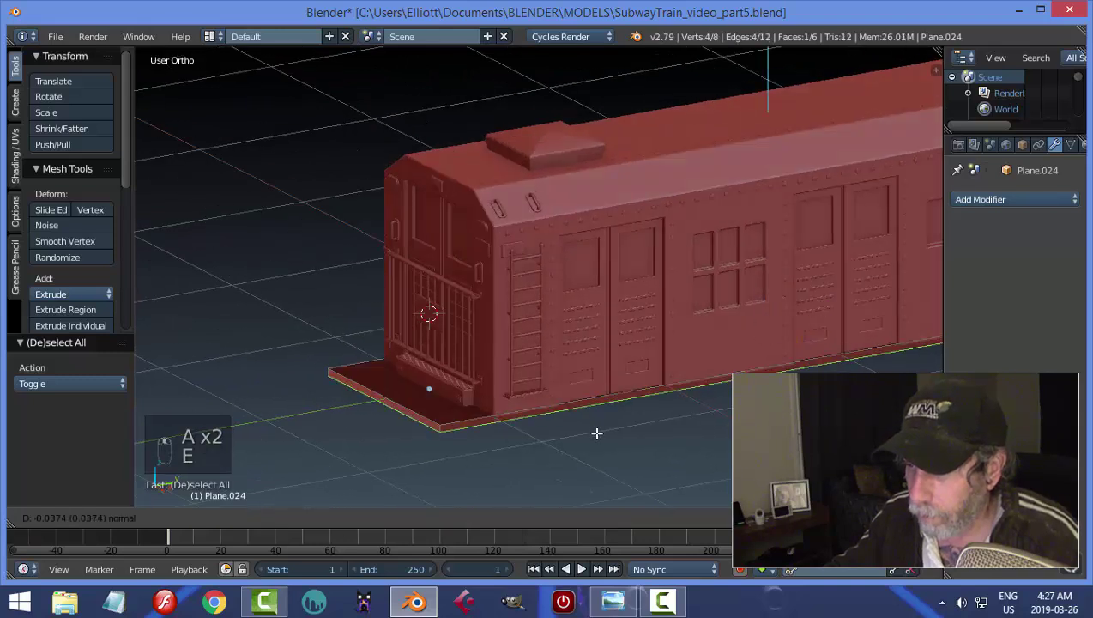
# - Extrude the plane into a thick floor slab, add a Bevel modifier and enlarge it slightly
pyautogui.press('a')
pyautogui.press('a')
pyautogui.press('ctrl+n')
pyautogui.press('a')
pyautogui.press('Tab')
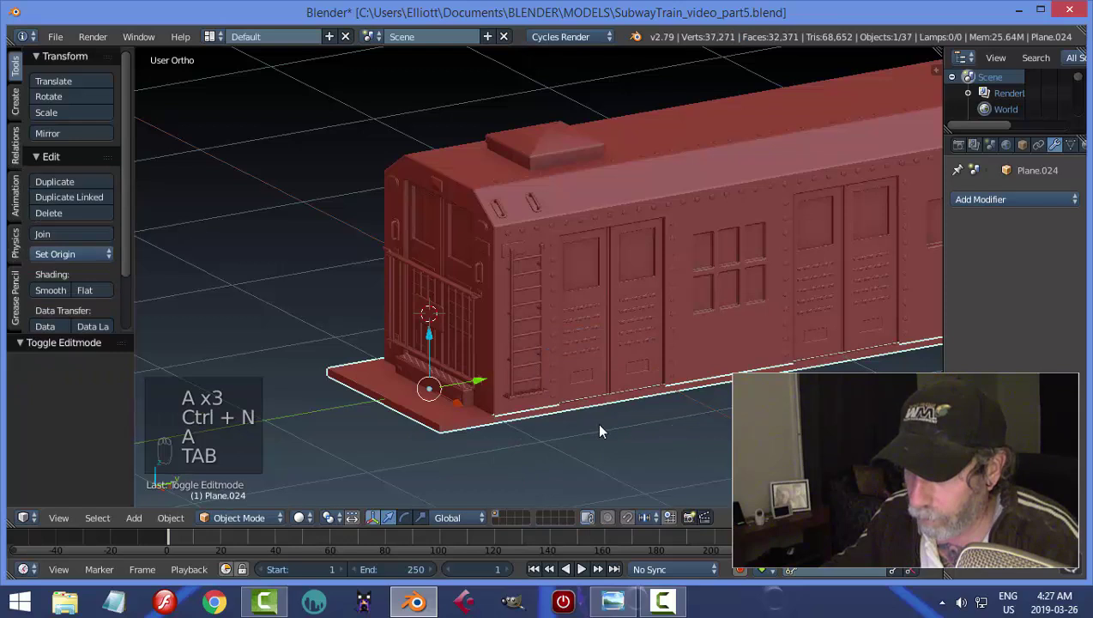
pyautogui.press('a')
pyautogui.moveTo(608, 432); pyautogui.dragTo(615, 418)
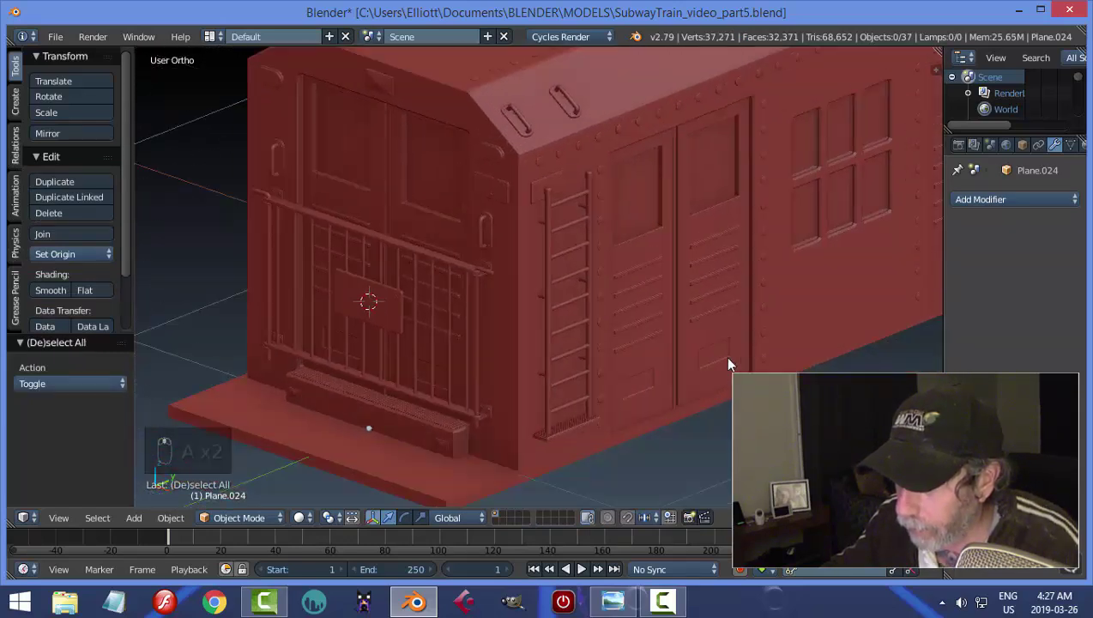
pyautogui.moveTo(525, 424); pyautogui.dragTo(670, 441)
pyautogui.moveTo(604, 450); pyautogui.dragTo(678, 443)
pyautogui.press('s')
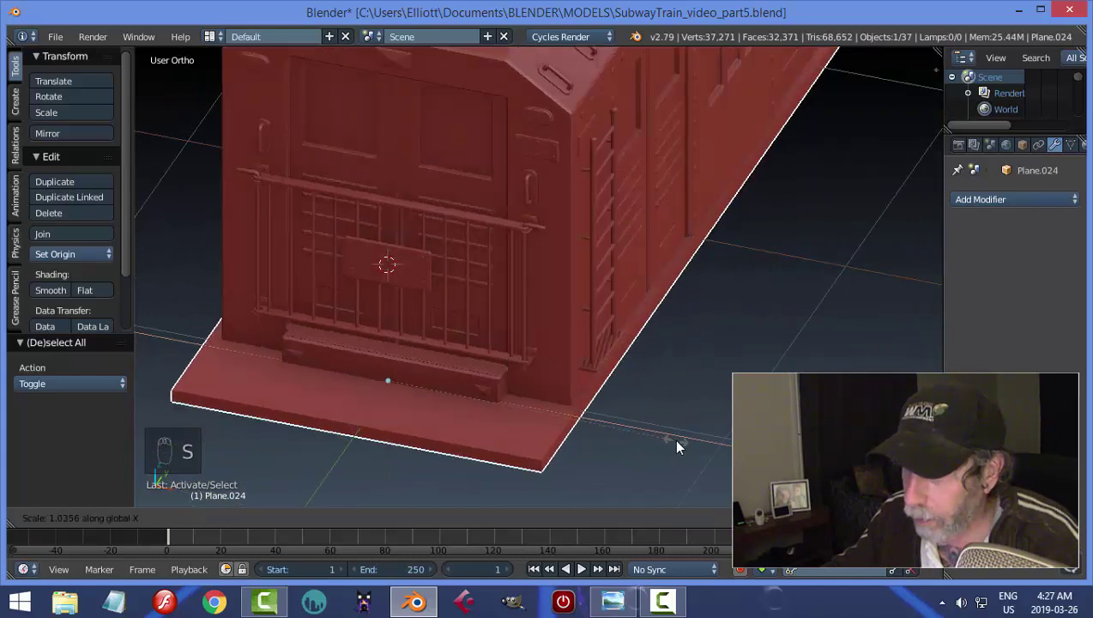
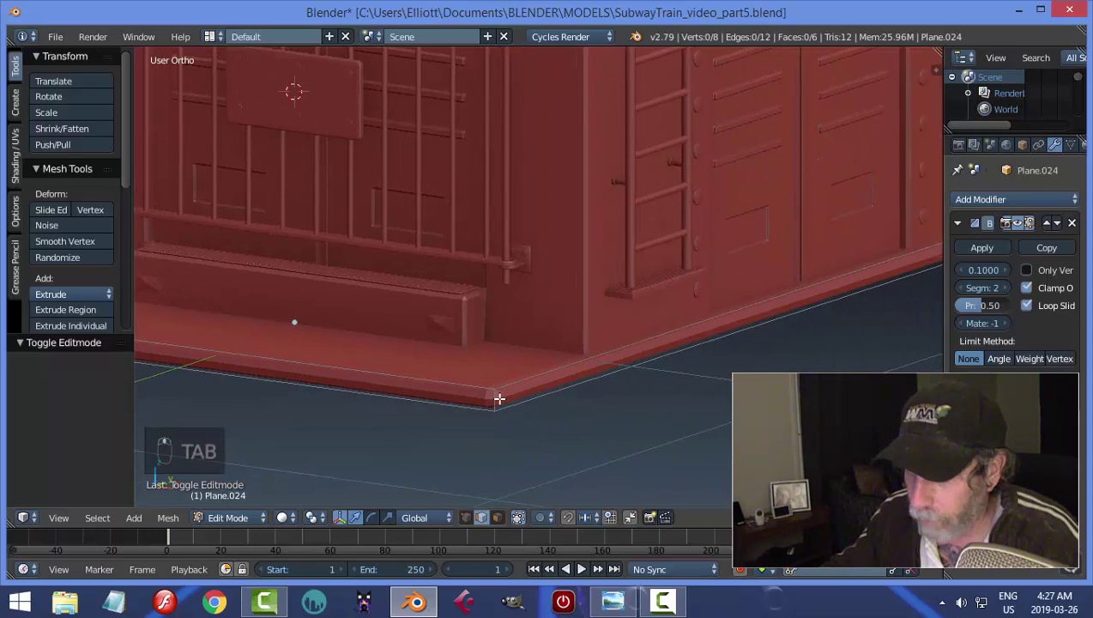
# - Add edge loops near the slab rim and slide them outward to tighten the bevel
pyautogui.press('ctrl+r')
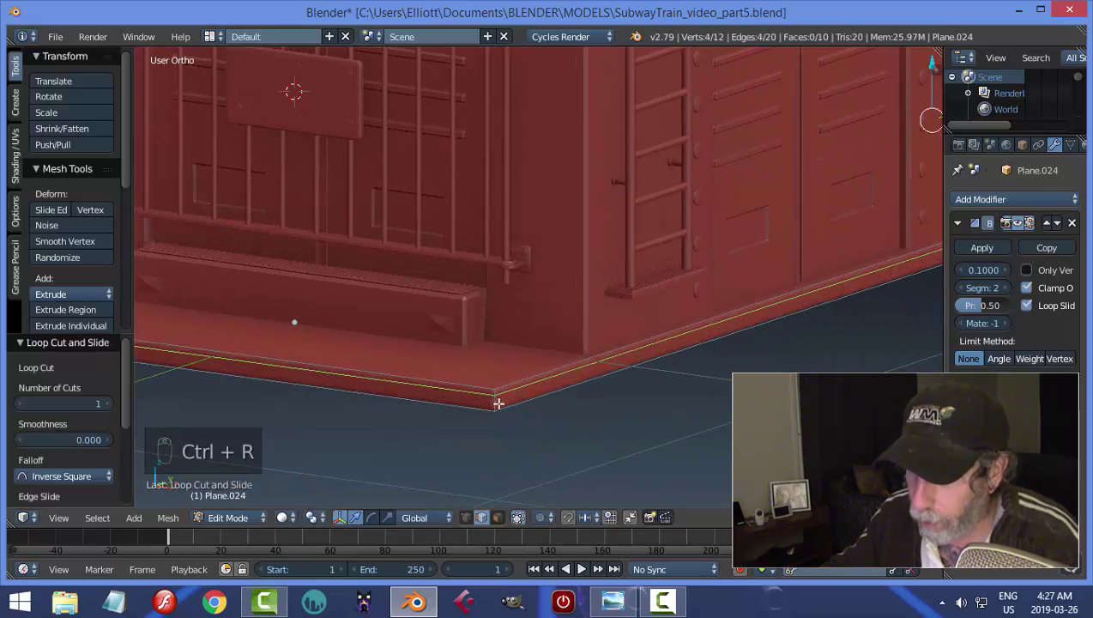
pyautogui.press('ctrl+r')
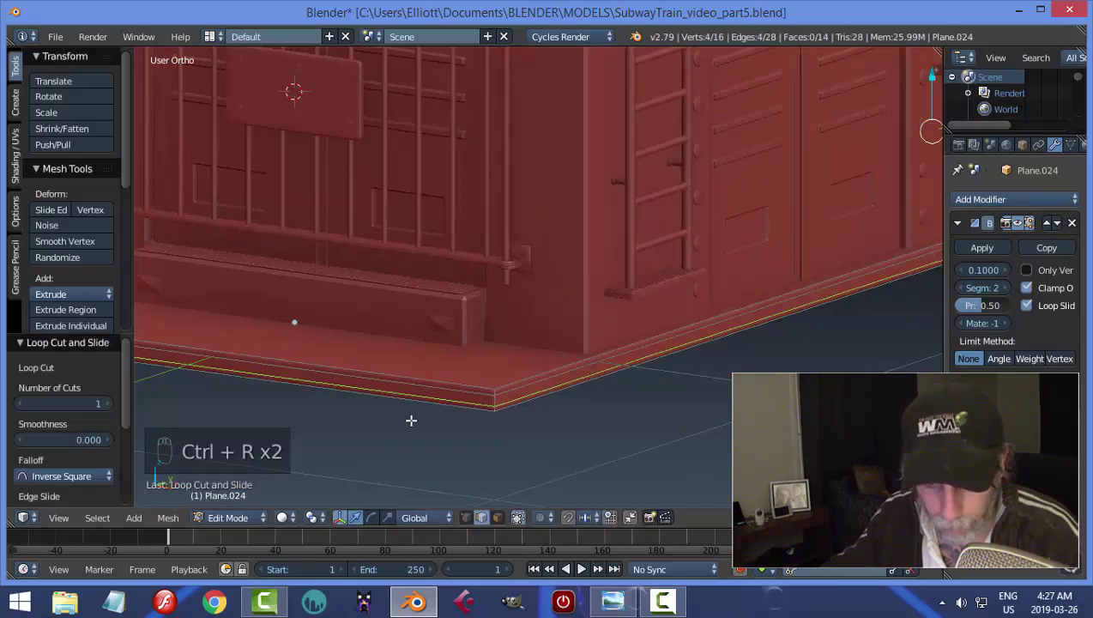
pyautogui.press('a')
pyautogui.press('Tab')
pyautogui.moveTo(487, 412); pyautogui.dragTo(612, 395)
pyautogui.press('a')
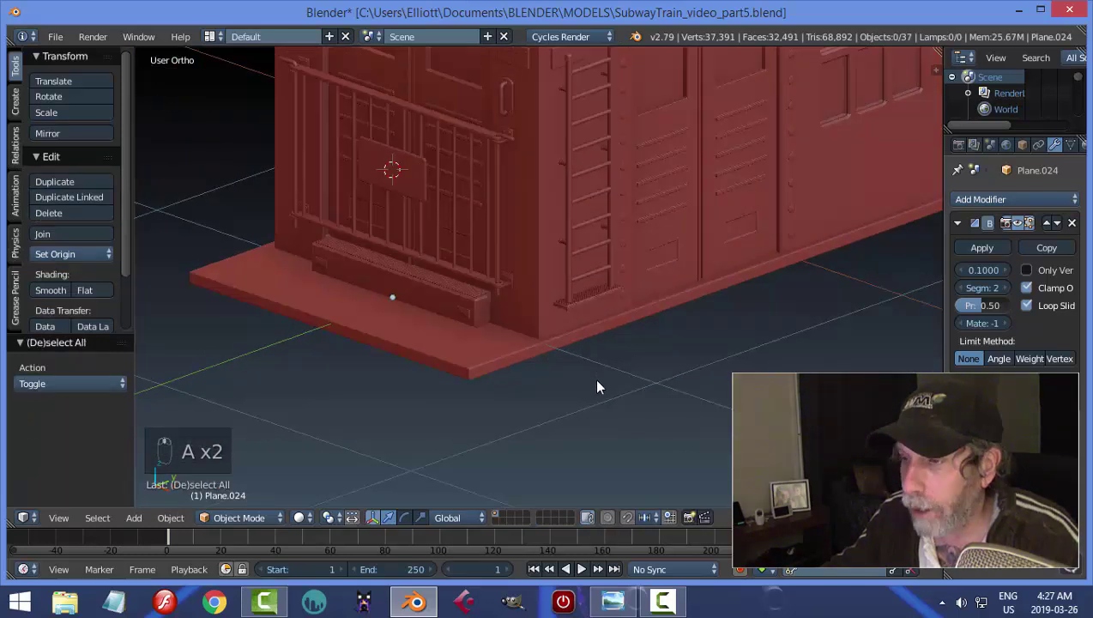
# - Save the file and orbit around the train on its beveled slab
pyautogui.press('ctrl+s')
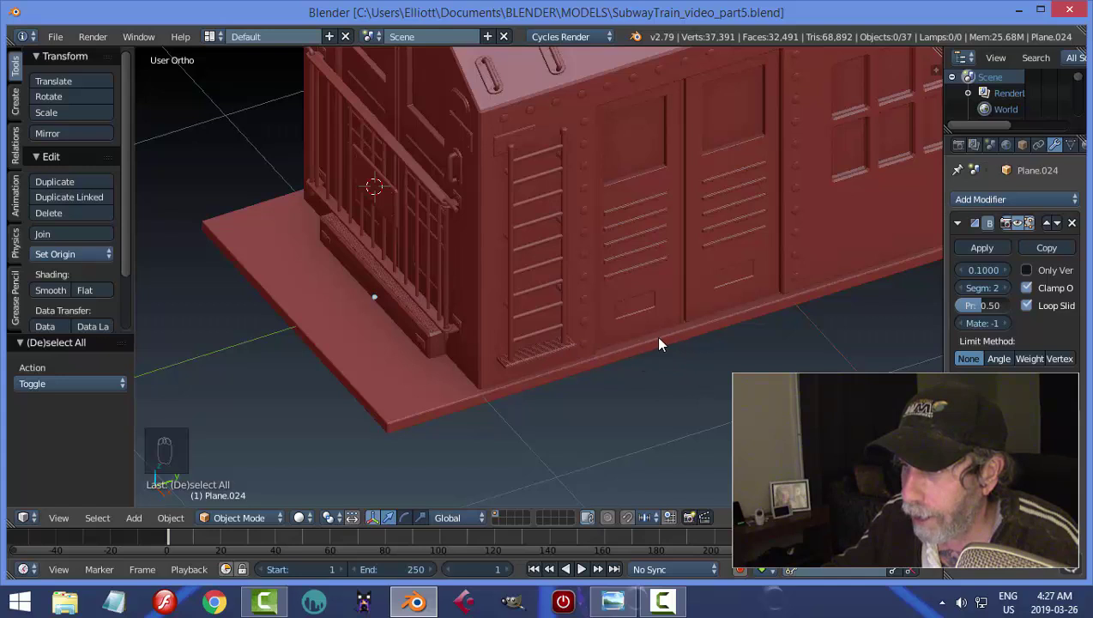
pyautogui.moveTo(647, 376); pyautogui.dragTo(672, 374)
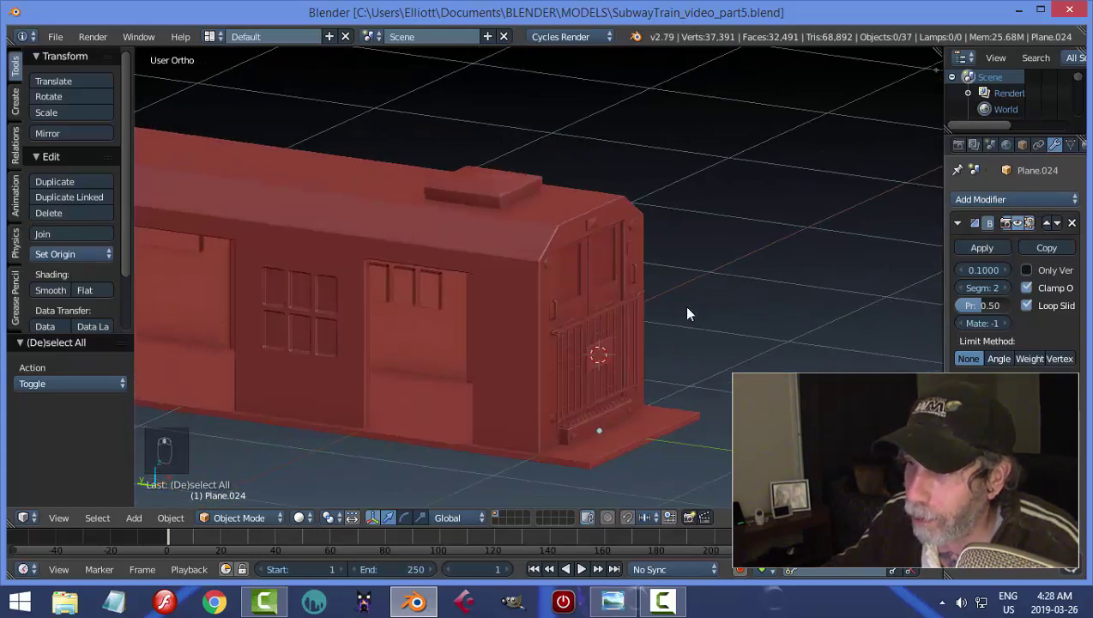
pyautogui.moveTo(647, 272); pyautogui.dragTo(638, 320)
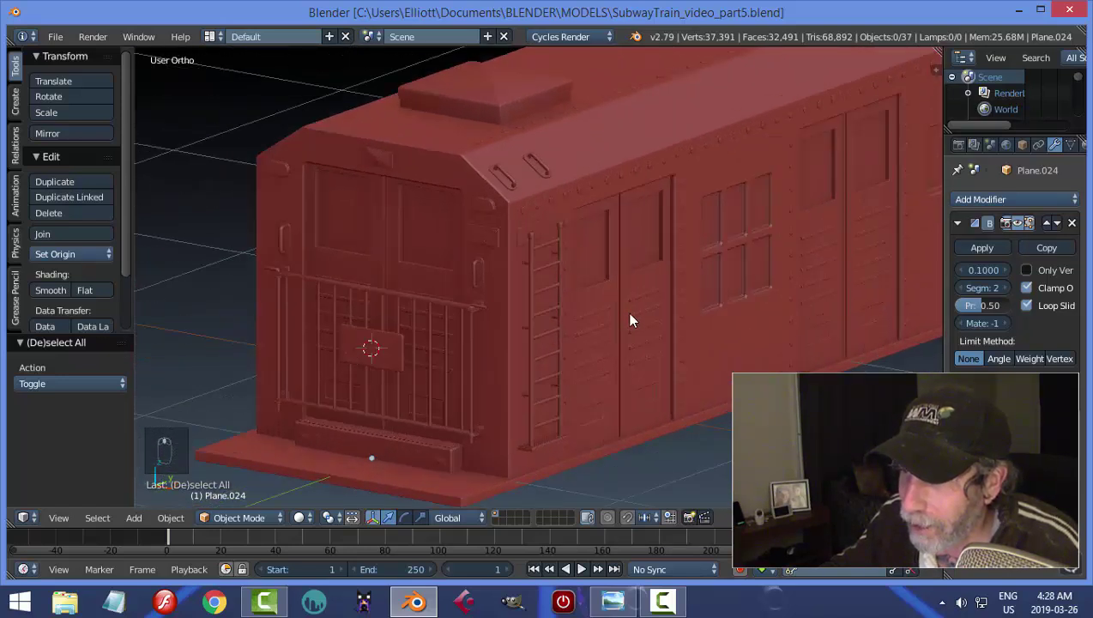